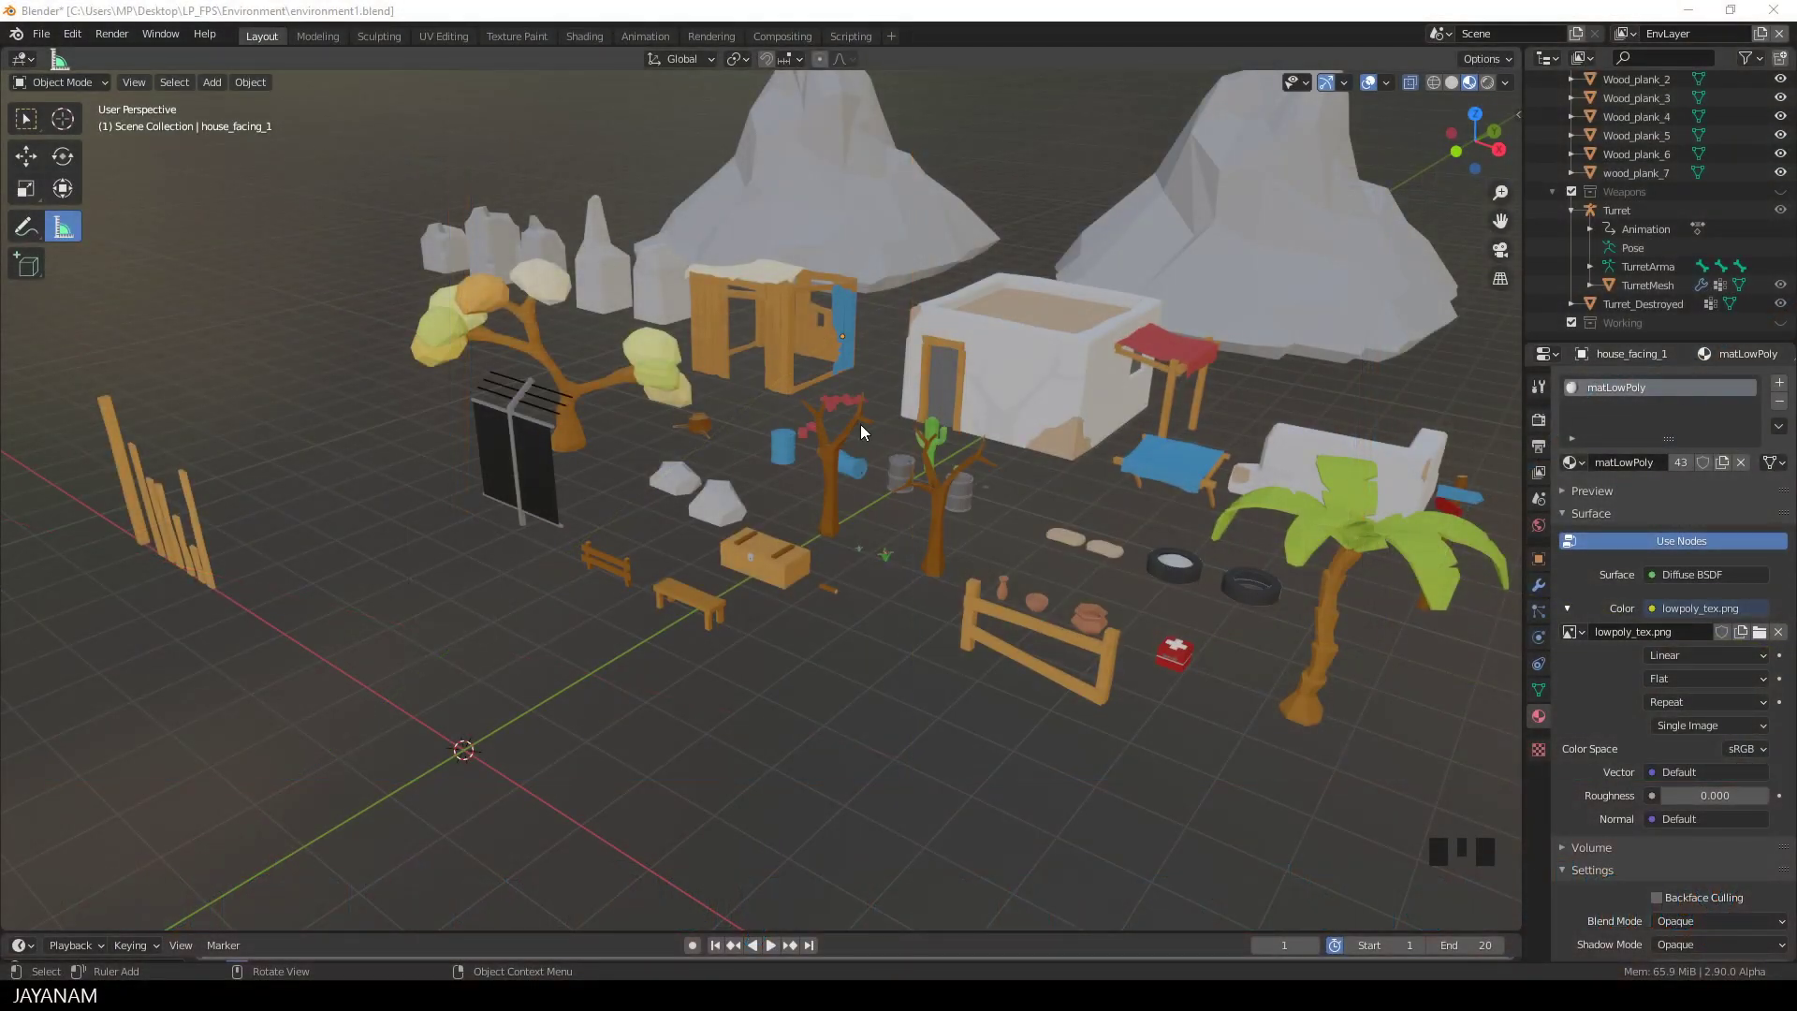
Step: Look around the environment scene and switch the view layer from EnvLayer to the empty Working layer
{"action": "scroll", "scroll_direction": "down", "scroll_amount": 3}
{"action": "left_click_drag", "start_coordinate": [1072, 495], "coordinate": [881, 486]}
{"action": "scroll", "scroll_direction": "down", "scroll_amount": 3}
{"action": "left_click_drag", "start_coordinate": [887, 463], "coordinate": [864, 458]}
{"action": "scroll", "scroll_direction": "up", "scroll_amount": 3}
{"action": "left_click_drag", "start_coordinate": [870, 468], "coordinate": [1641, 35]}
{"action": "left_click_drag", "start_coordinate": [1641, 35], "coordinate": [820, 561]}
{"action": "left_click_drag", "start_coordinate": [820, 562], "coordinate": [985, 579]}
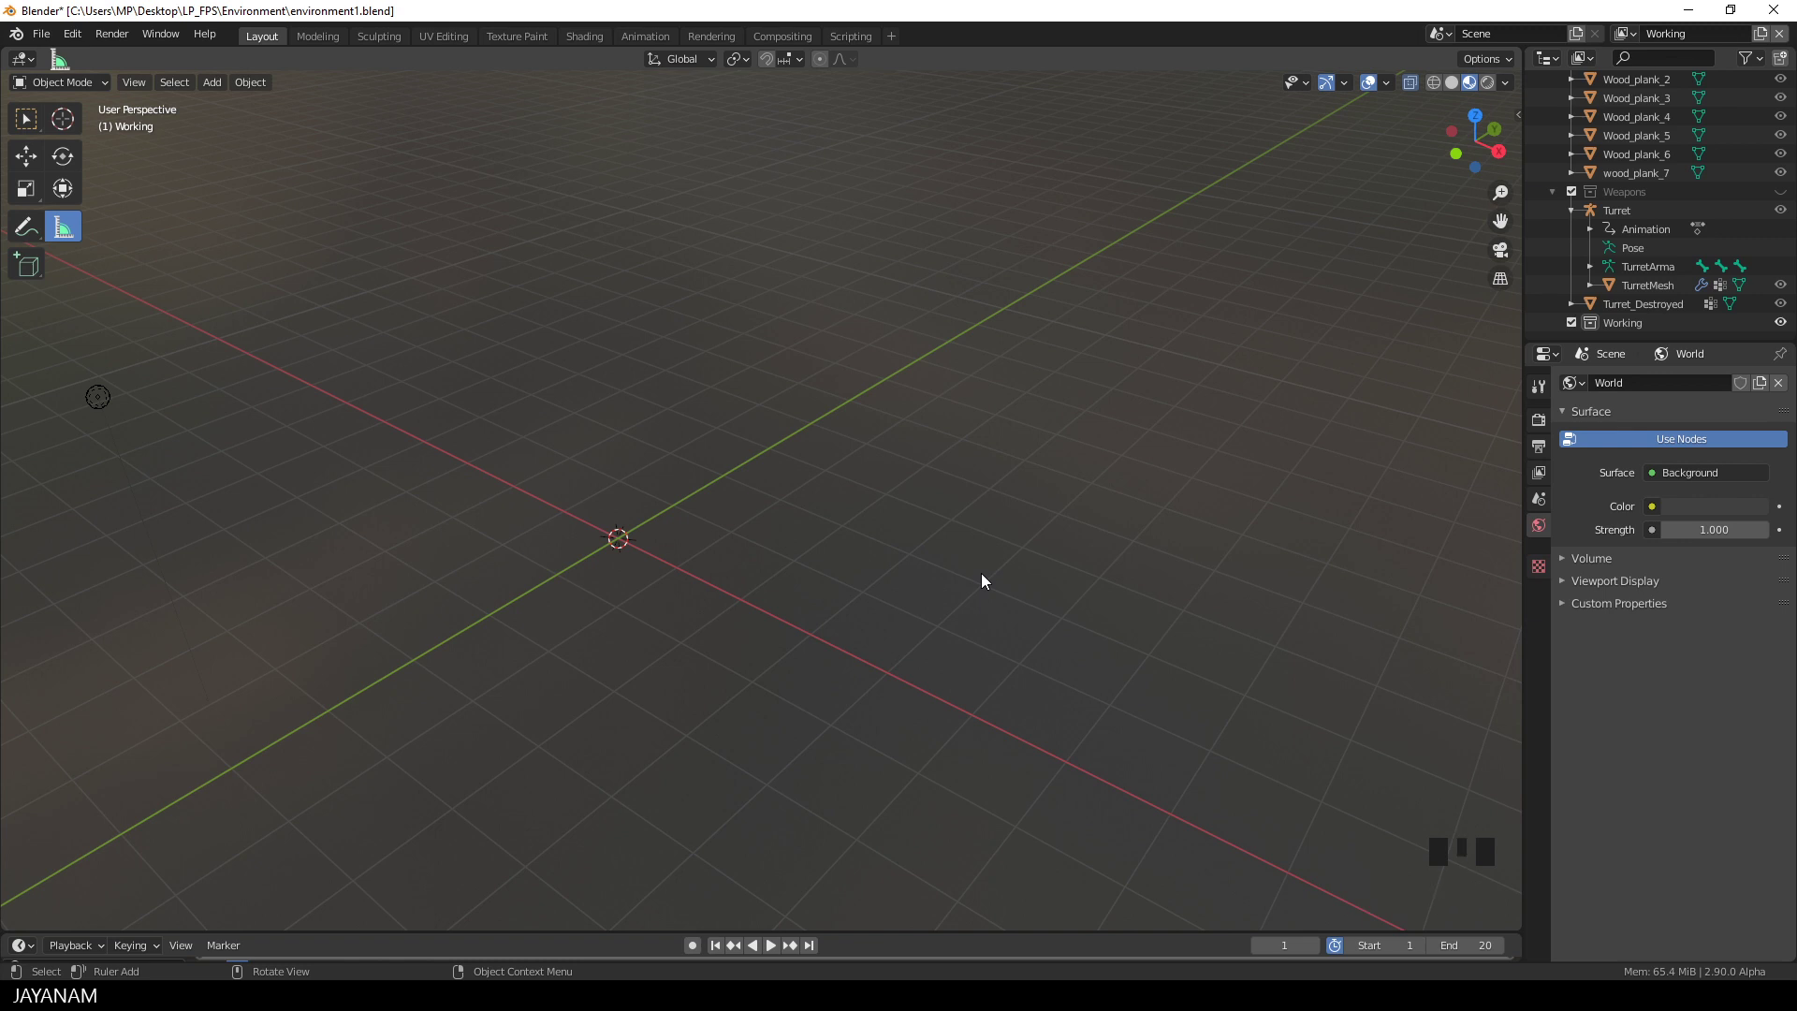
Step: Add an 8-vertex cylinder with 0.03 m radius and 0.9 m depth at the origin
{"action": "key", "text": "shift+a"}
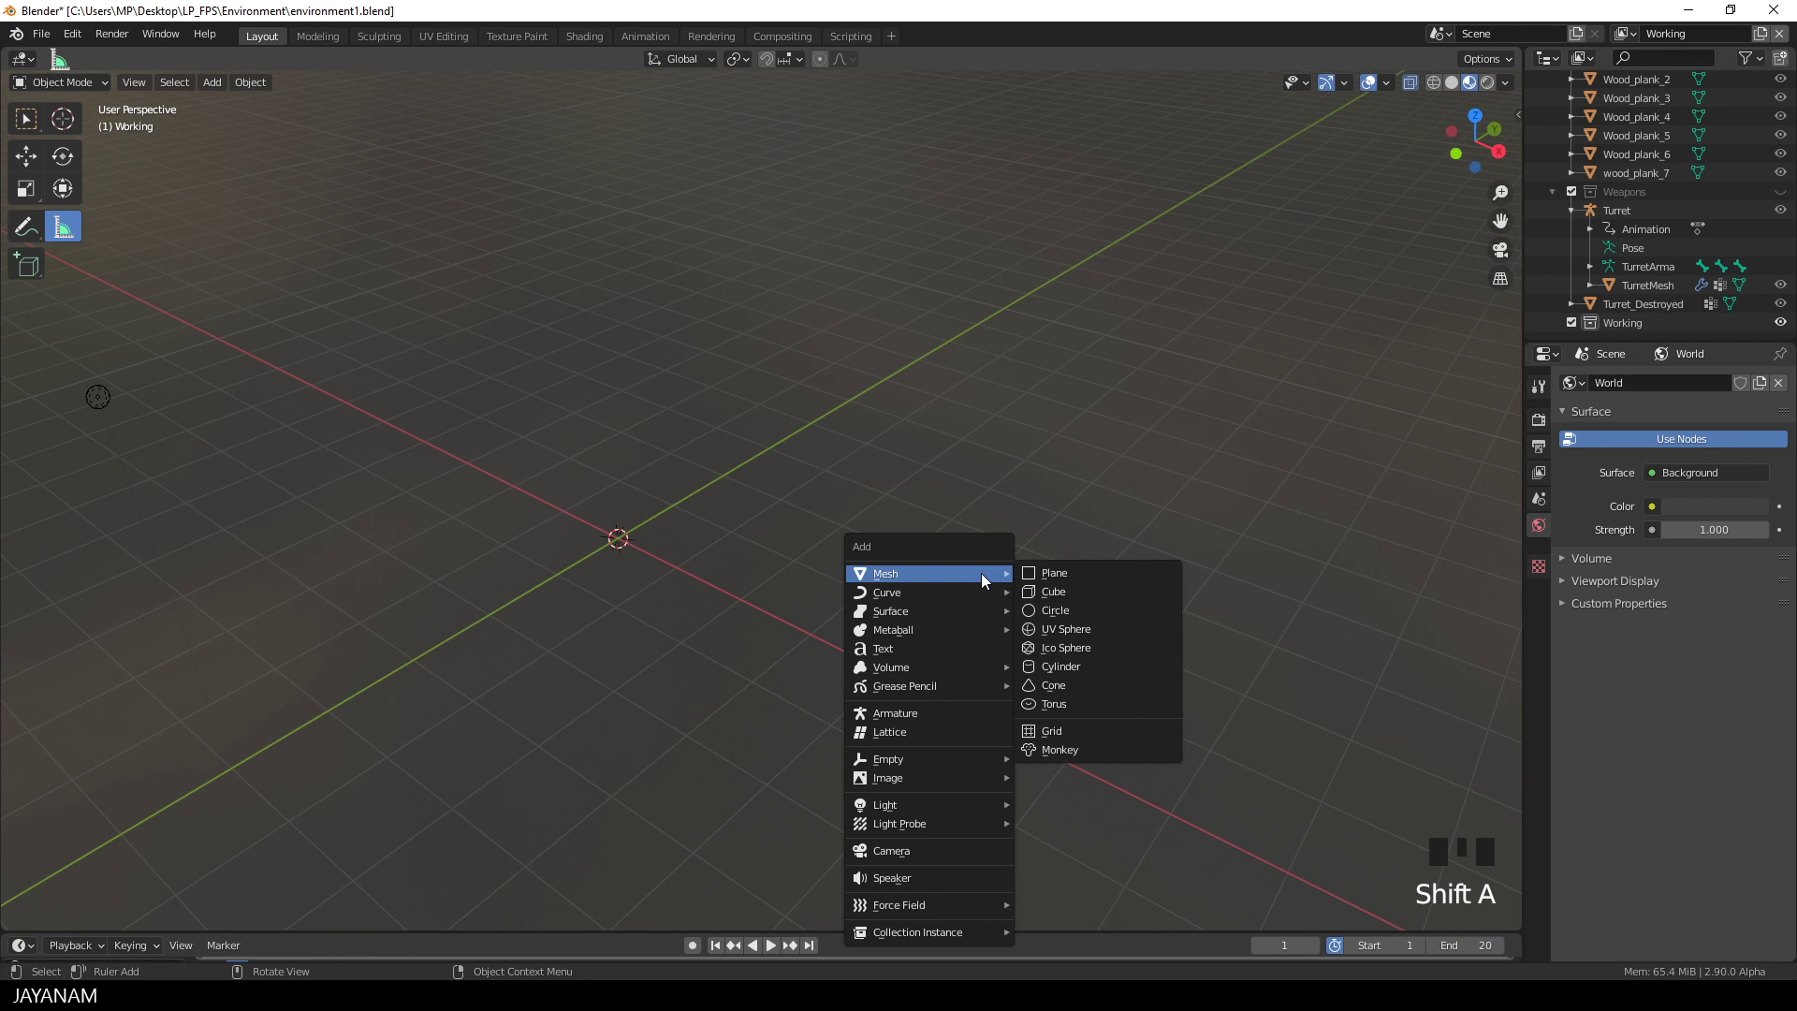
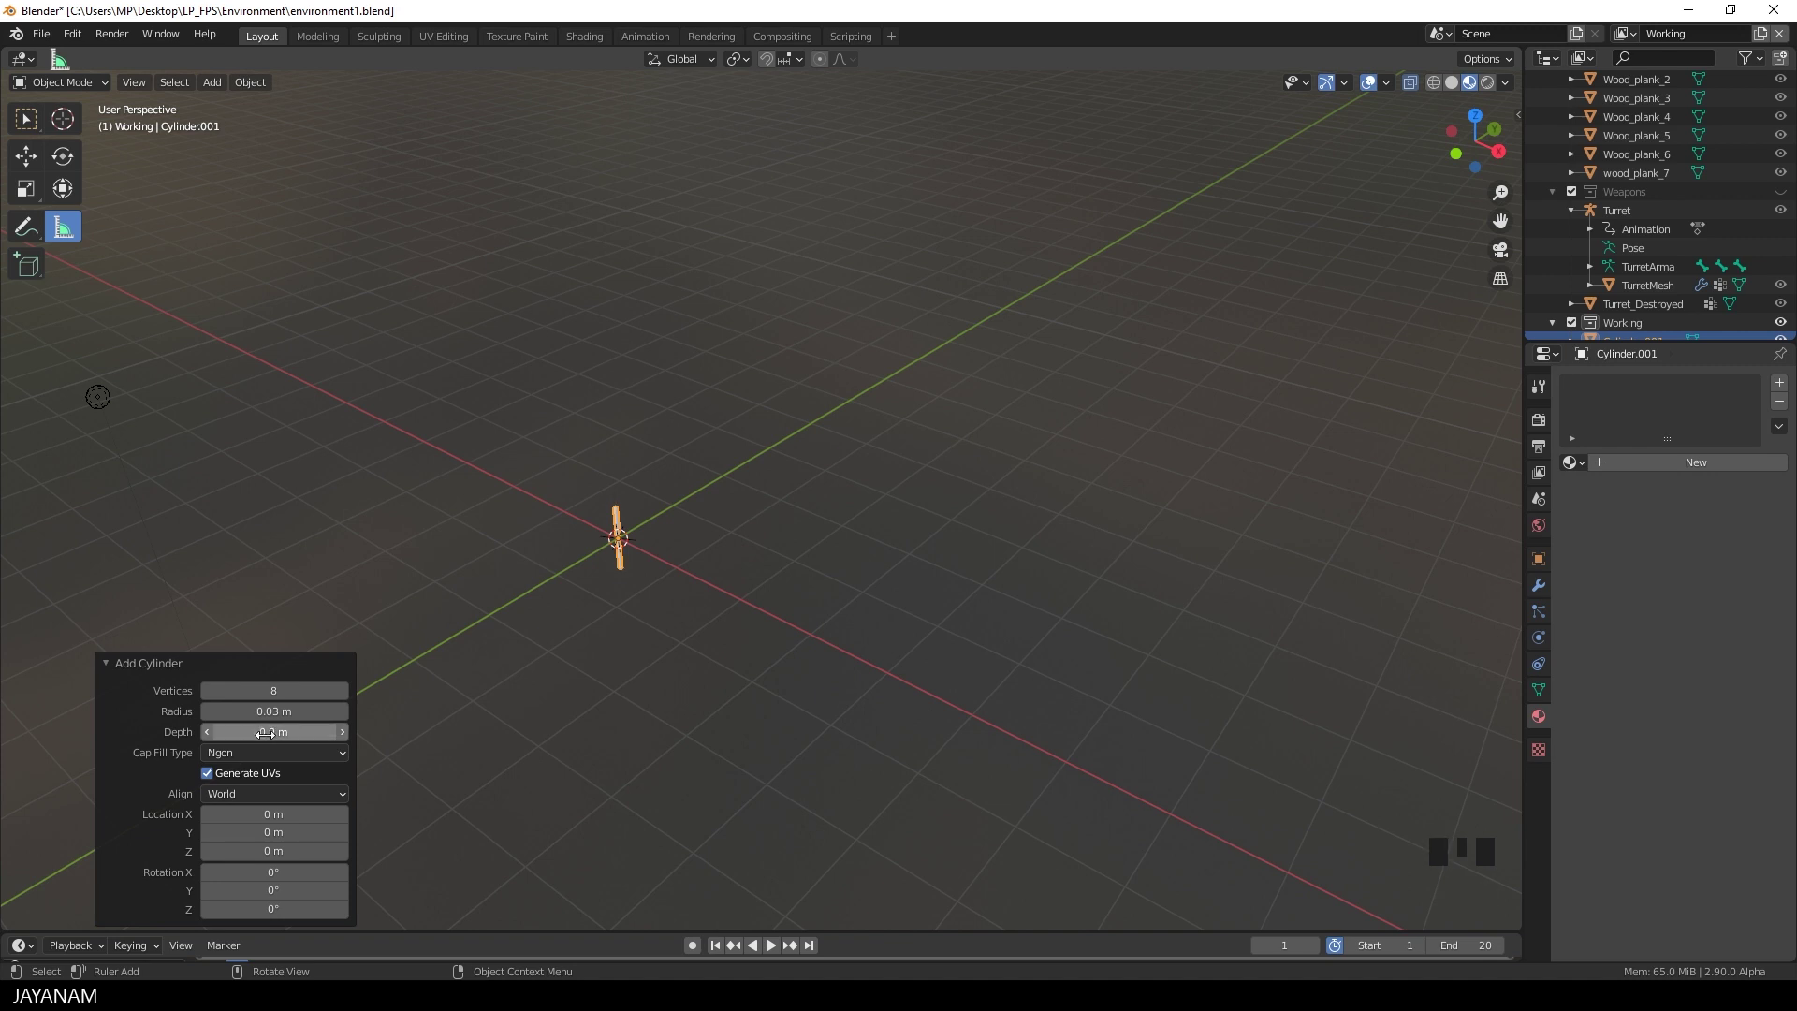
{"action": "left_click_drag", "start_coordinate": [687, 635], "coordinate": [748, 584]}
Step: In Edit Mode front view, extrude the handle's bottom cap slightly and widen the new ring
{"action": "key", "text": "KP_Decimal"}
{"action": "scroll", "scroll_direction": "down", "scroll_amount": 3}
{"action": "left_click_drag", "start_coordinate": [884, 616], "coordinate": [864, 562]}
{"action": "scroll", "scroll_direction": "up", "scroll_amount": 3}
{"action": "key", "text": "Tab"}
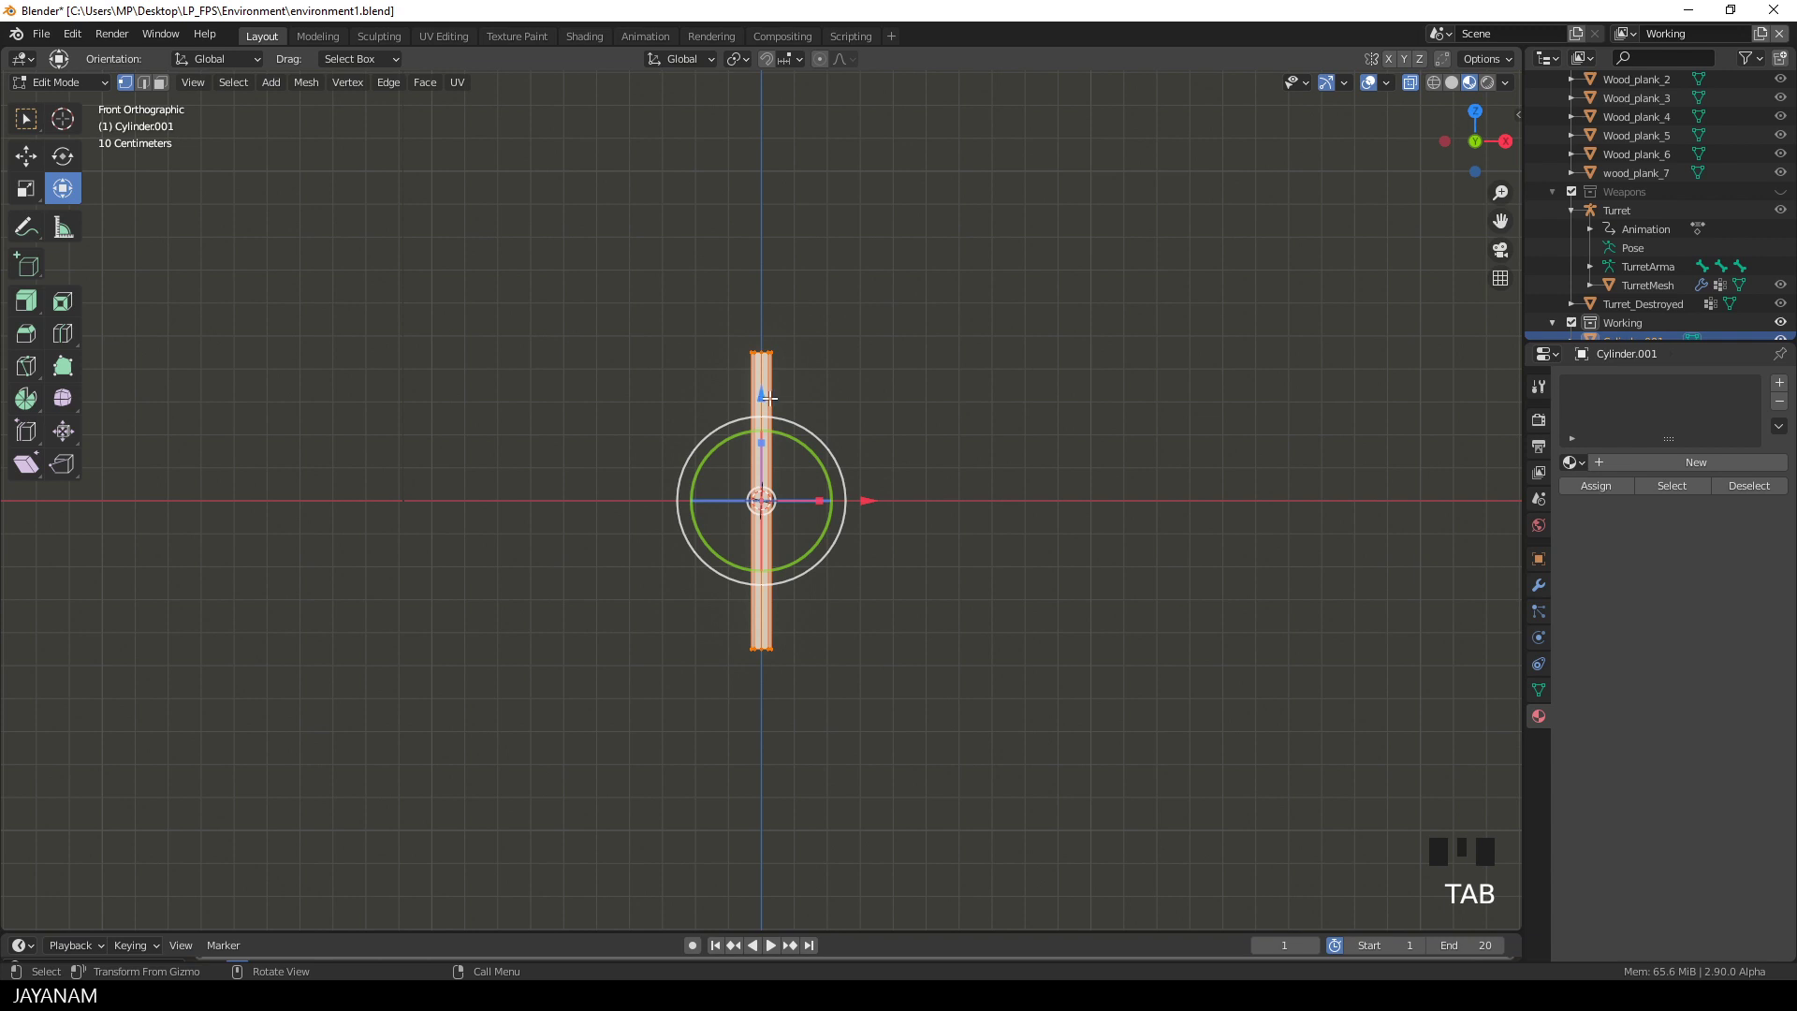
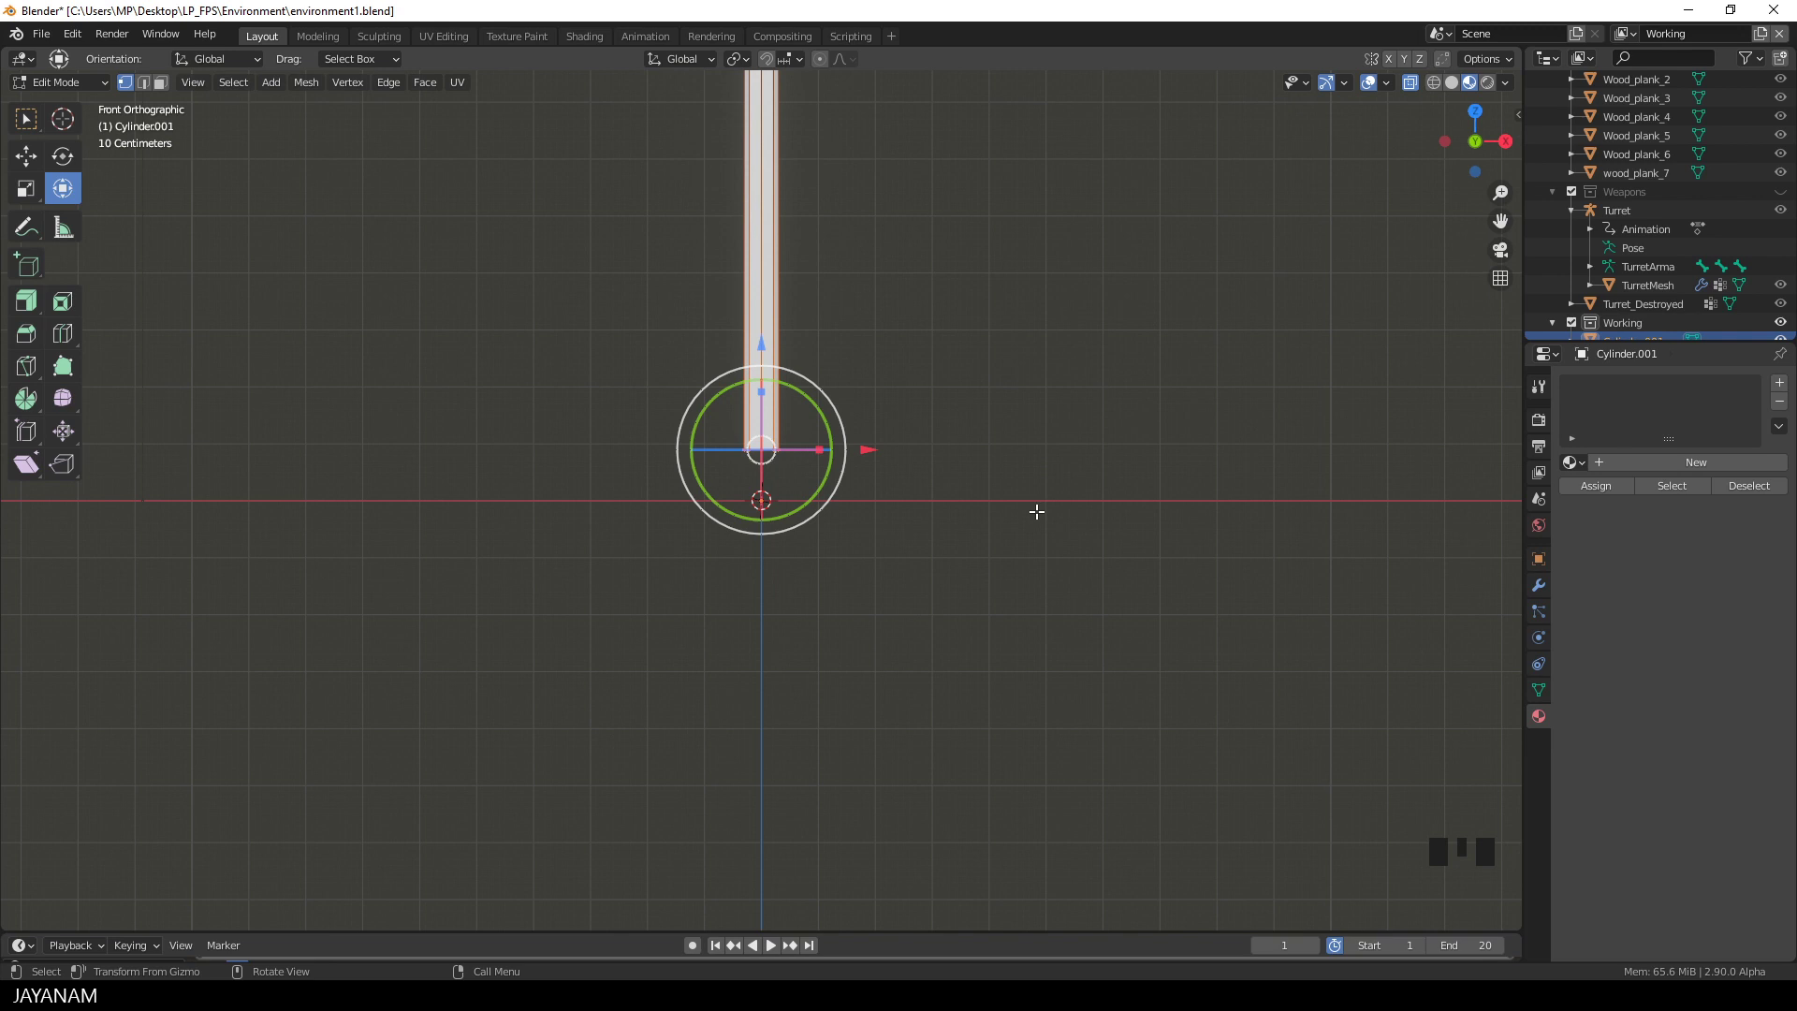
{"action": "key", "text": "e"}
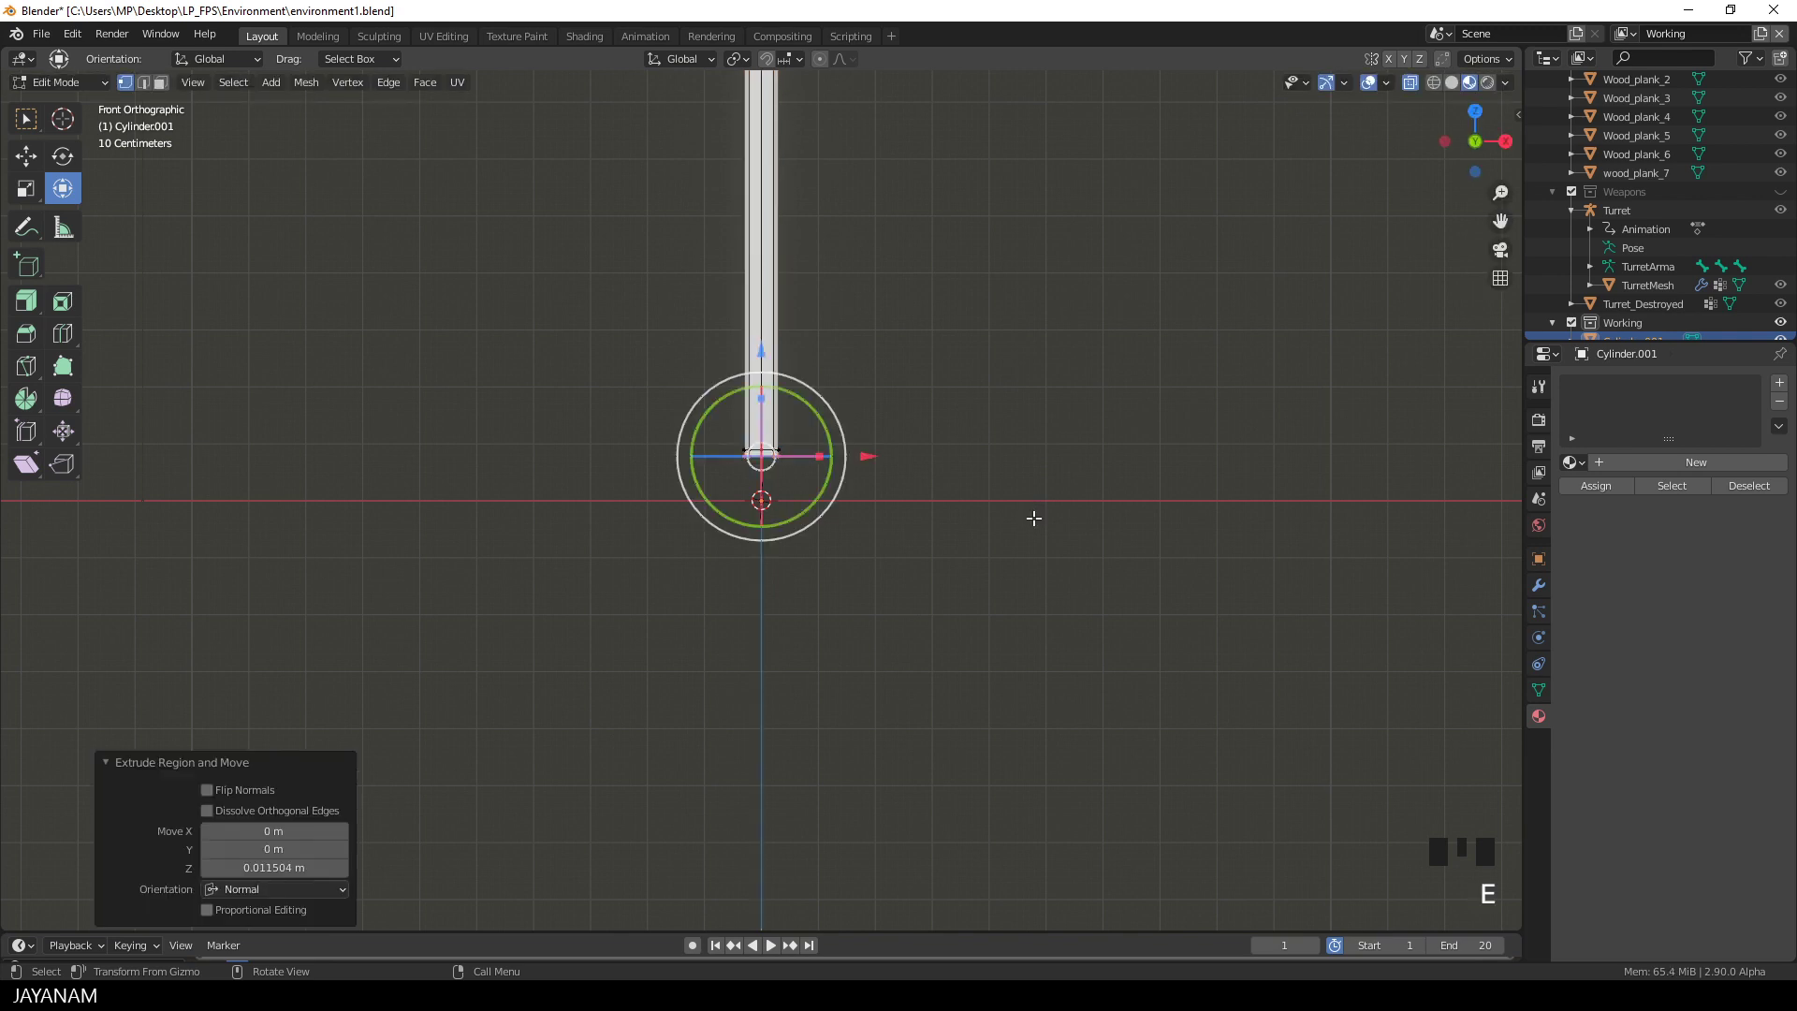
{"action": "key", "text": "s"}
Step: Extrude the bottom further and scale it inward into a short tapered grip tip
{"action": "key", "text": "e"}
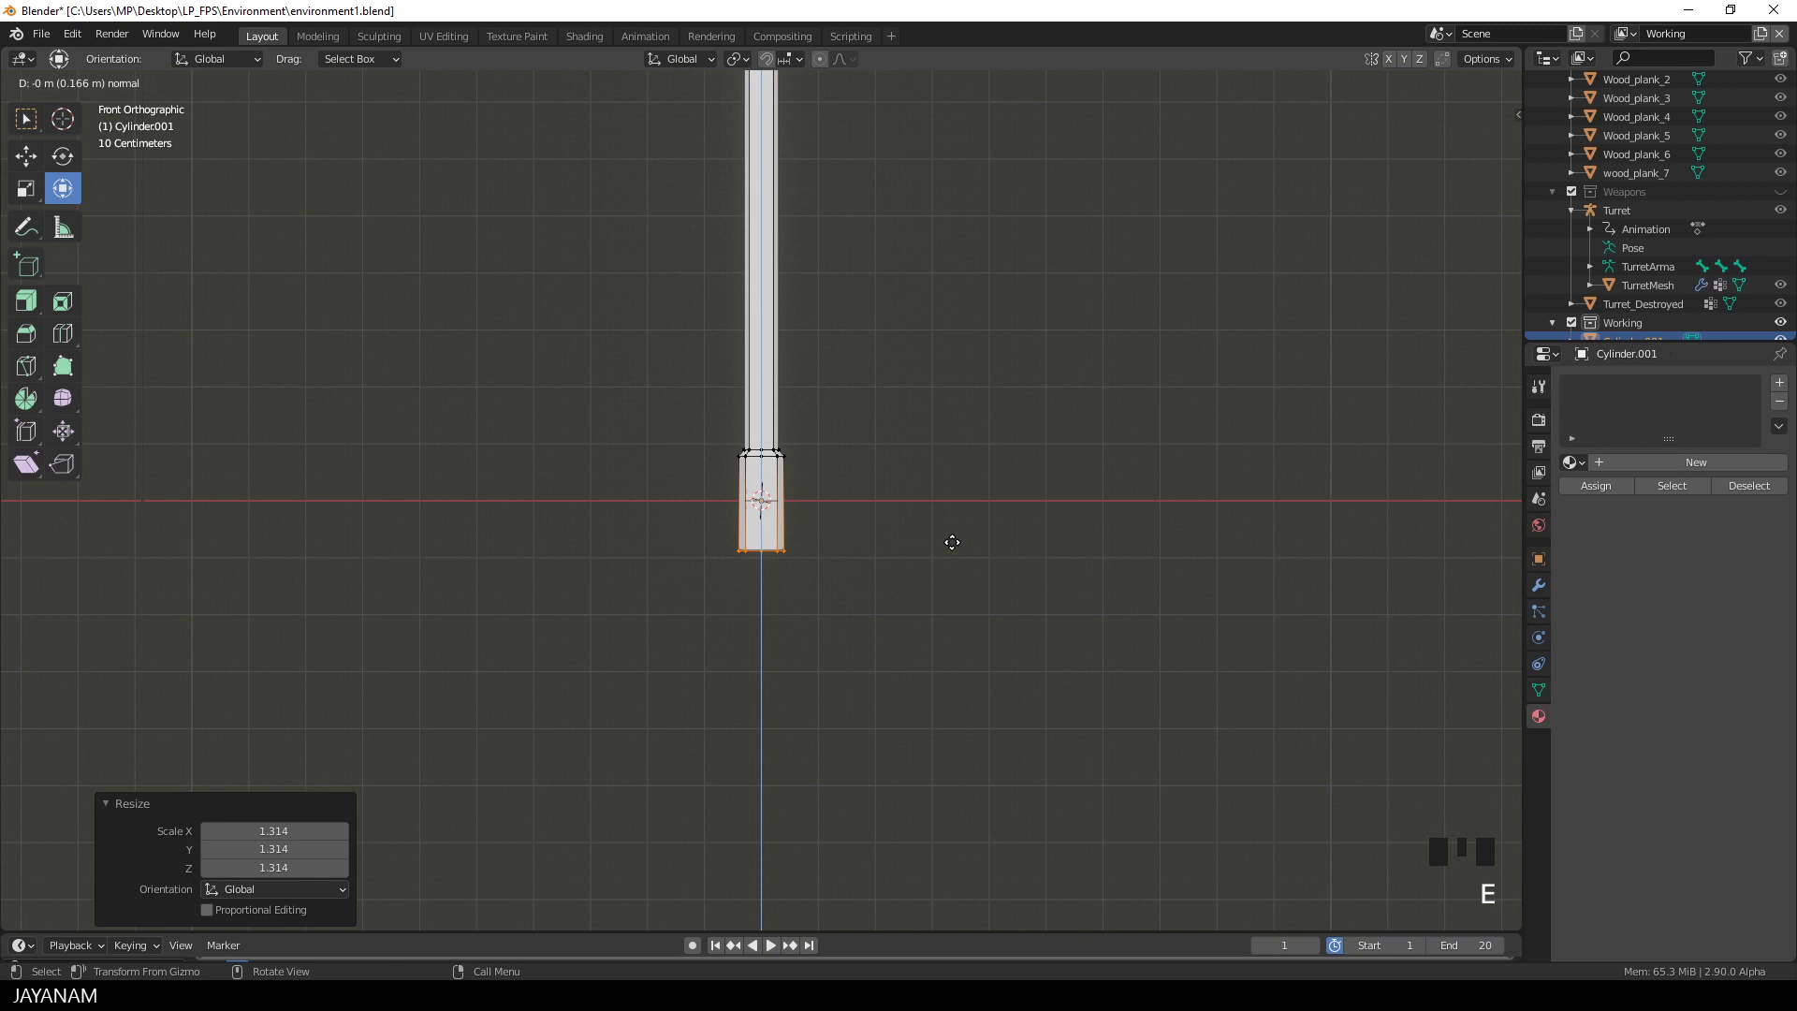
{"action": "key", "text": "s"}
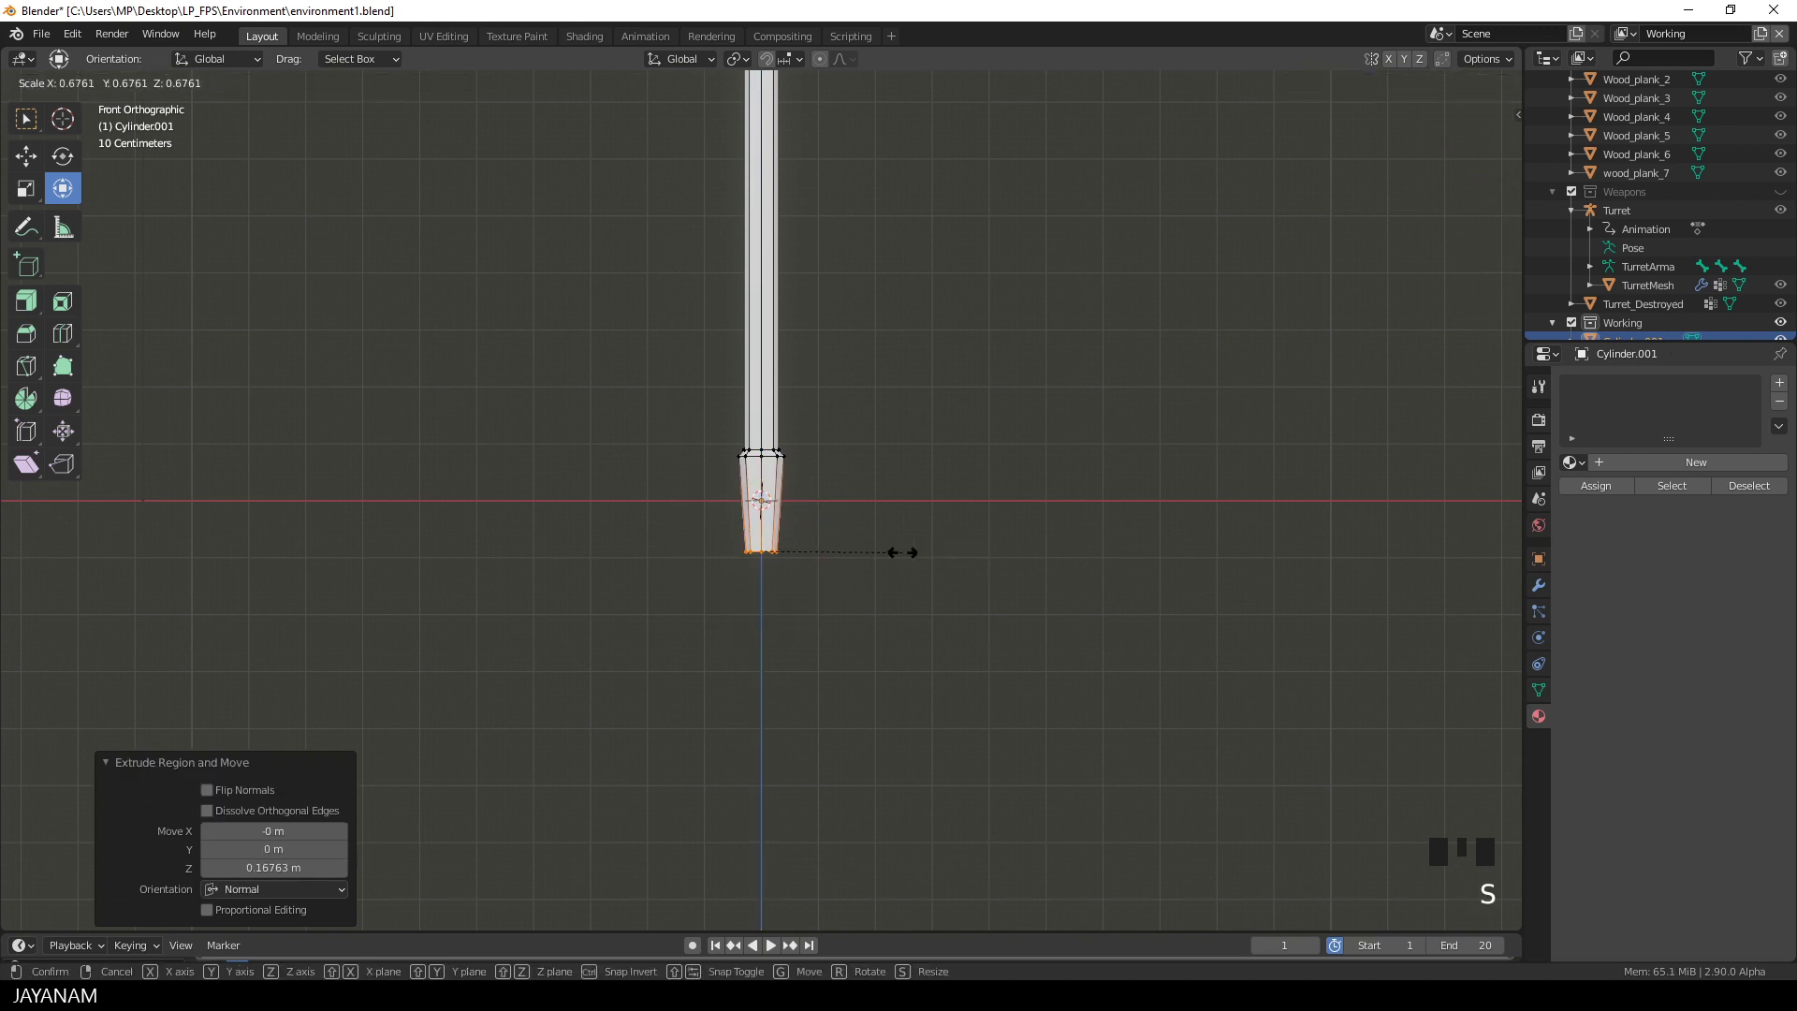
{"action": "scroll", "scroll_direction": "down", "scroll_amount": 3}
{"action": "scroll", "scroll_direction": "down", "scroll_amount": 3}
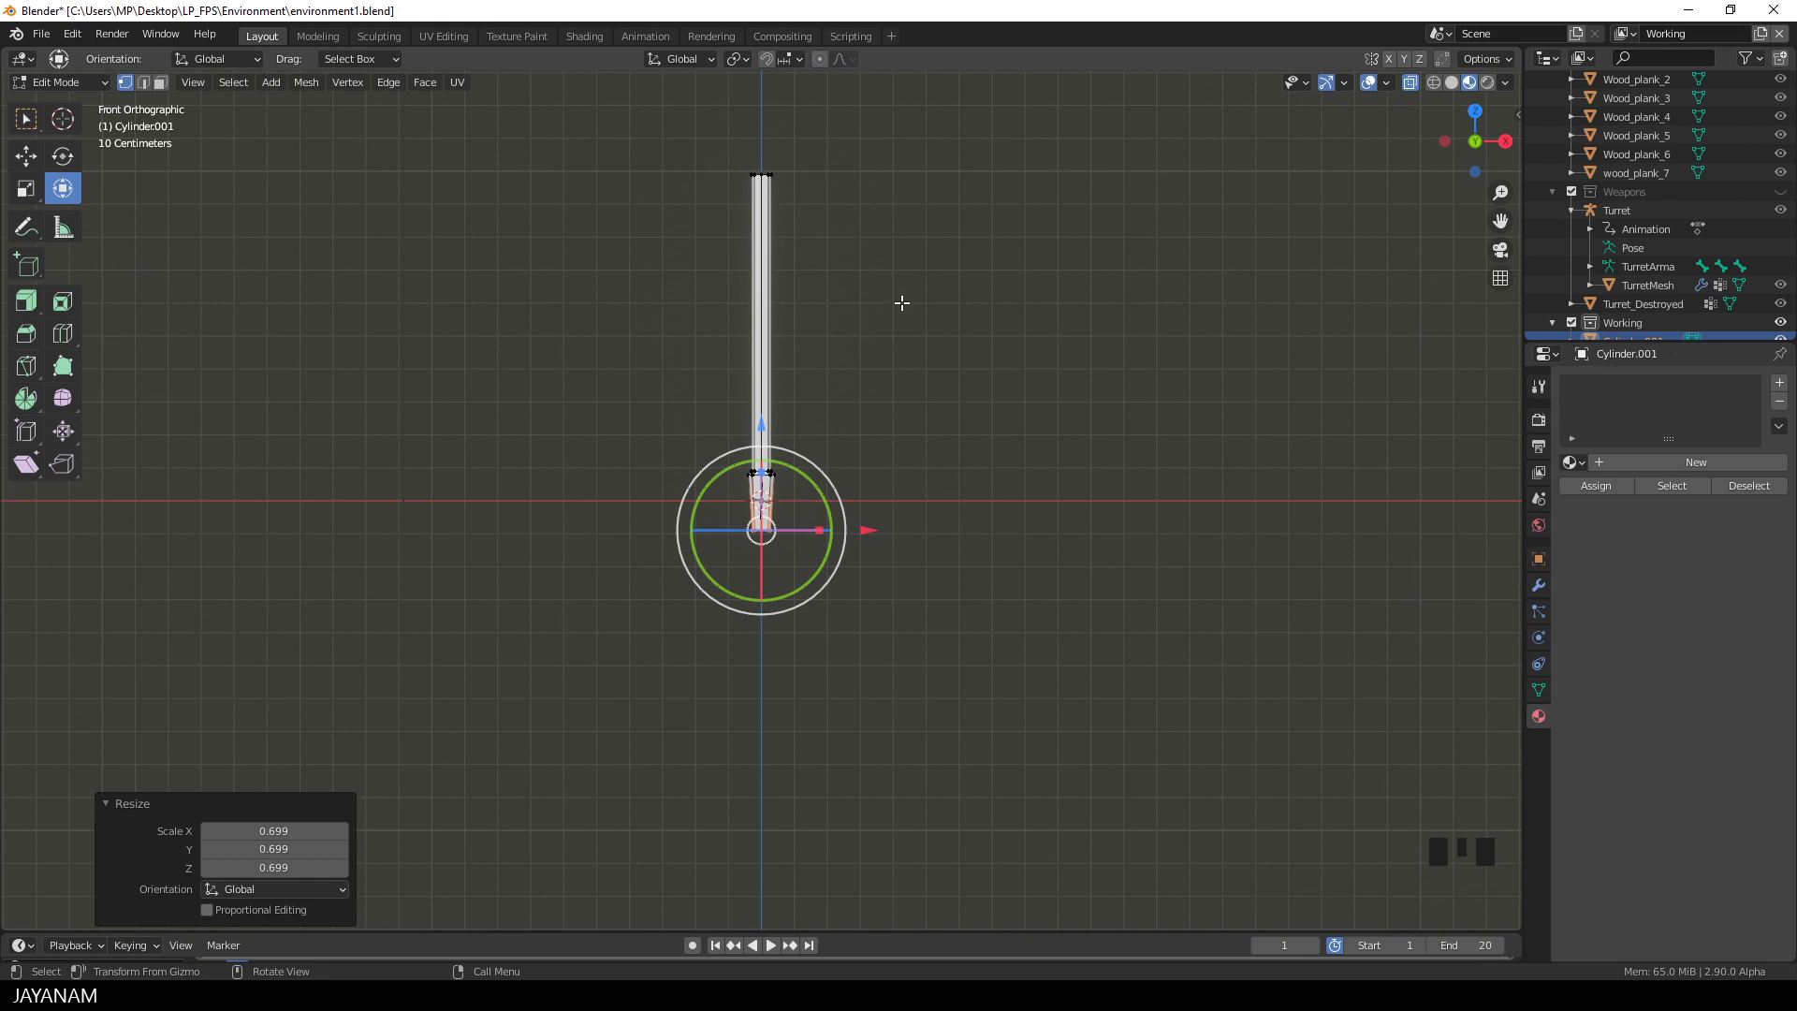
{"action": "key", "text": "Tab"}
{"action": "scroll", "scroll_direction": "down", "scroll_amount": 3}
{"action": "key", "text": "Tab"}
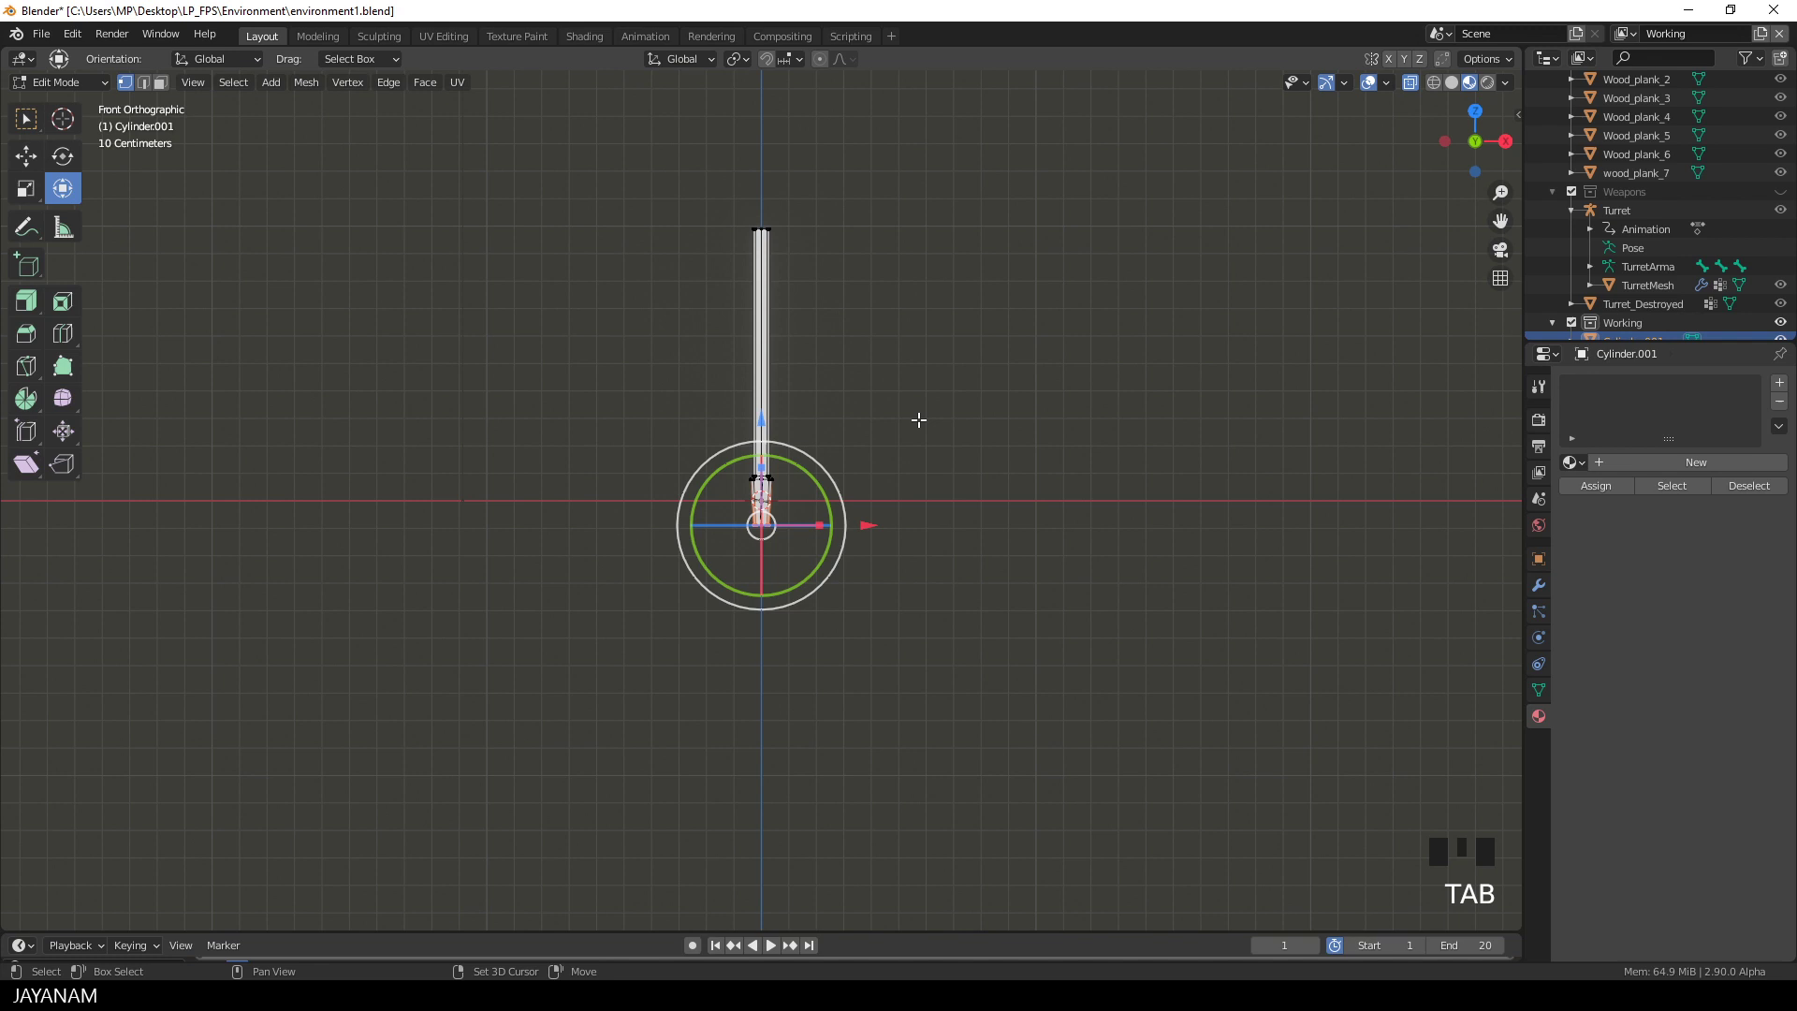
Step: Add a second cylinder in Edit Mode and move it to the handle's top as a horizontal crossbar
{"action": "key", "text": "shift+a"}
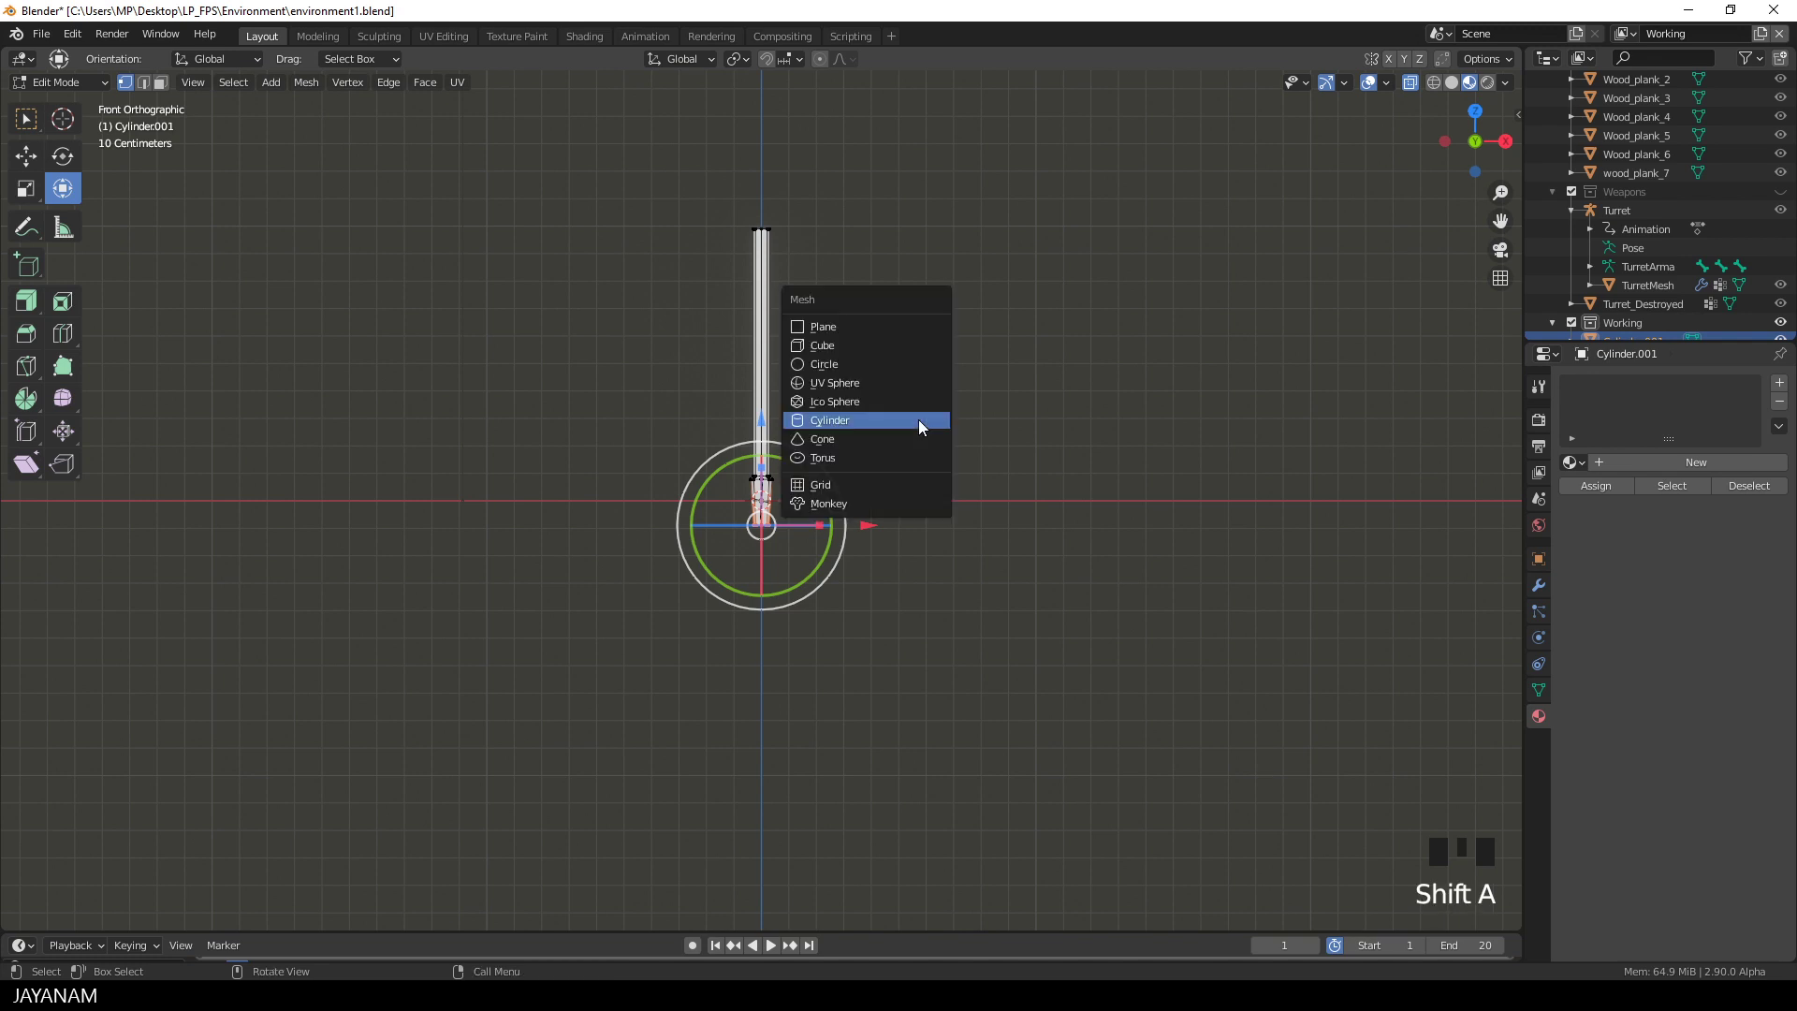
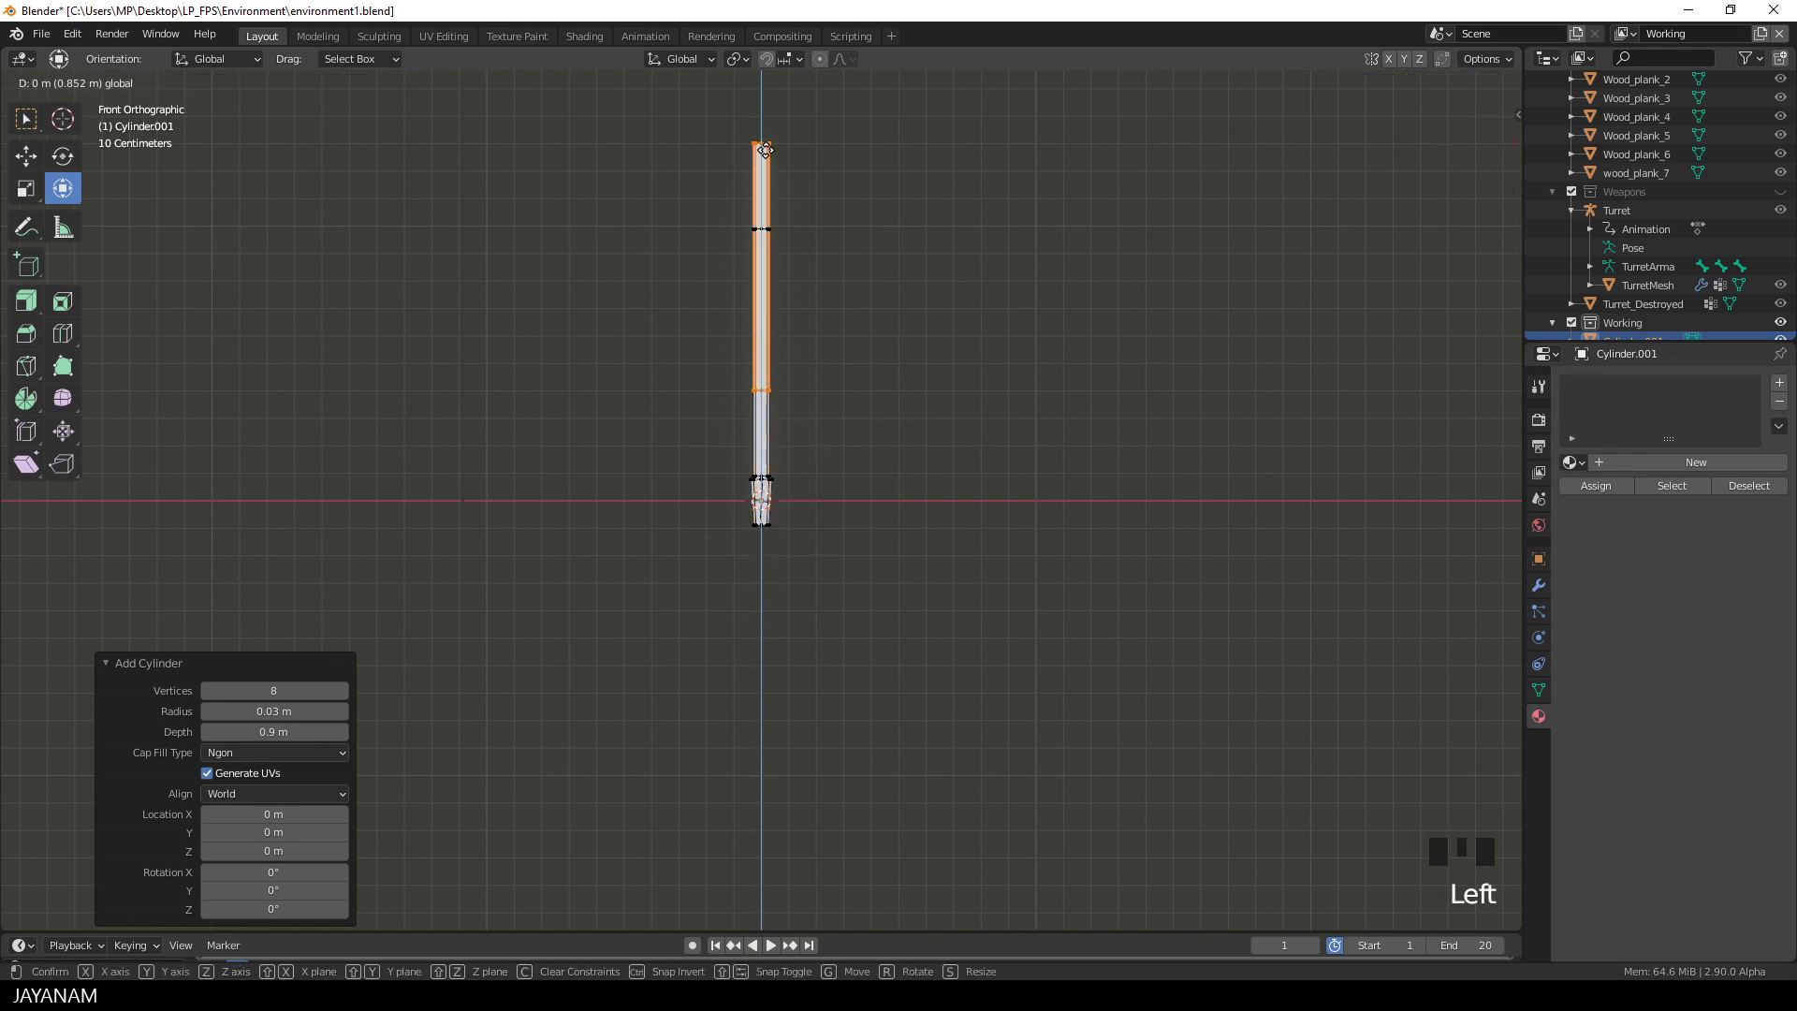
{"action": "left_click", "coordinate": [756, 487]}
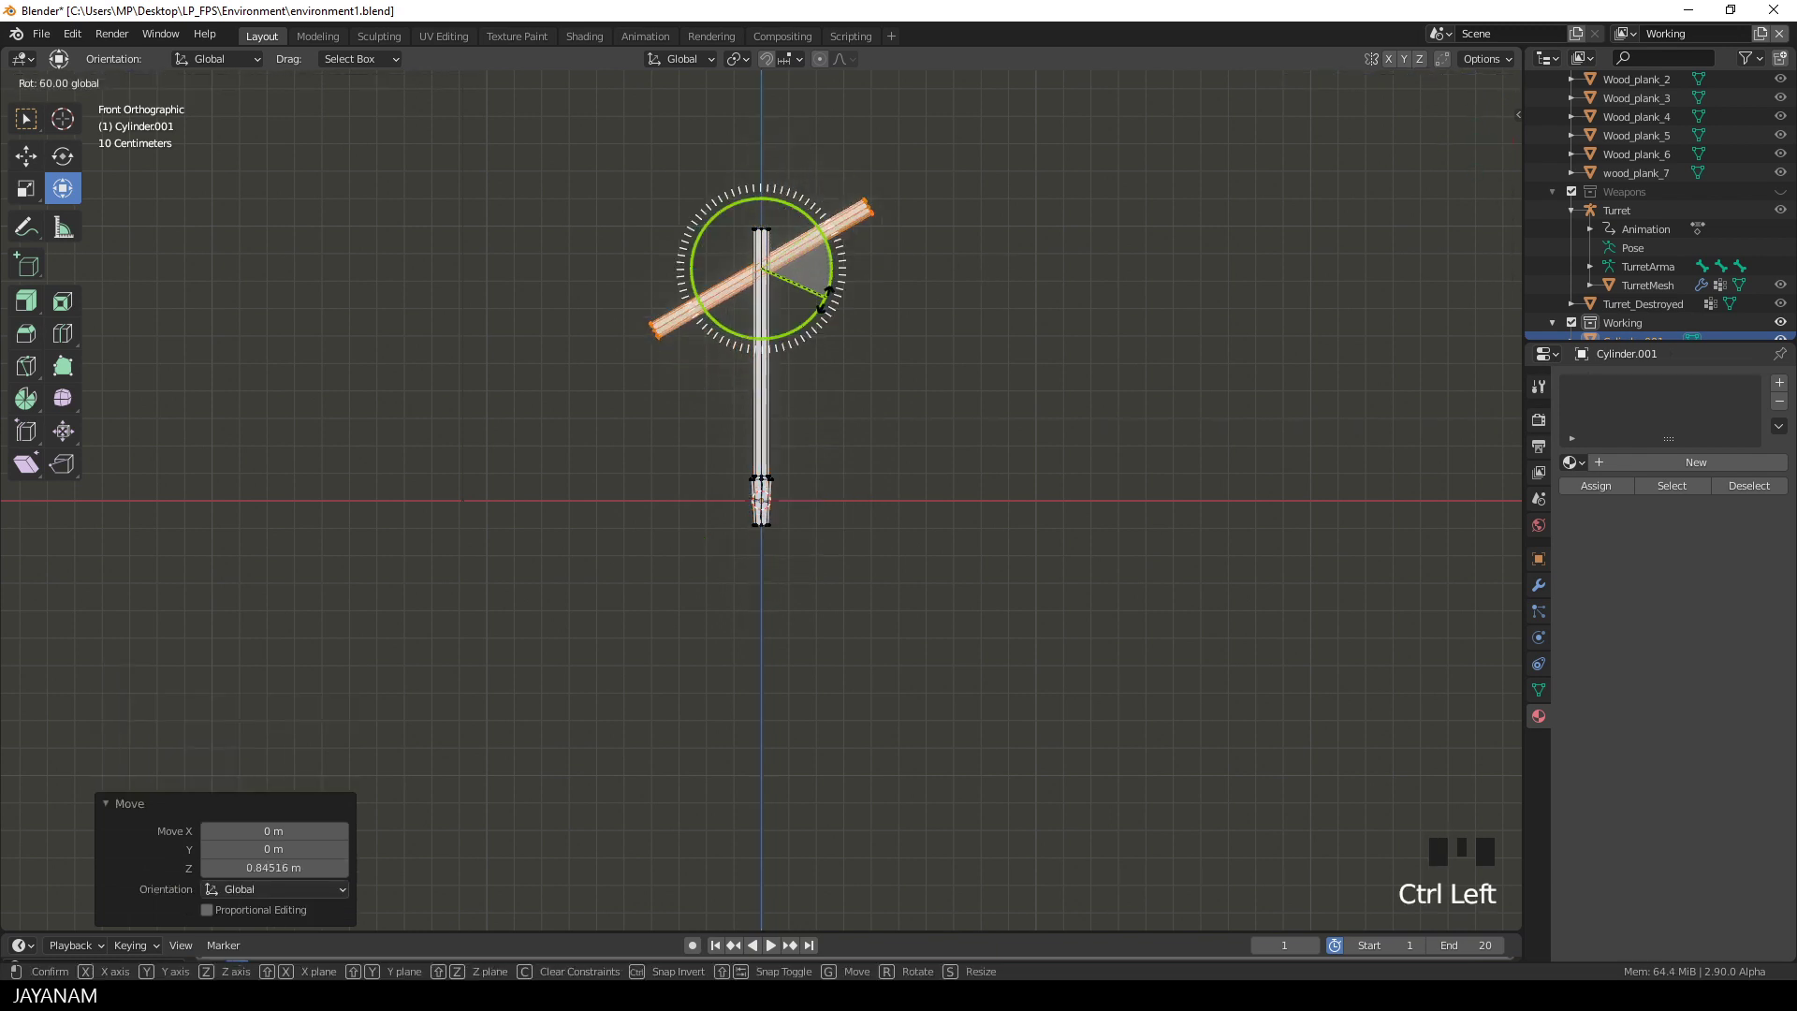
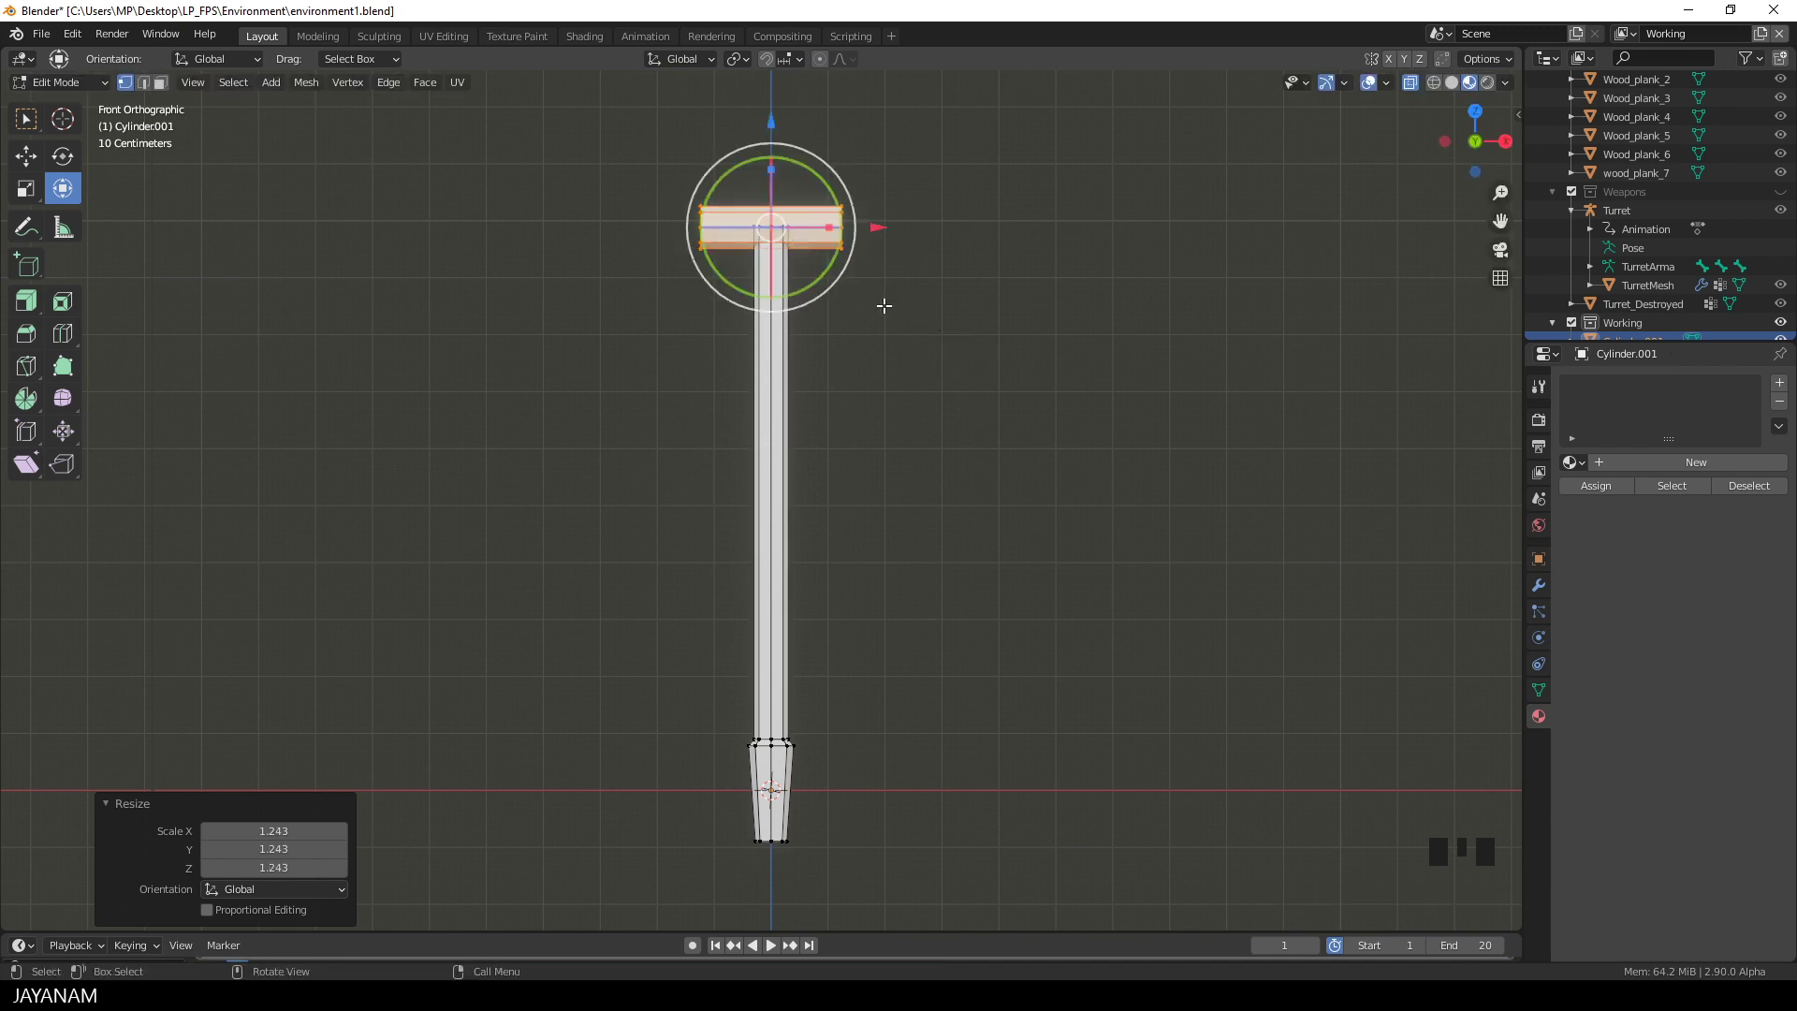
Step: Add two loop cuts to the crossbar and scale them to flare the ends into a T-grip
{"action": "key", "text": "ctrl+r"}
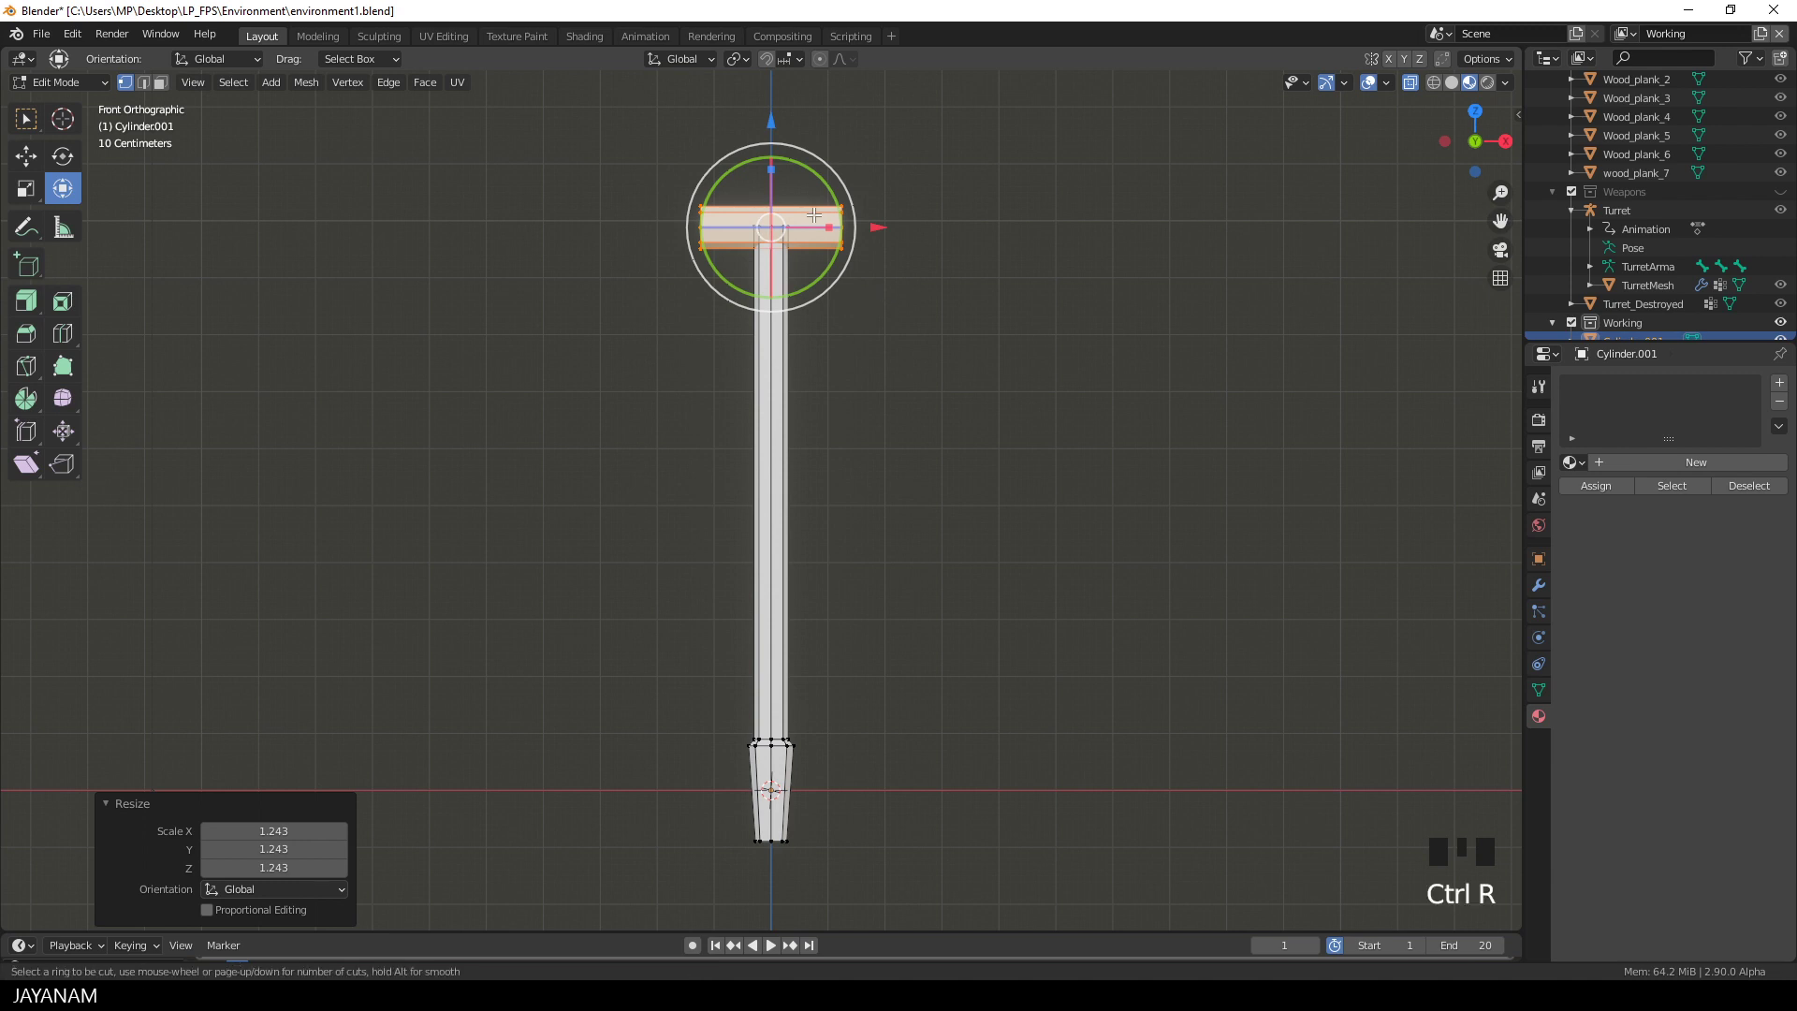
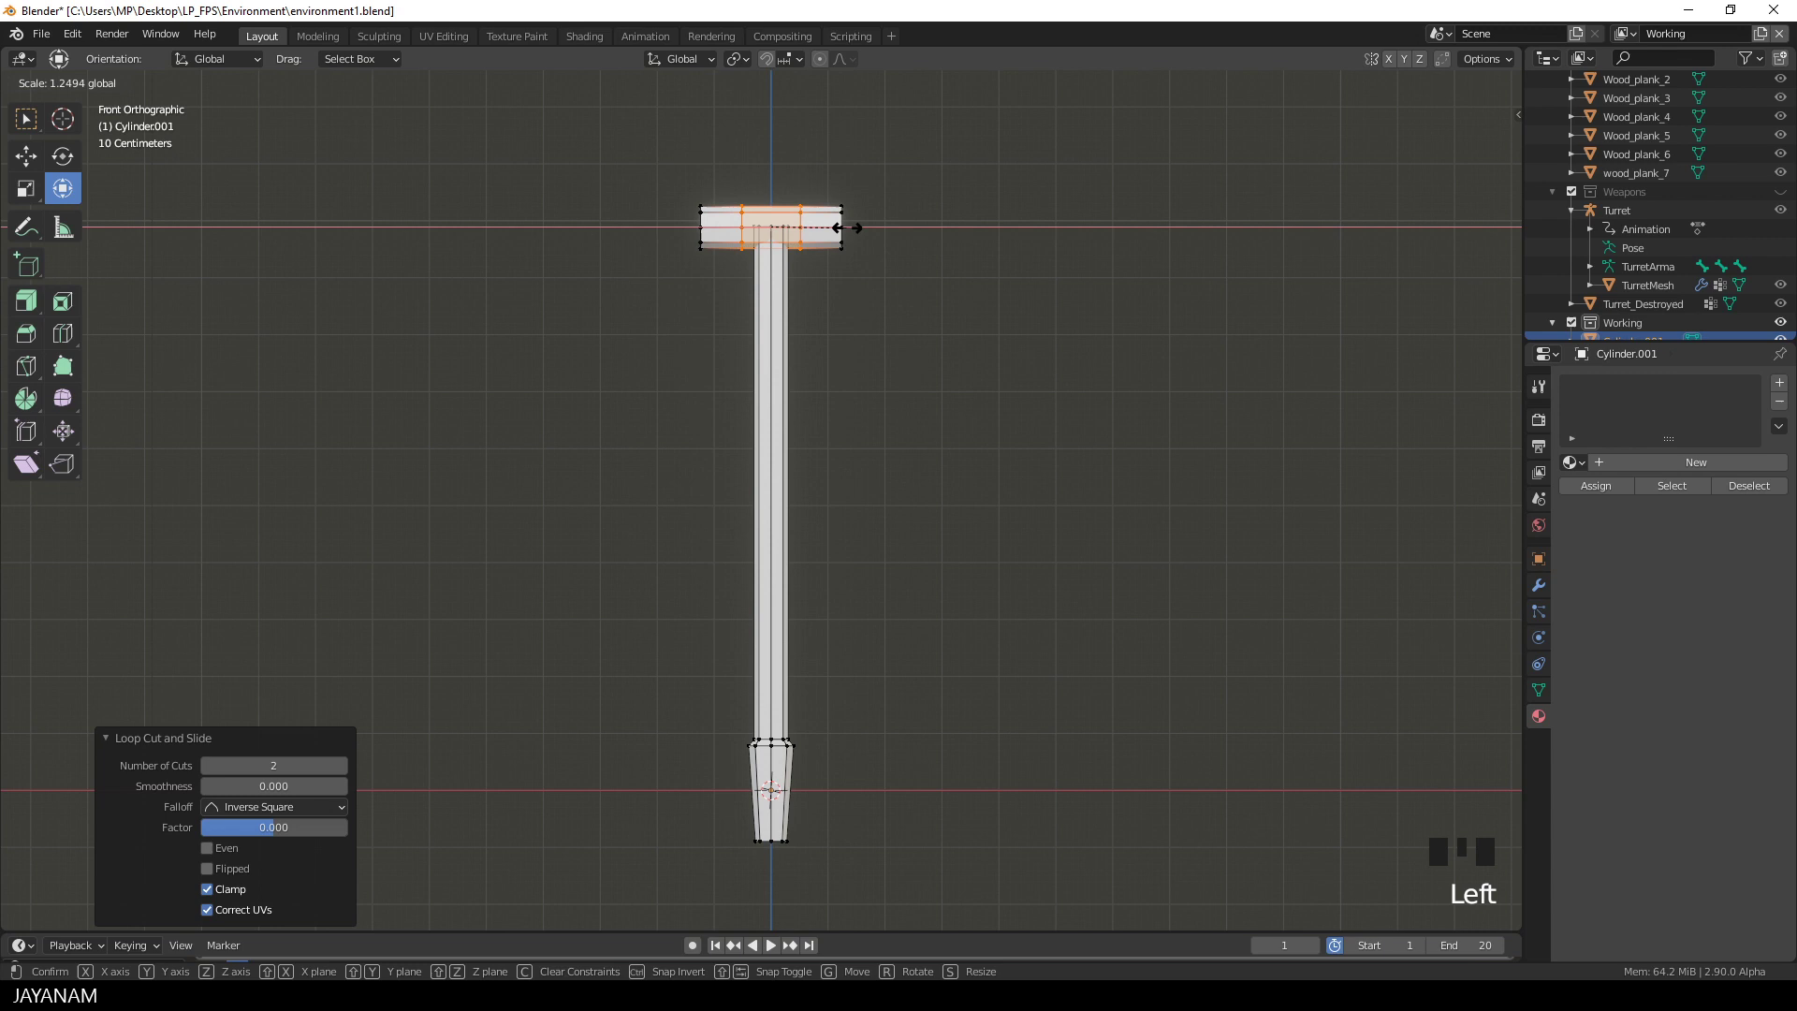
{"action": "key", "text": "s"}
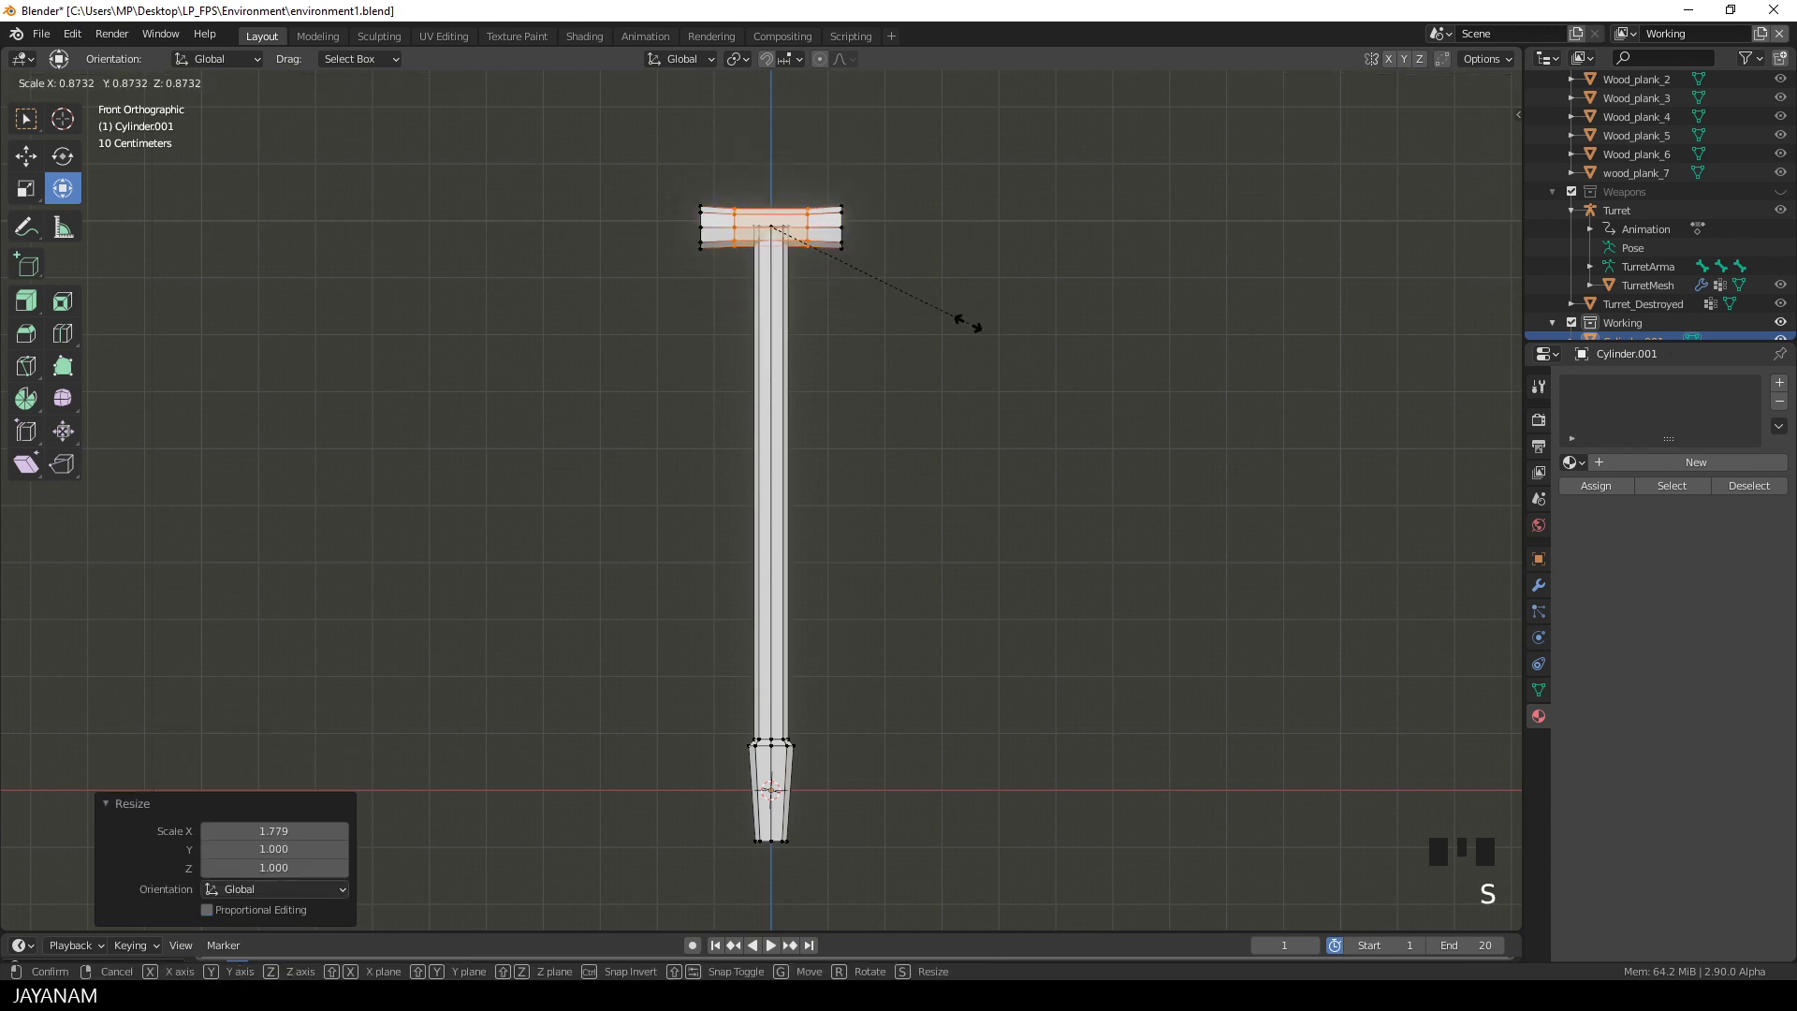
{"action": "scroll", "scroll_direction": "up", "scroll_amount": 3}
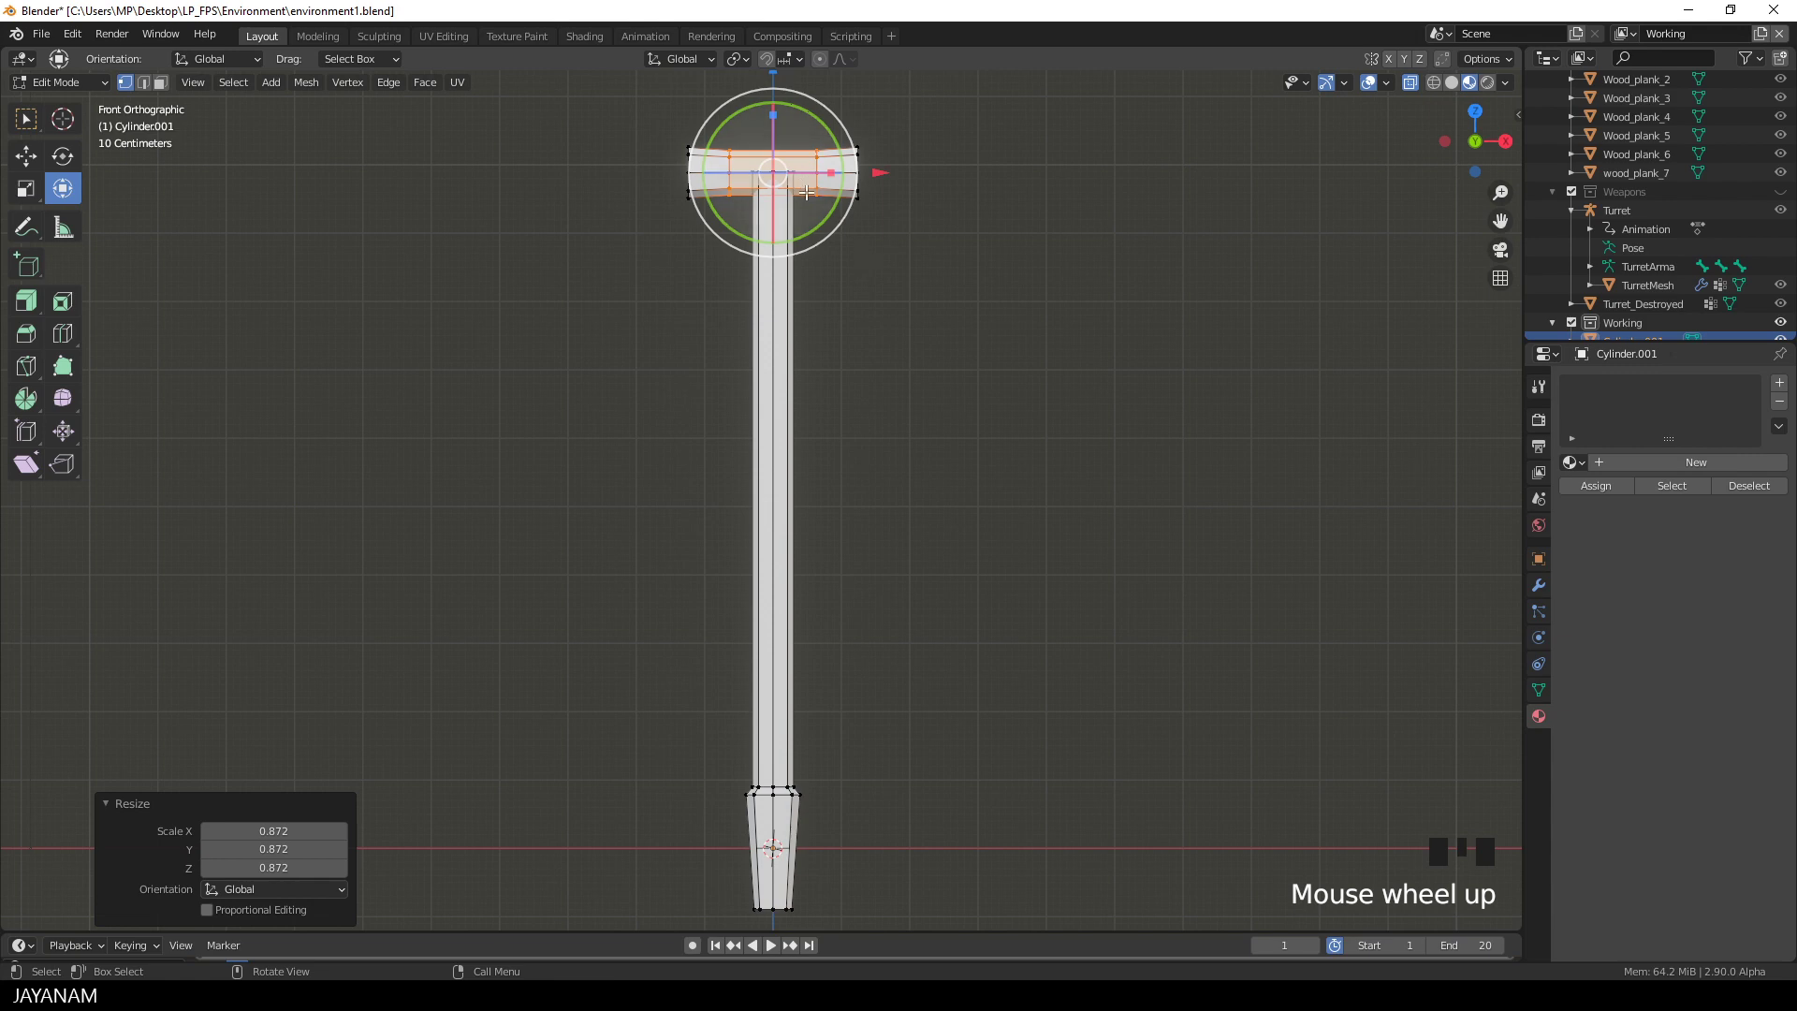
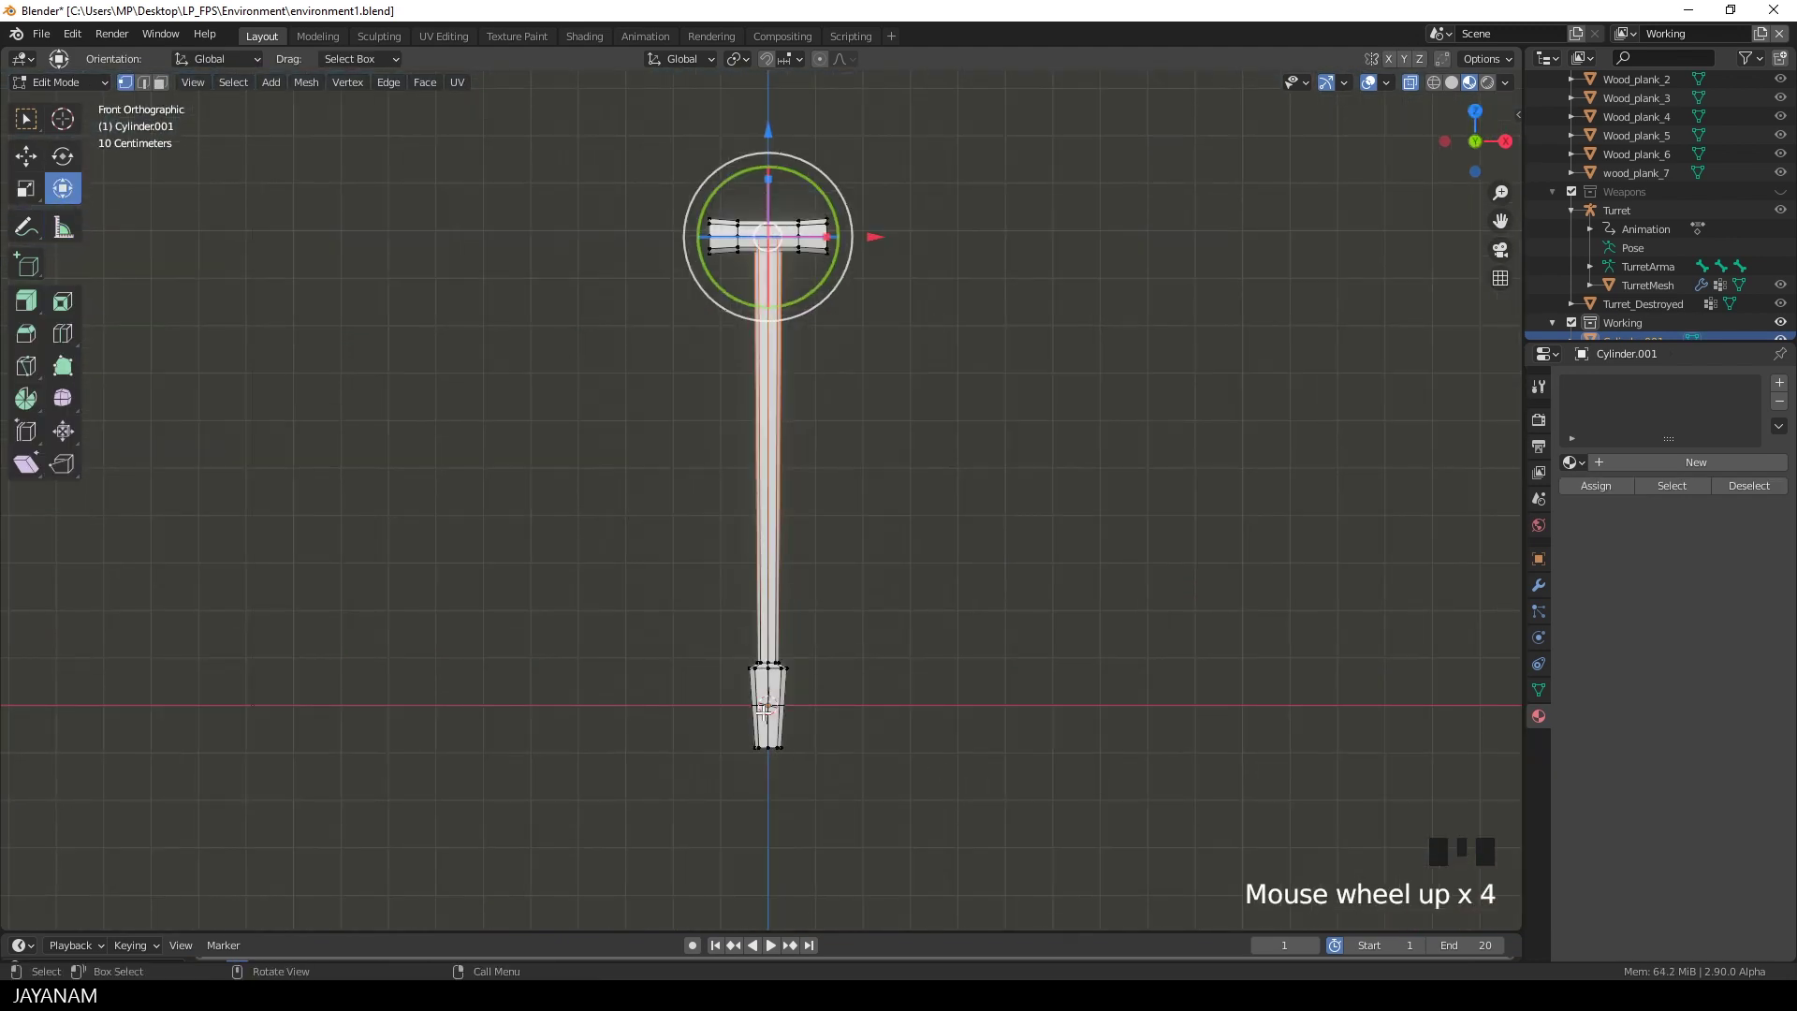
{"action": "key", "text": "Tab"}
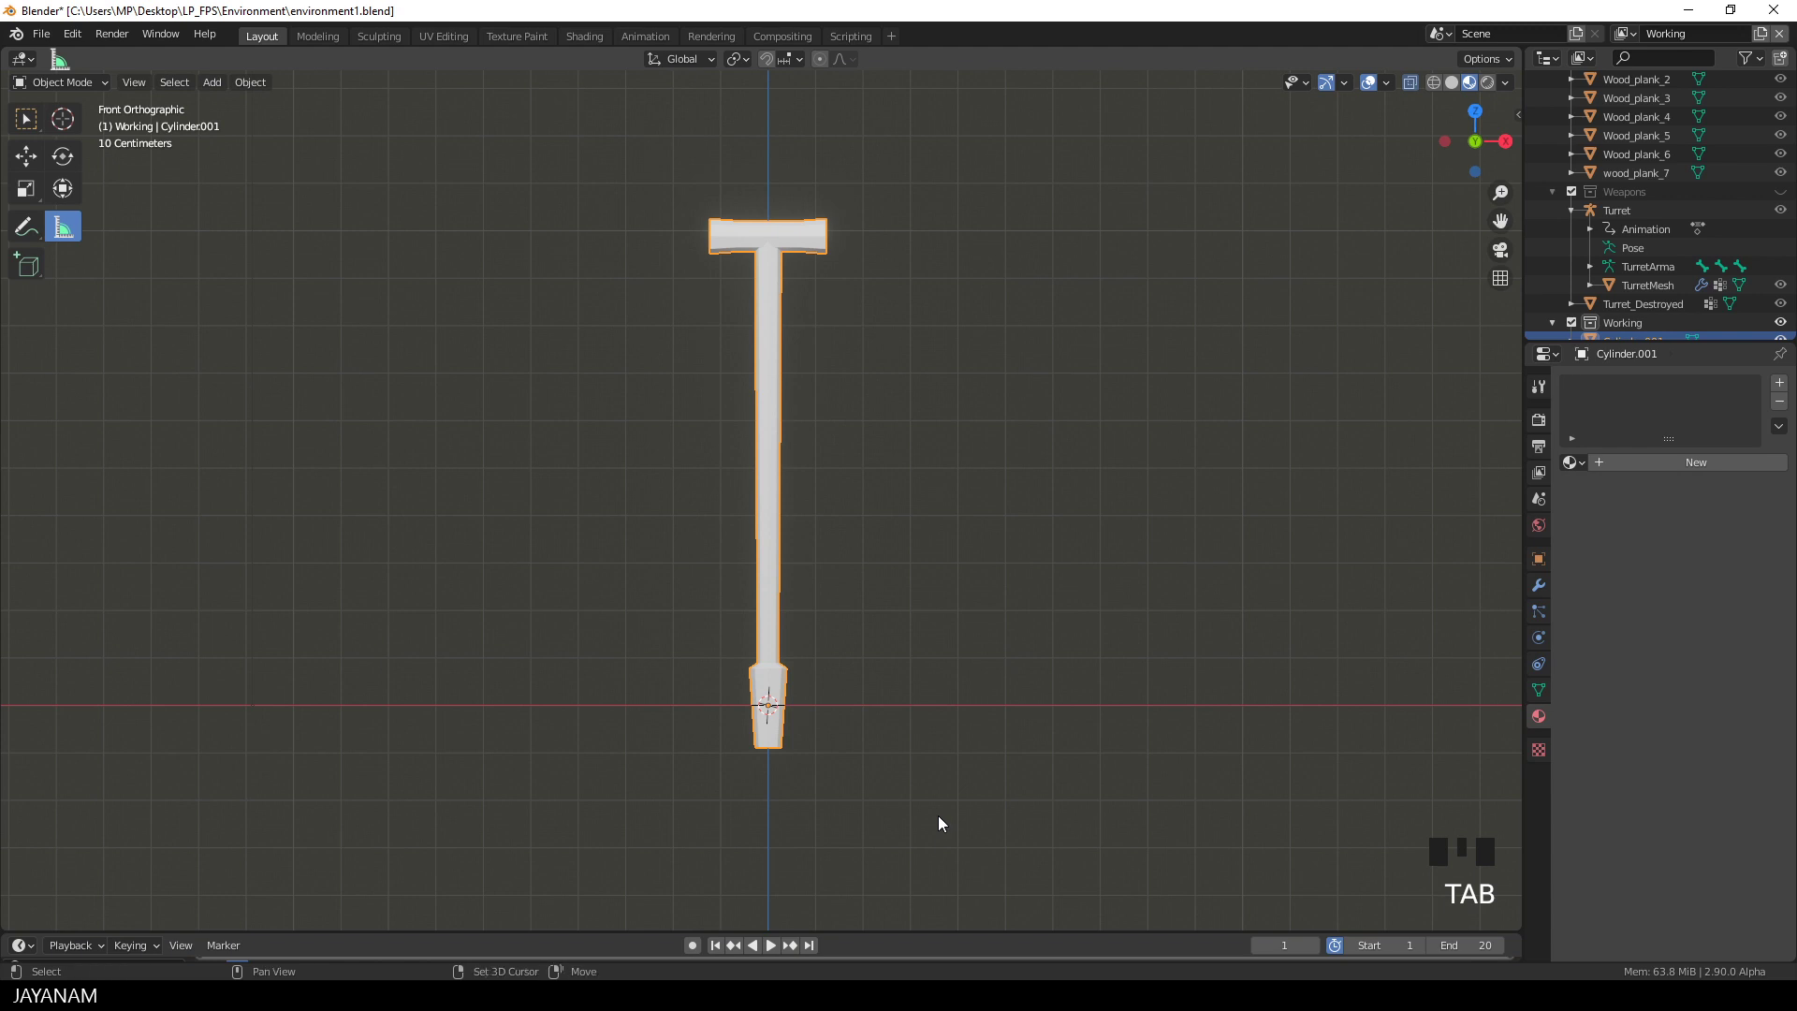
Step: Add a plane, stand it upright and place it at the handle's lower end as the blade base
{"action": "key", "text": "shift+a"}
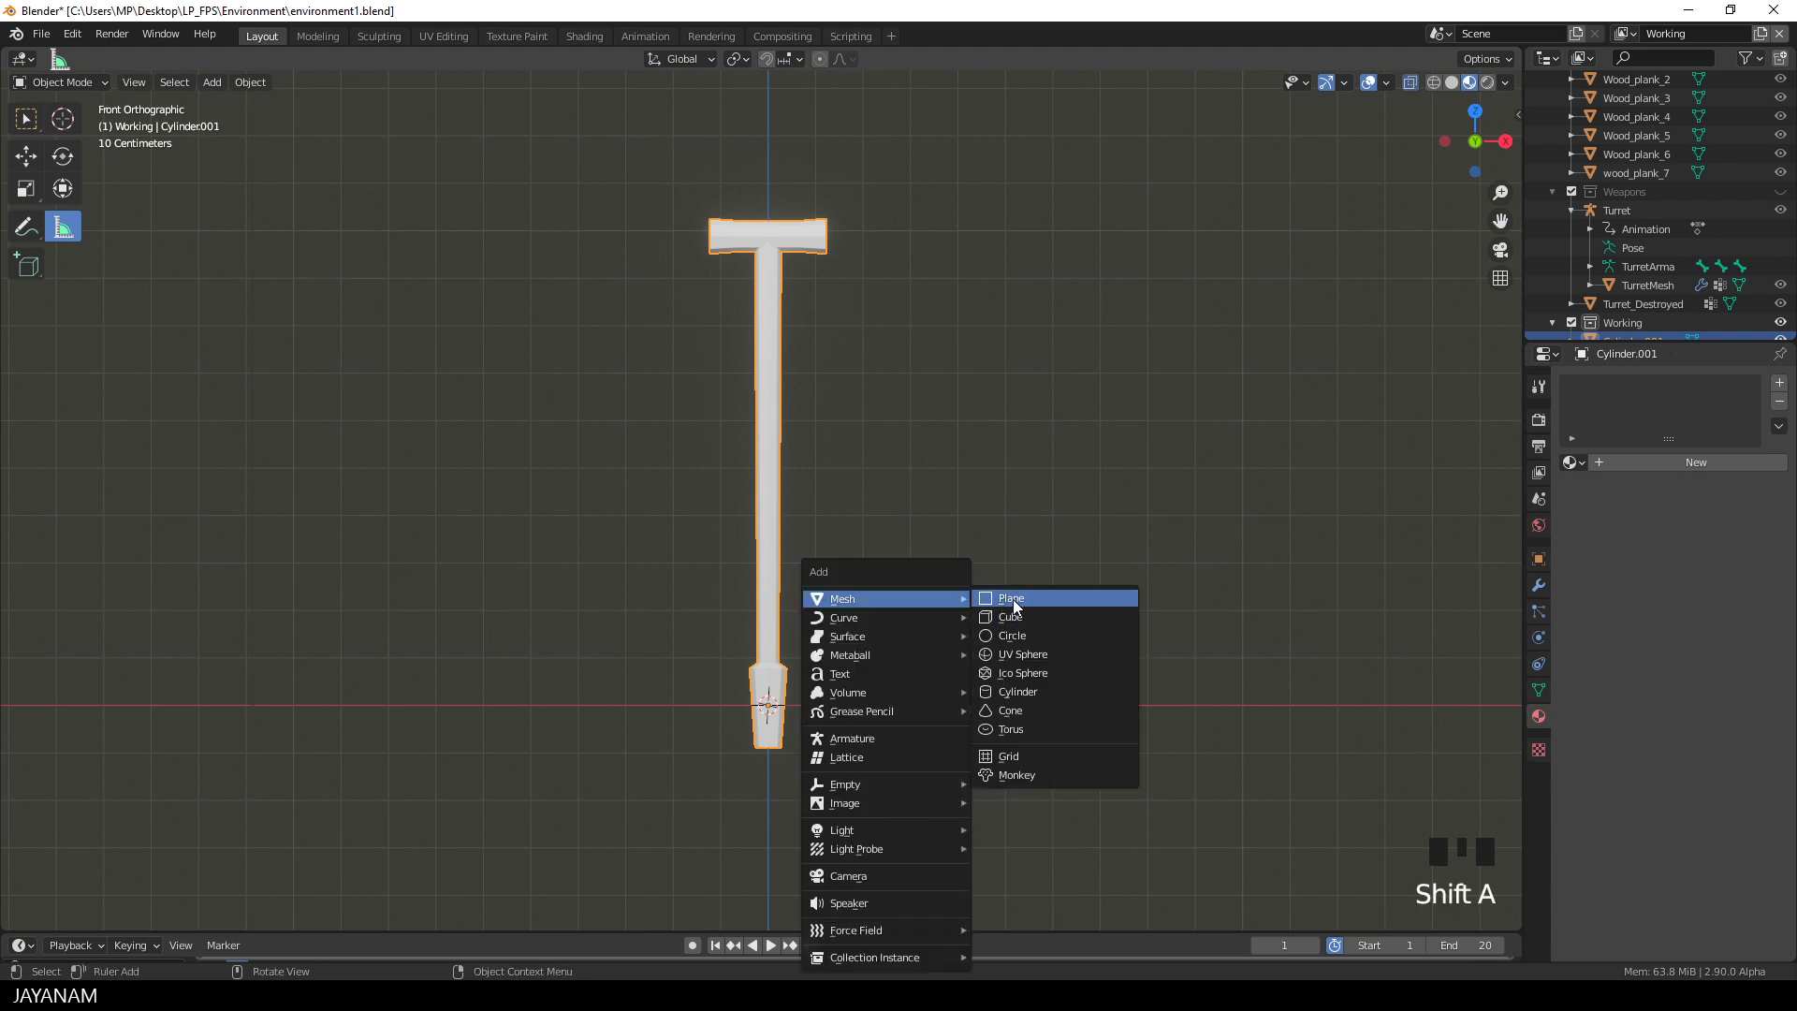
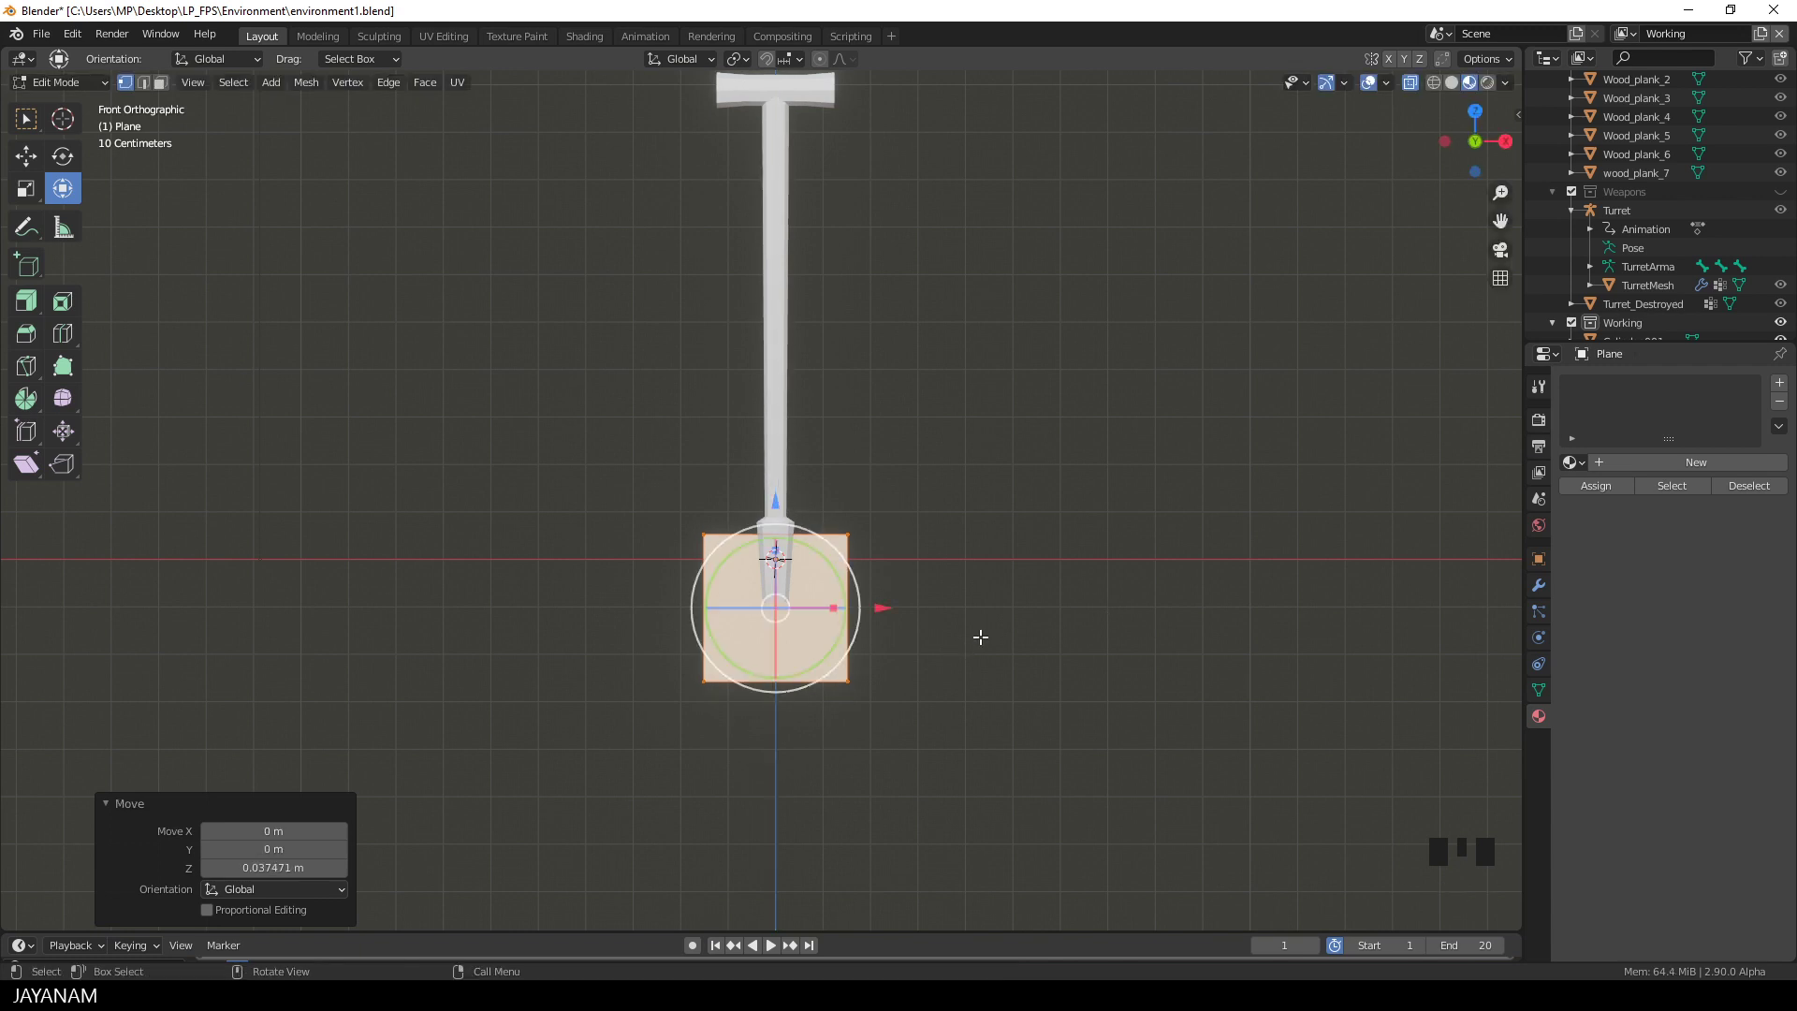
Step: Cut three vertical loops and one horizontal loop into the plane, tapering its bottom into a pointed blade
{"action": "key", "text": "ctrl+r"}
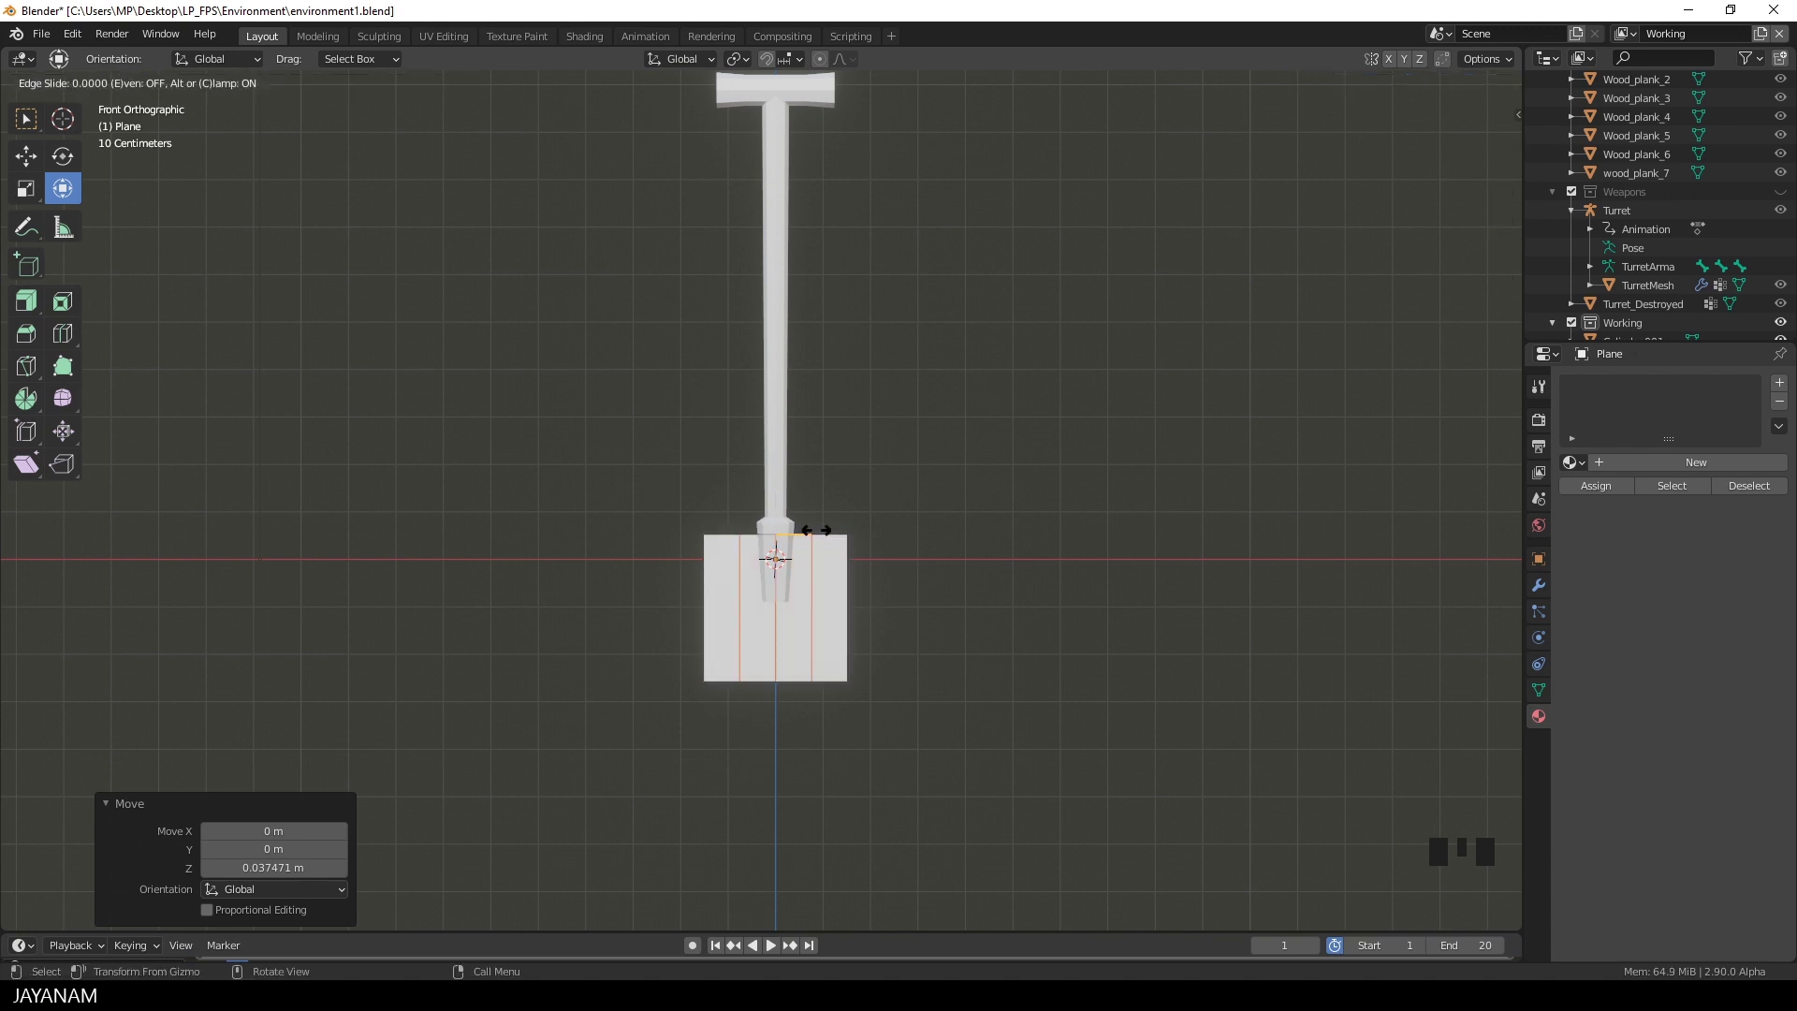
{"action": "scroll", "scroll_direction": "up", "scroll_amount": 3}
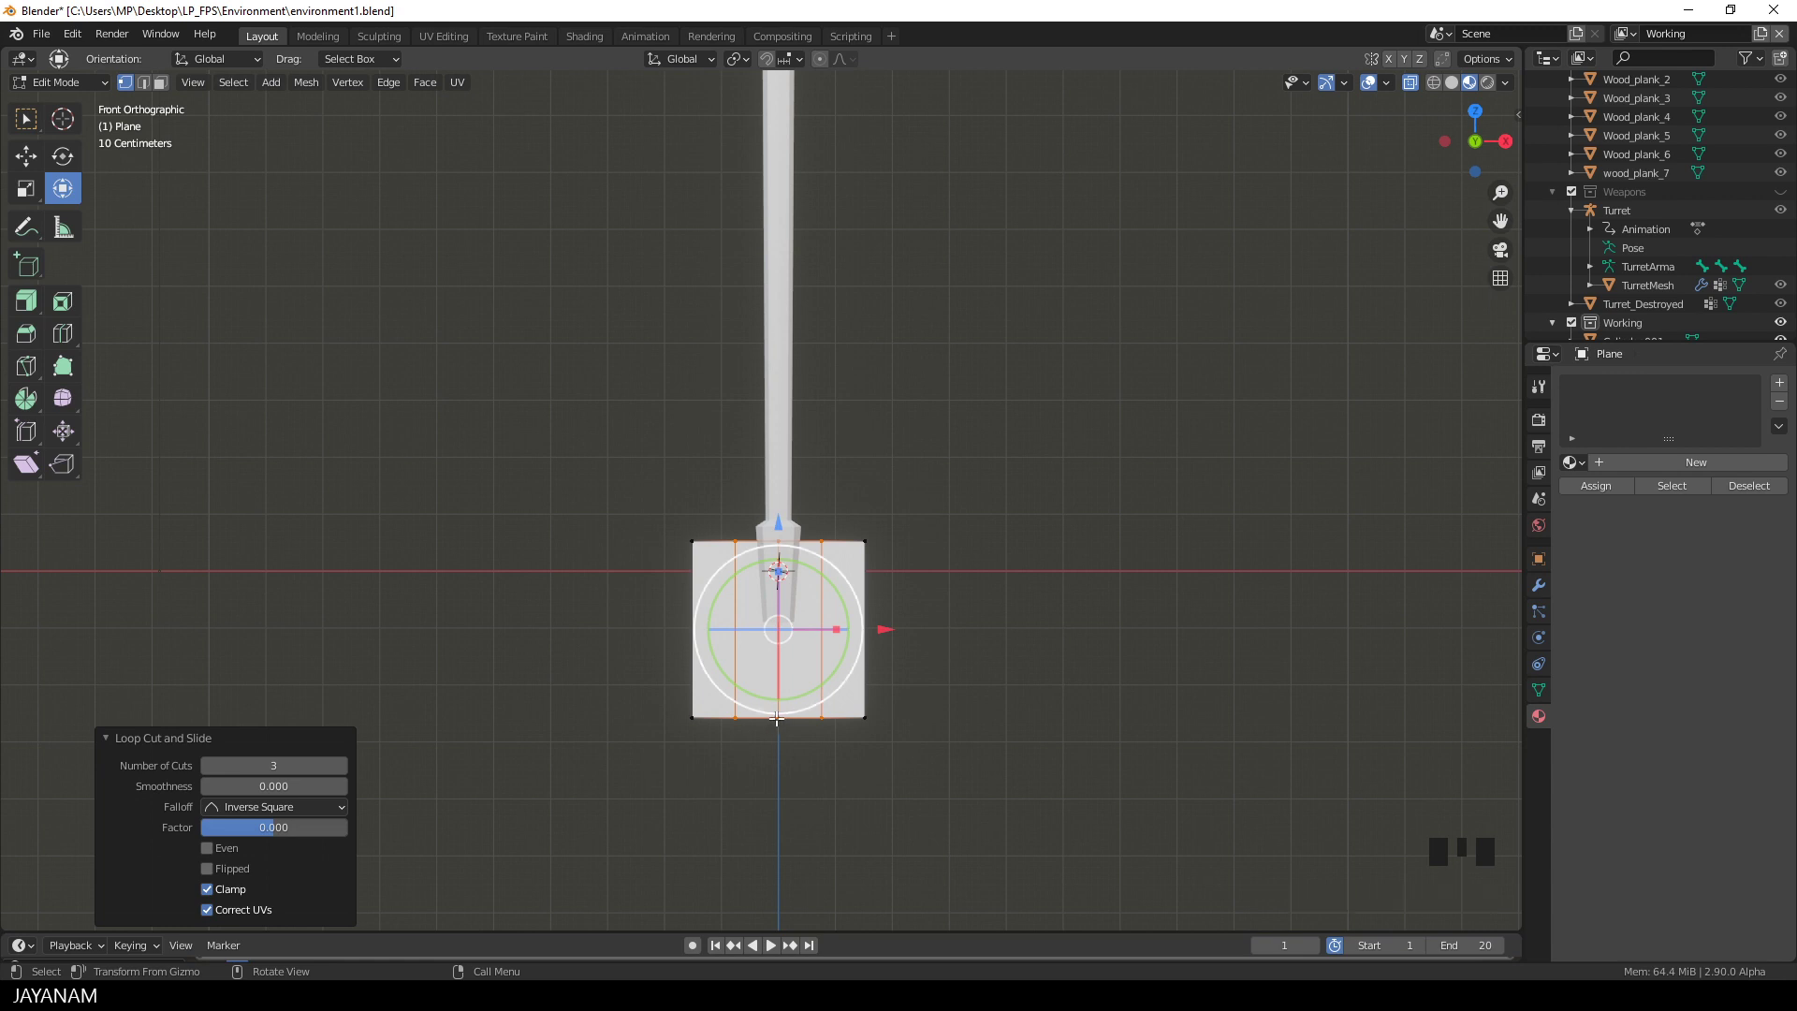
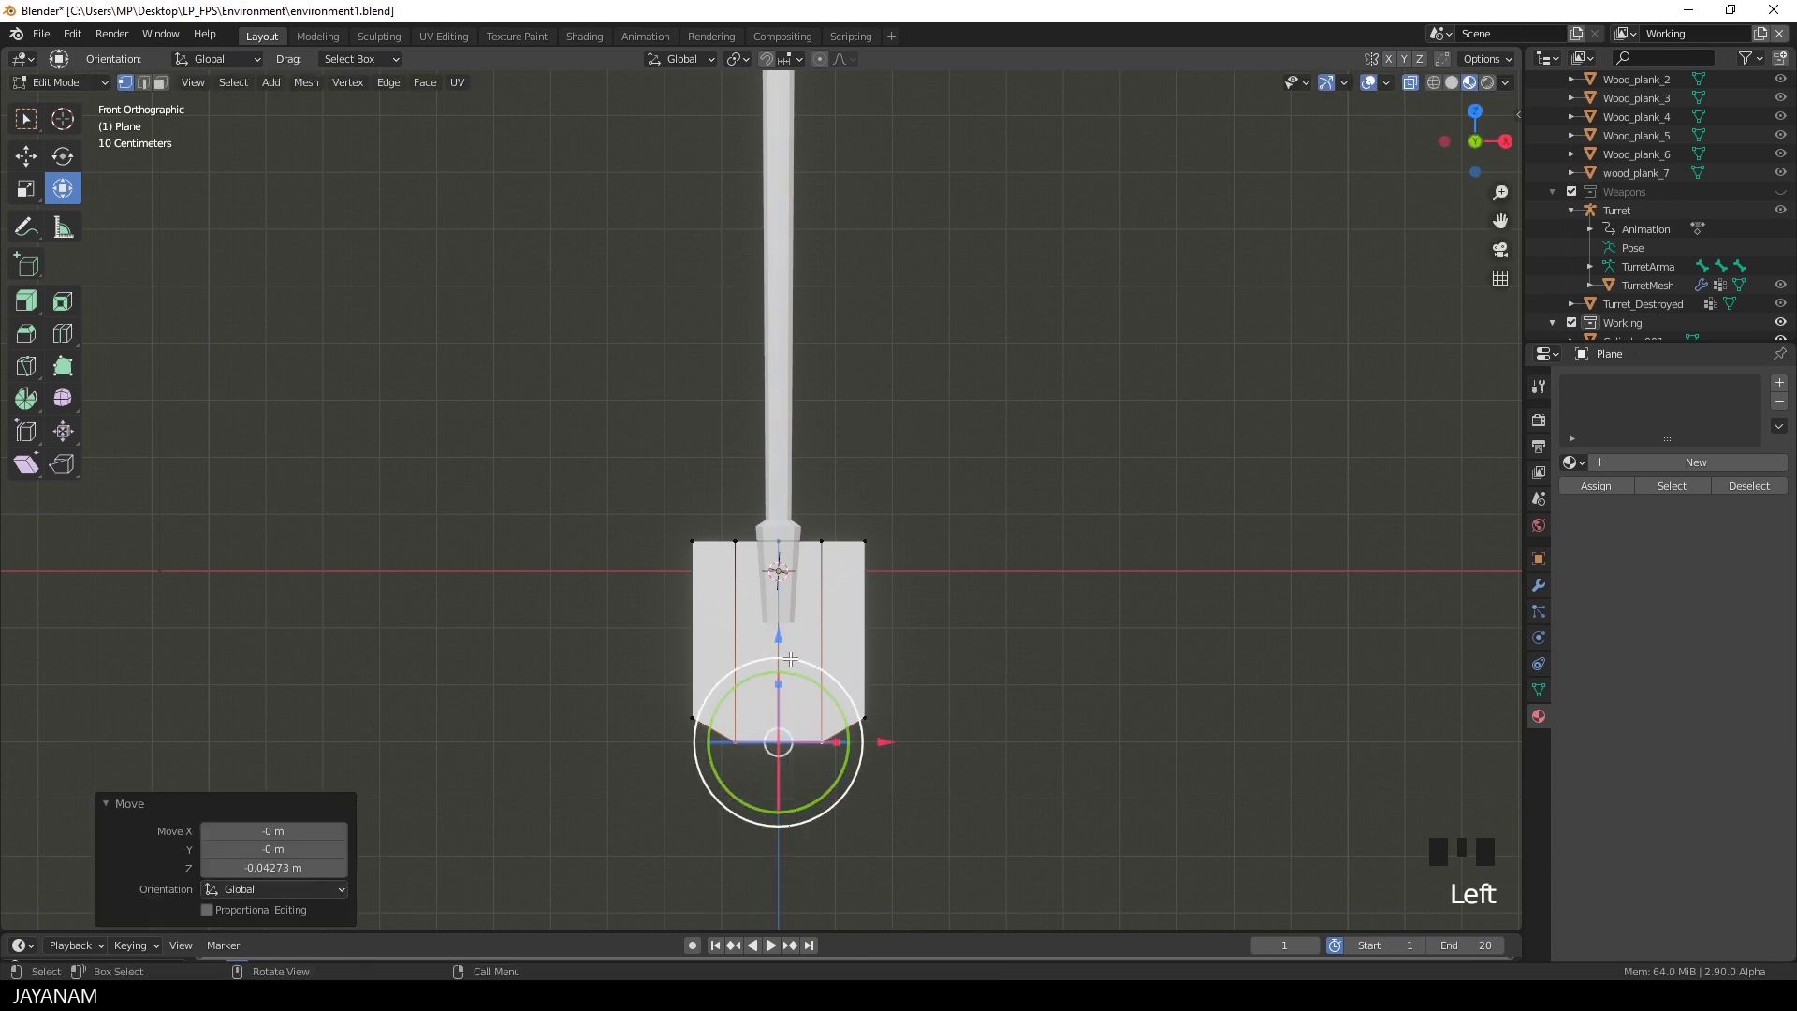
{"action": "key", "text": "ctrl+r"}
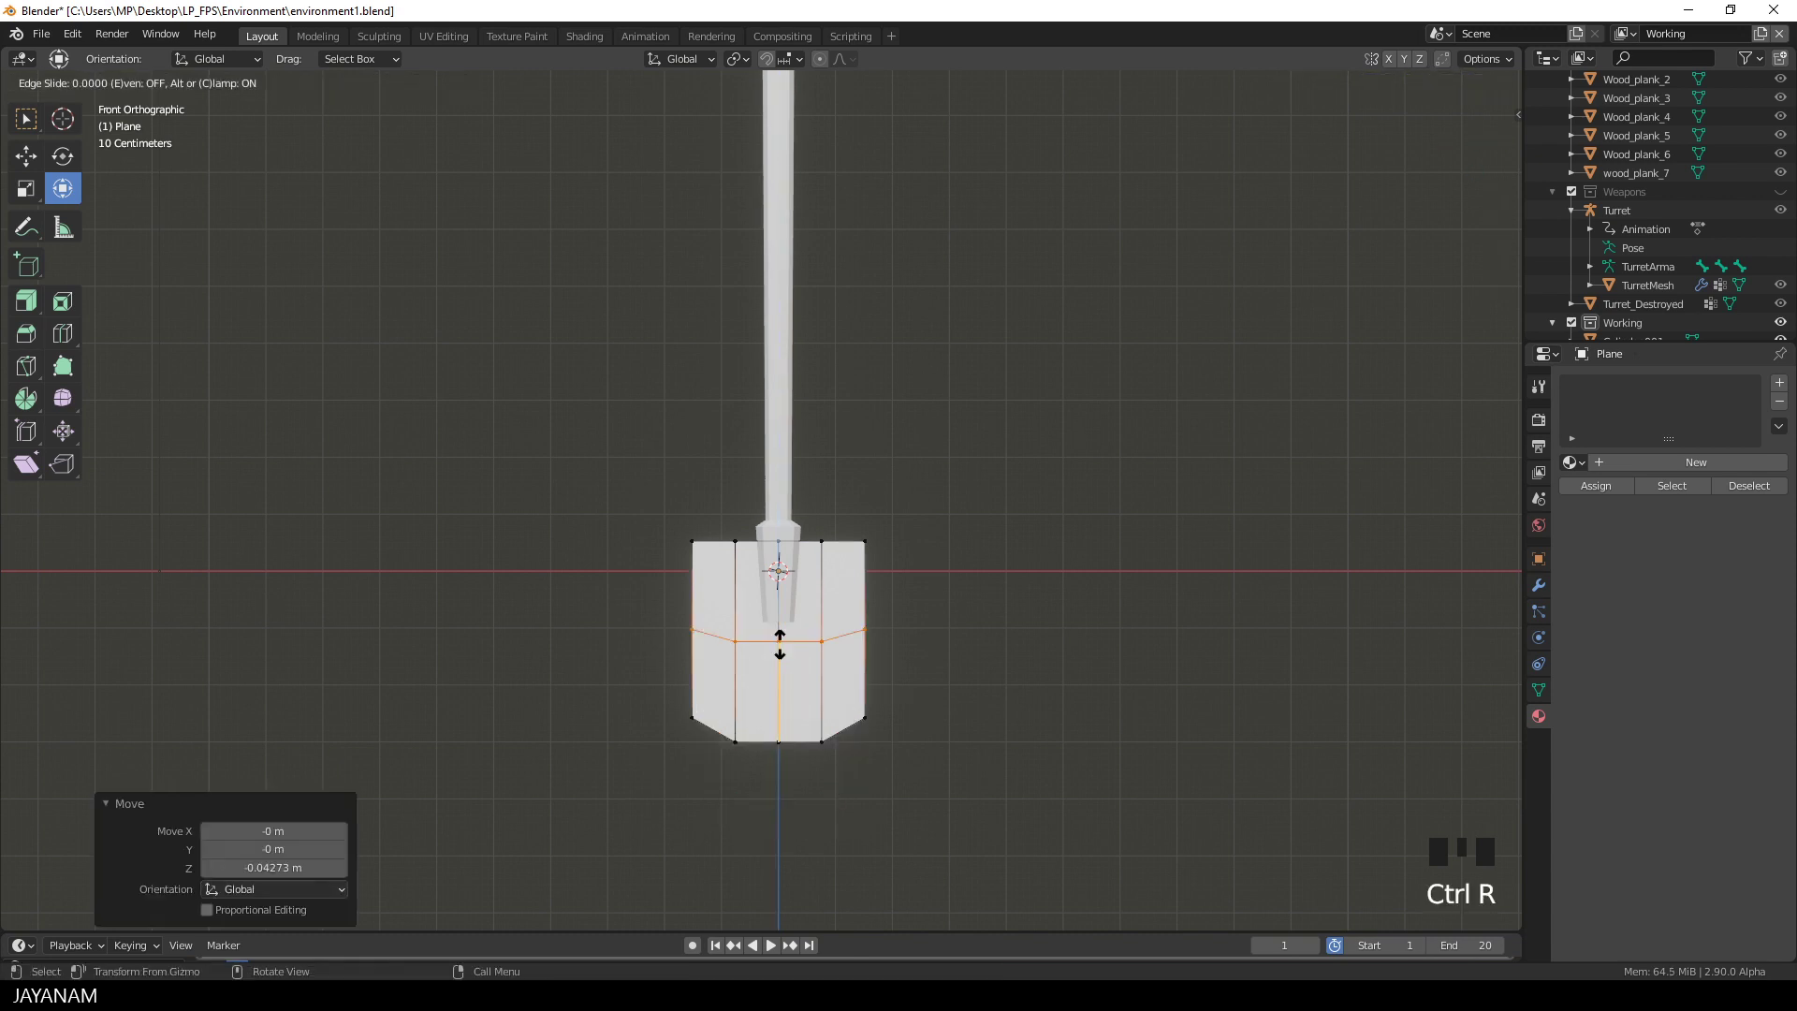
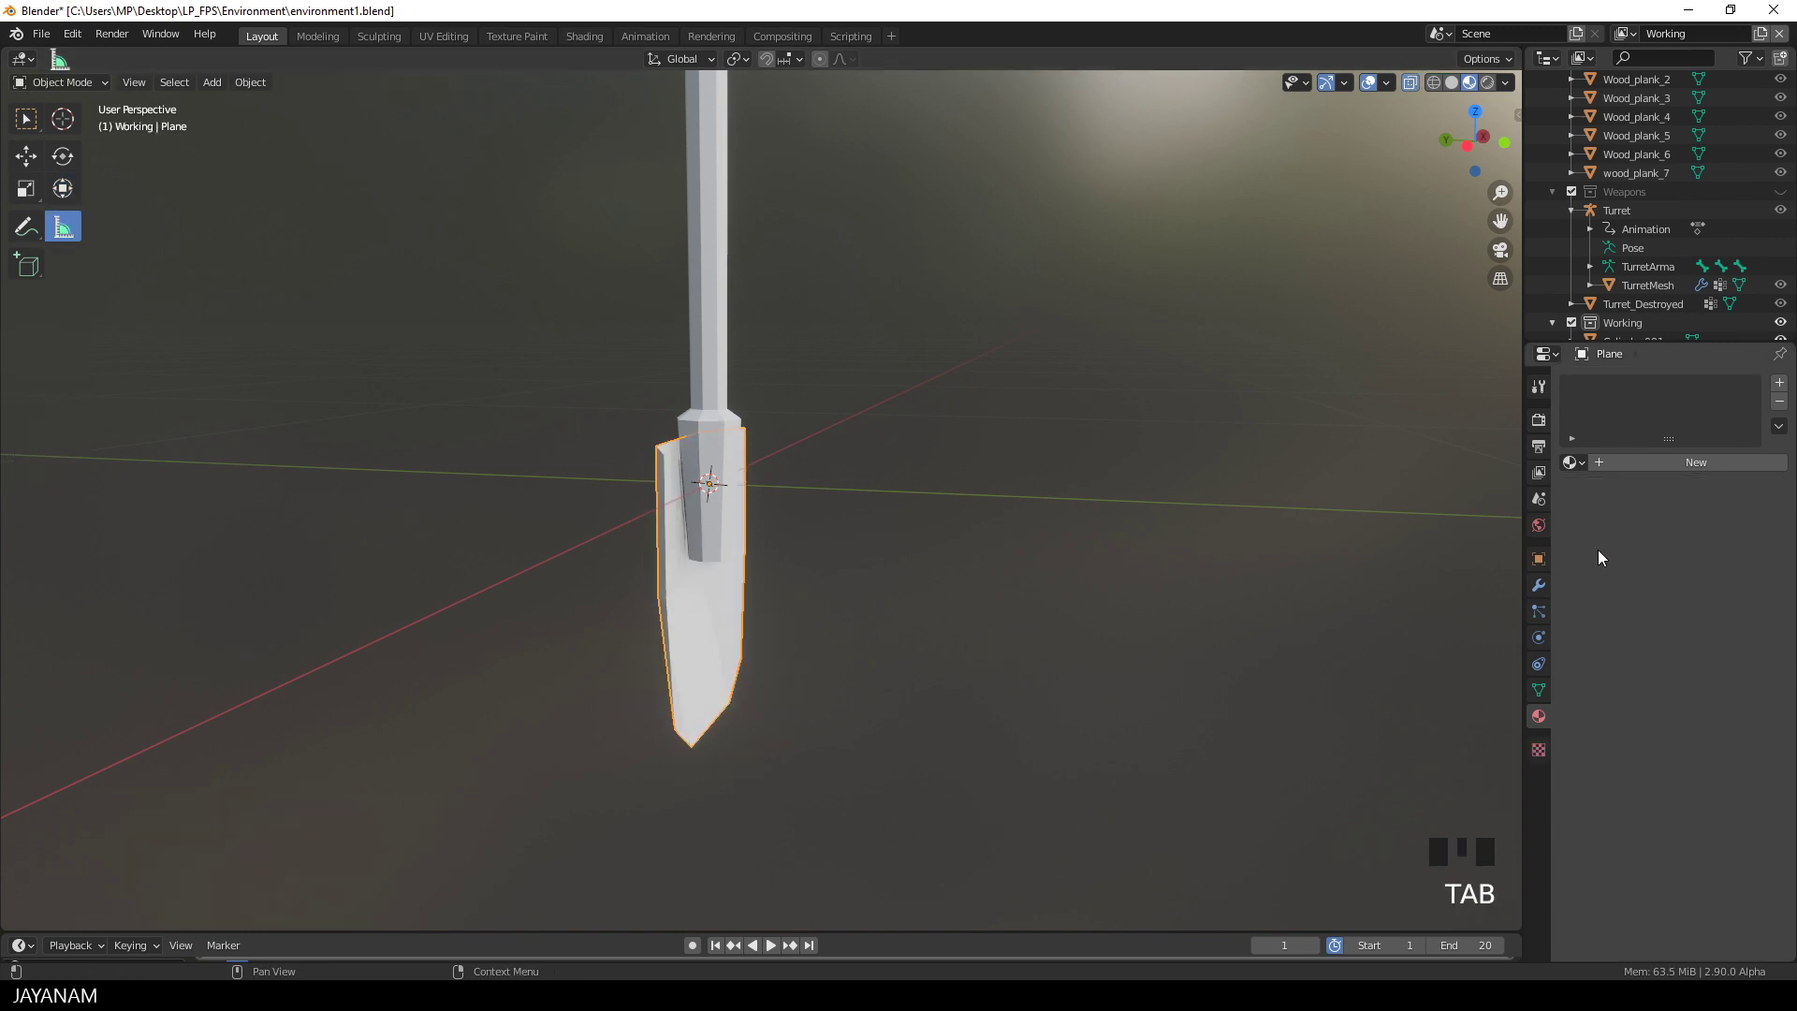
Step: Add a Solidify modifier giving the blade 0.01 m thickness and apply it
{"action": "left_click", "coordinate": [1547, 587]}
{"action": "left_click_drag", "start_coordinate": [1610, 389], "coordinate": [1436, 667]}
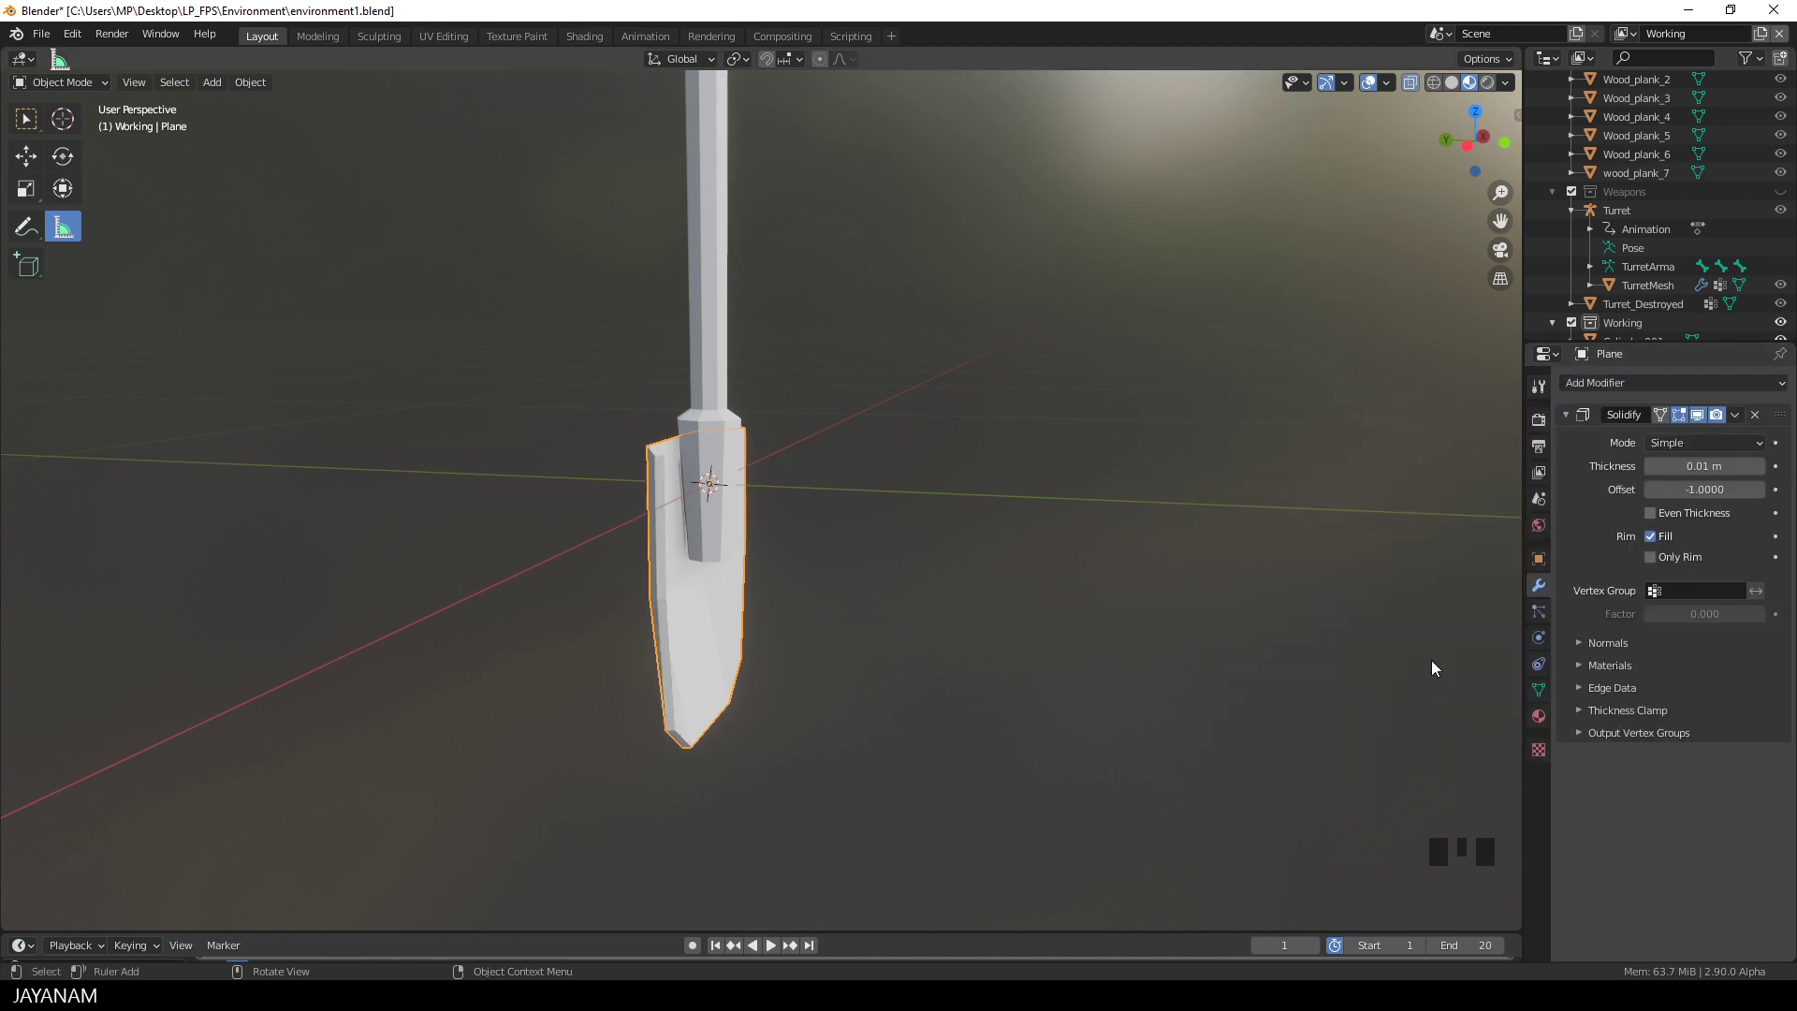
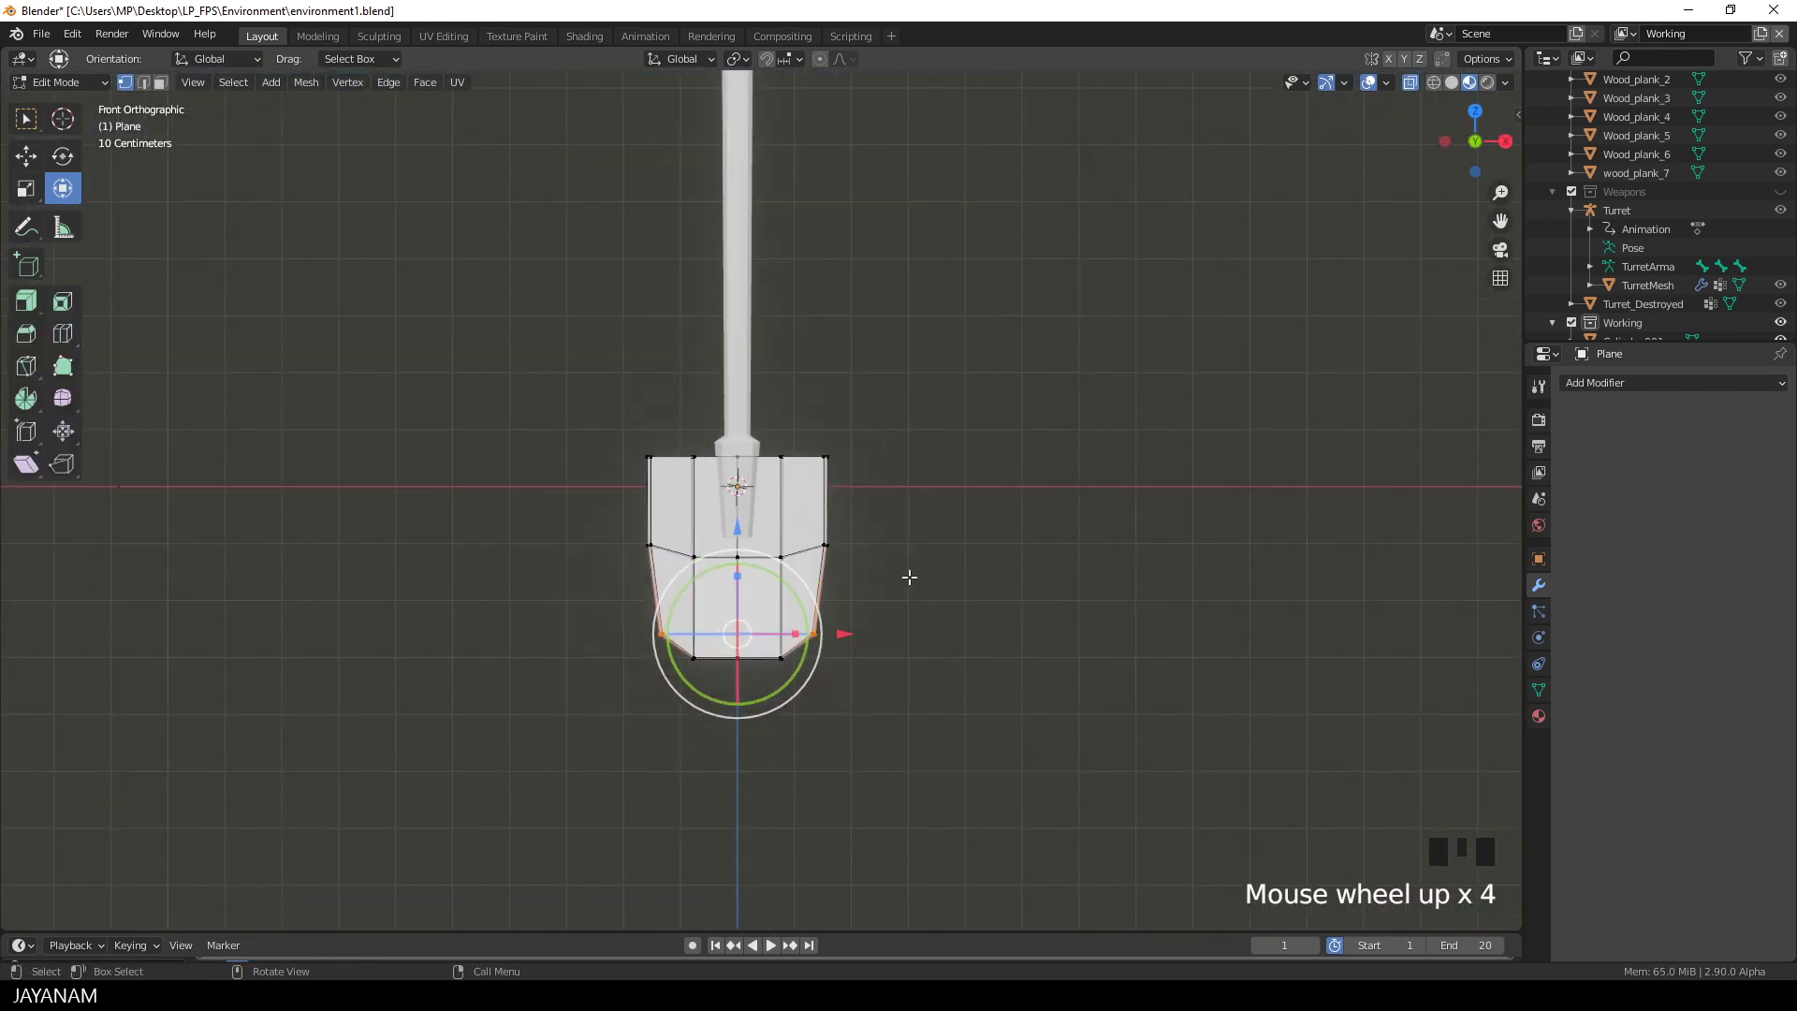
Step: Select the blade mesh and scale it down to 0.886, joined with the handle
{"action": "key", "text": "l"}
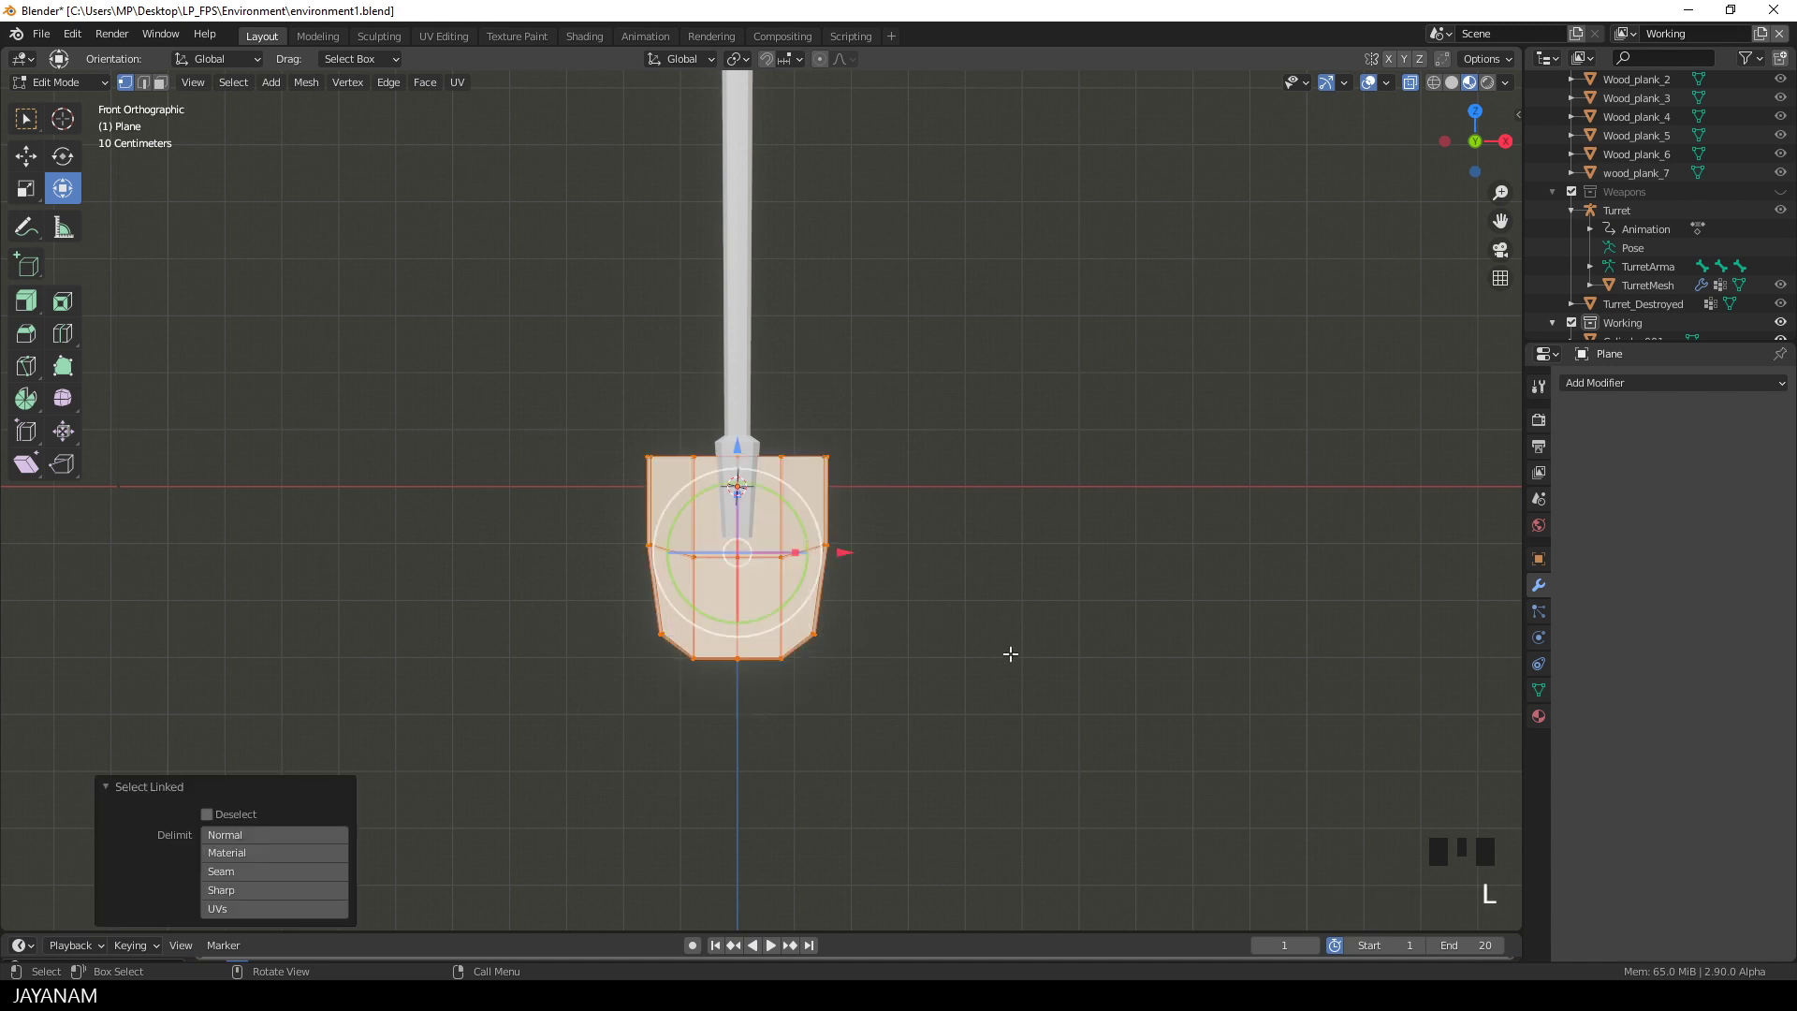
{"action": "key", "text": "s"}
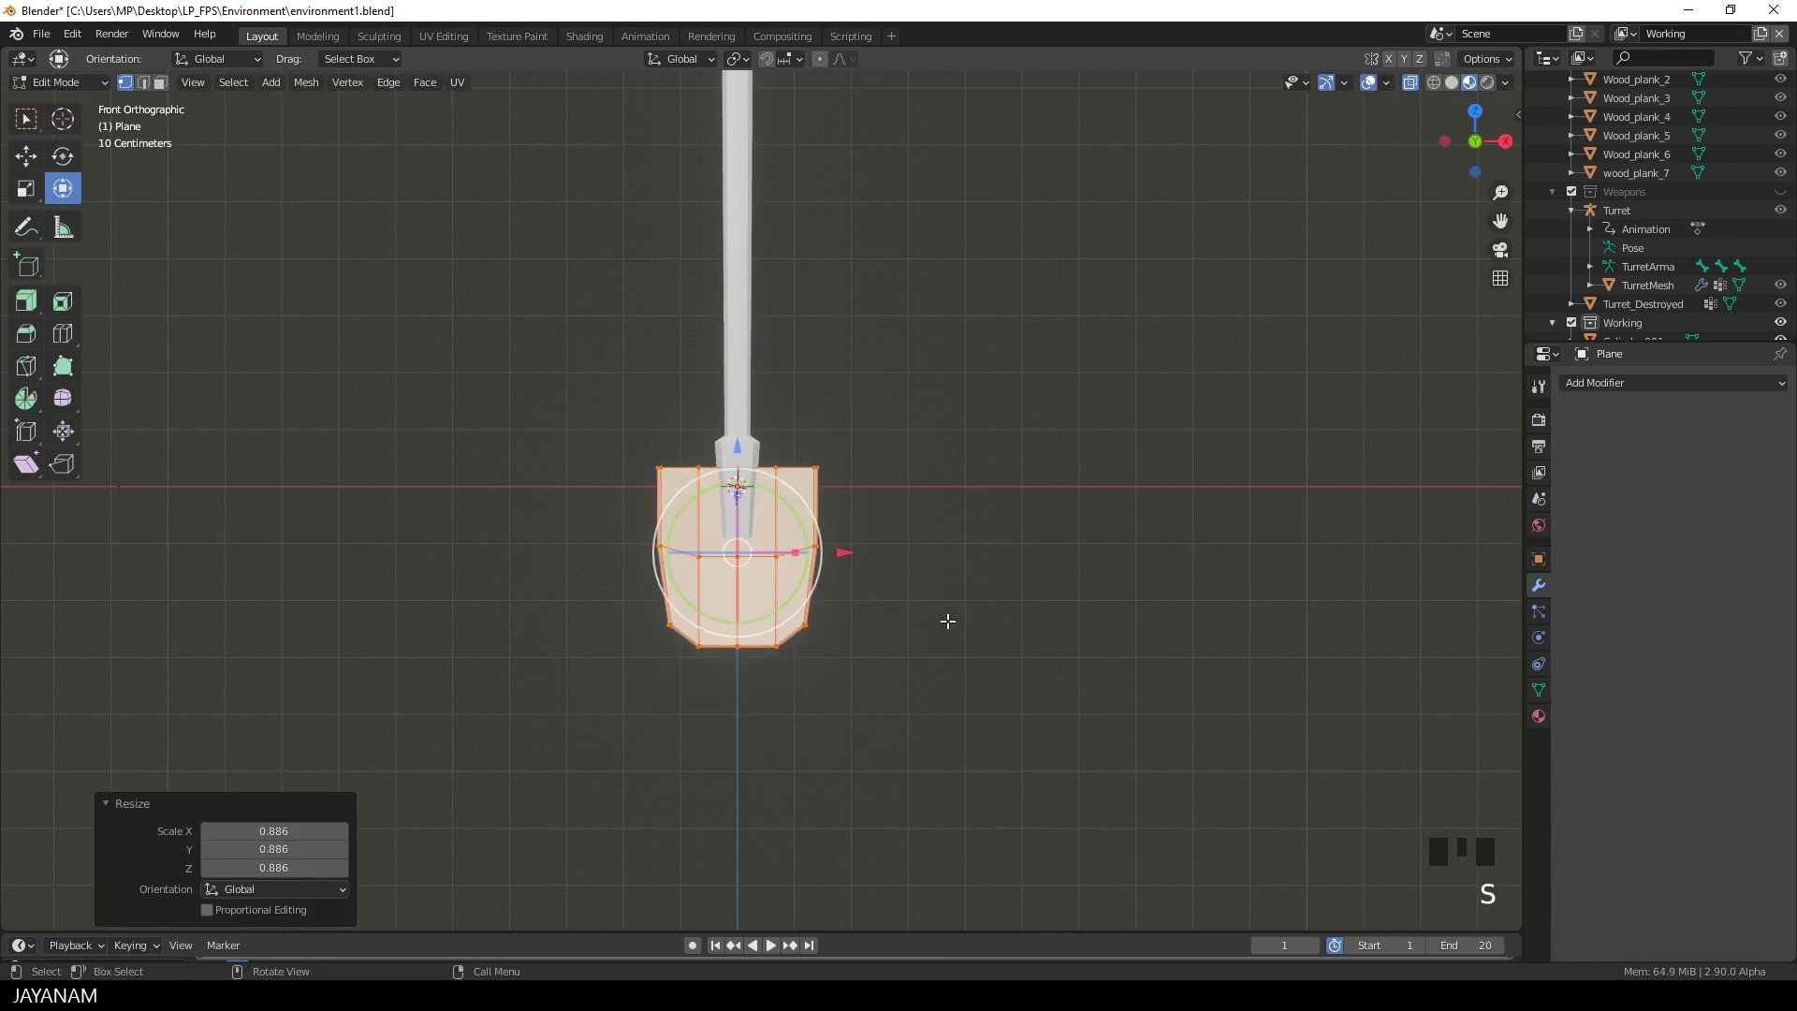
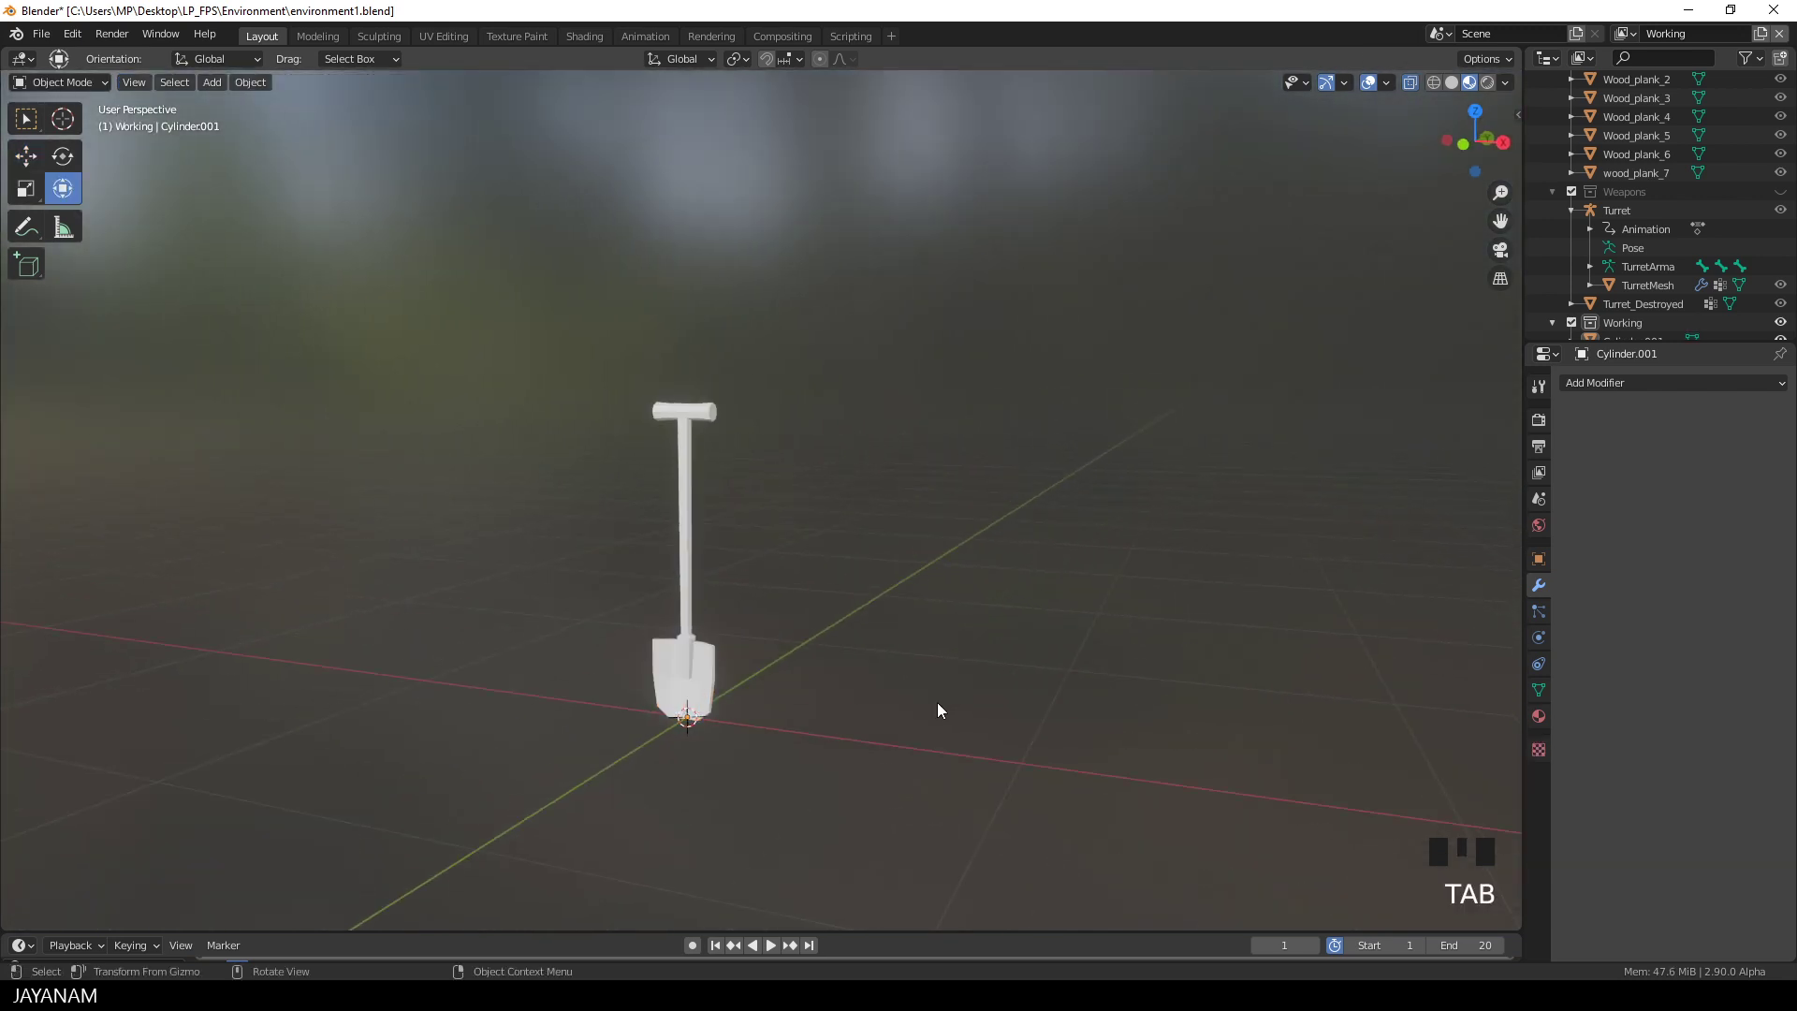
Step: Enter Edit Mode on the whole shovel and reset its UVs via the UV mapping menu
{"action": "key", "text": "Tab"}
{"action": "scroll", "scroll_direction": "up", "scroll_amount": 3}
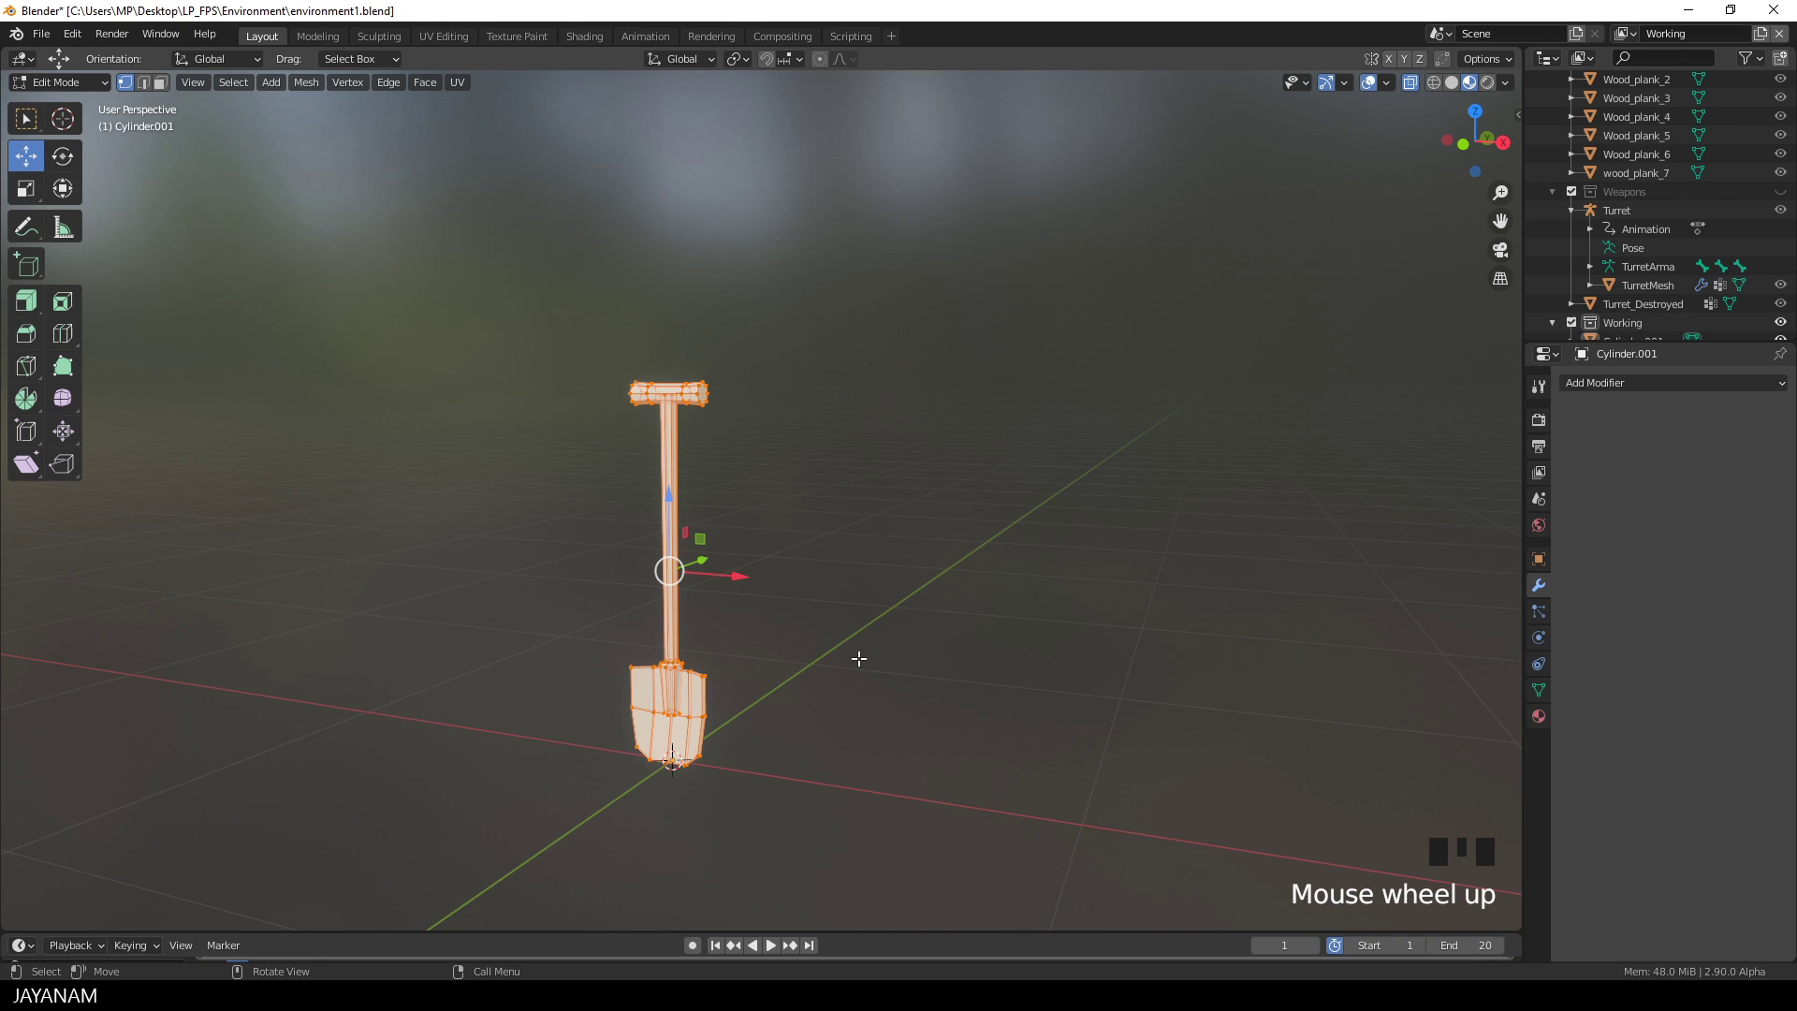
{"action": "key", "text": "u"}
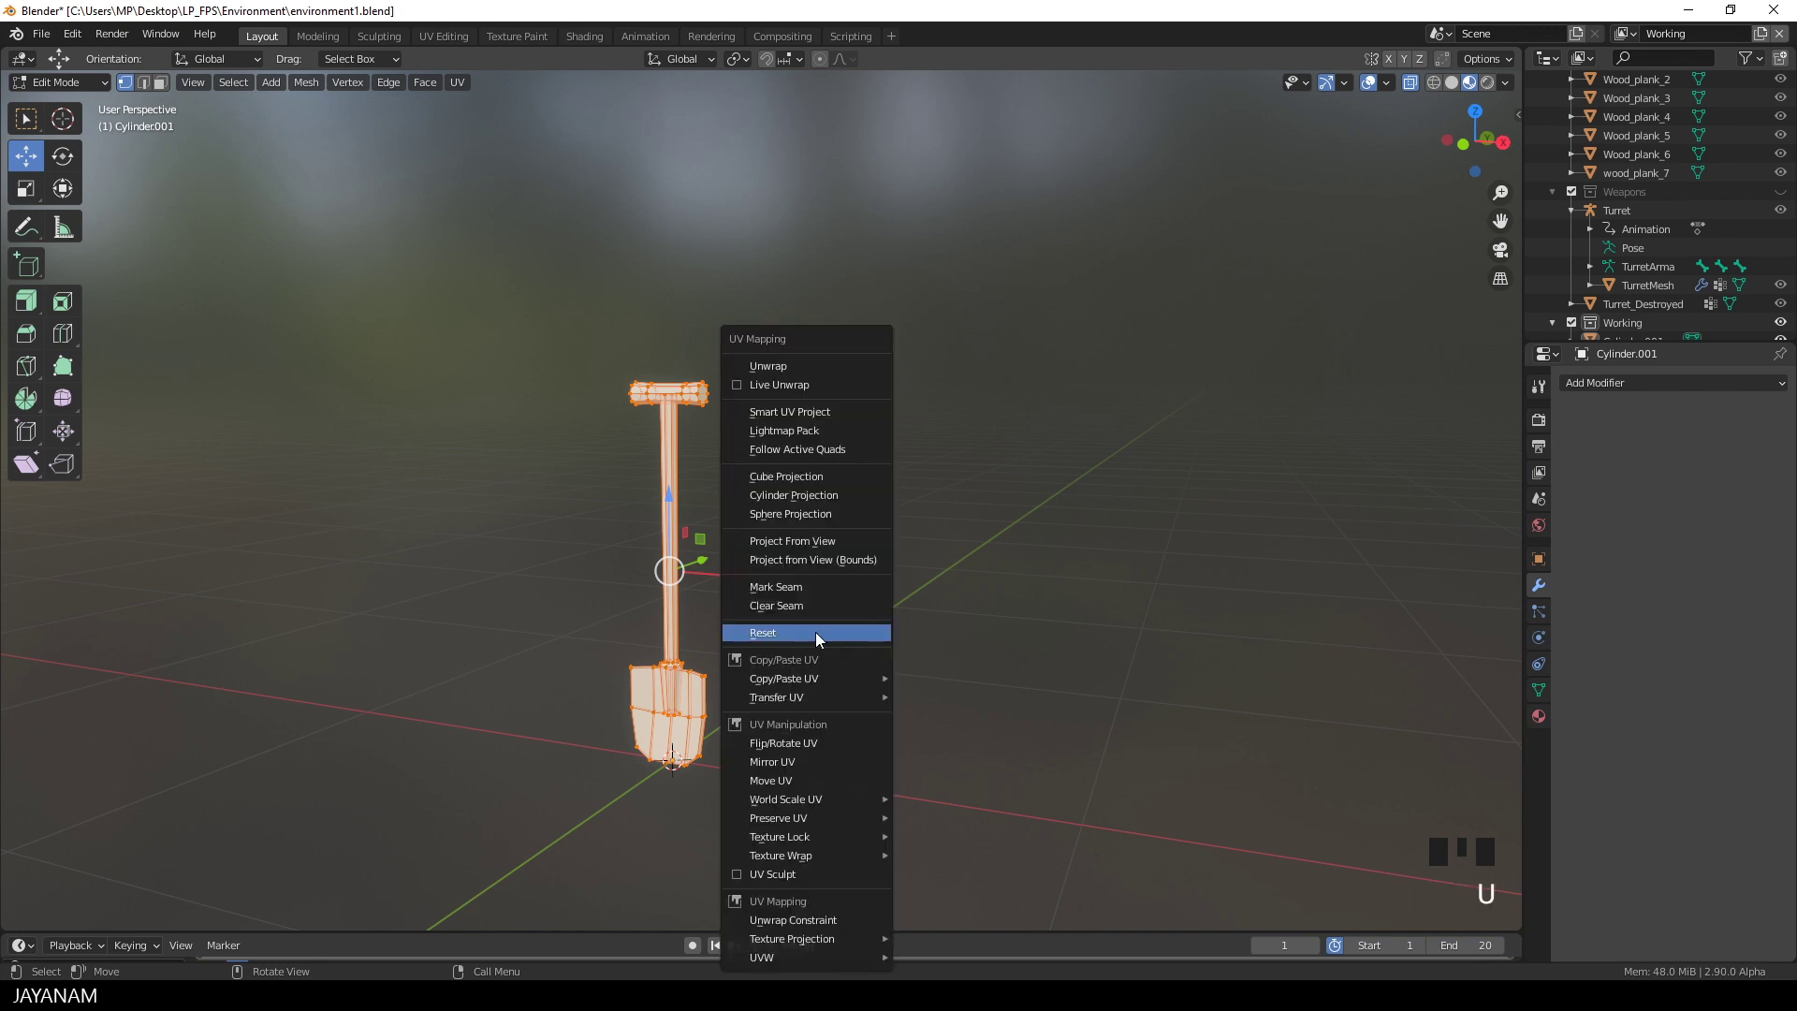
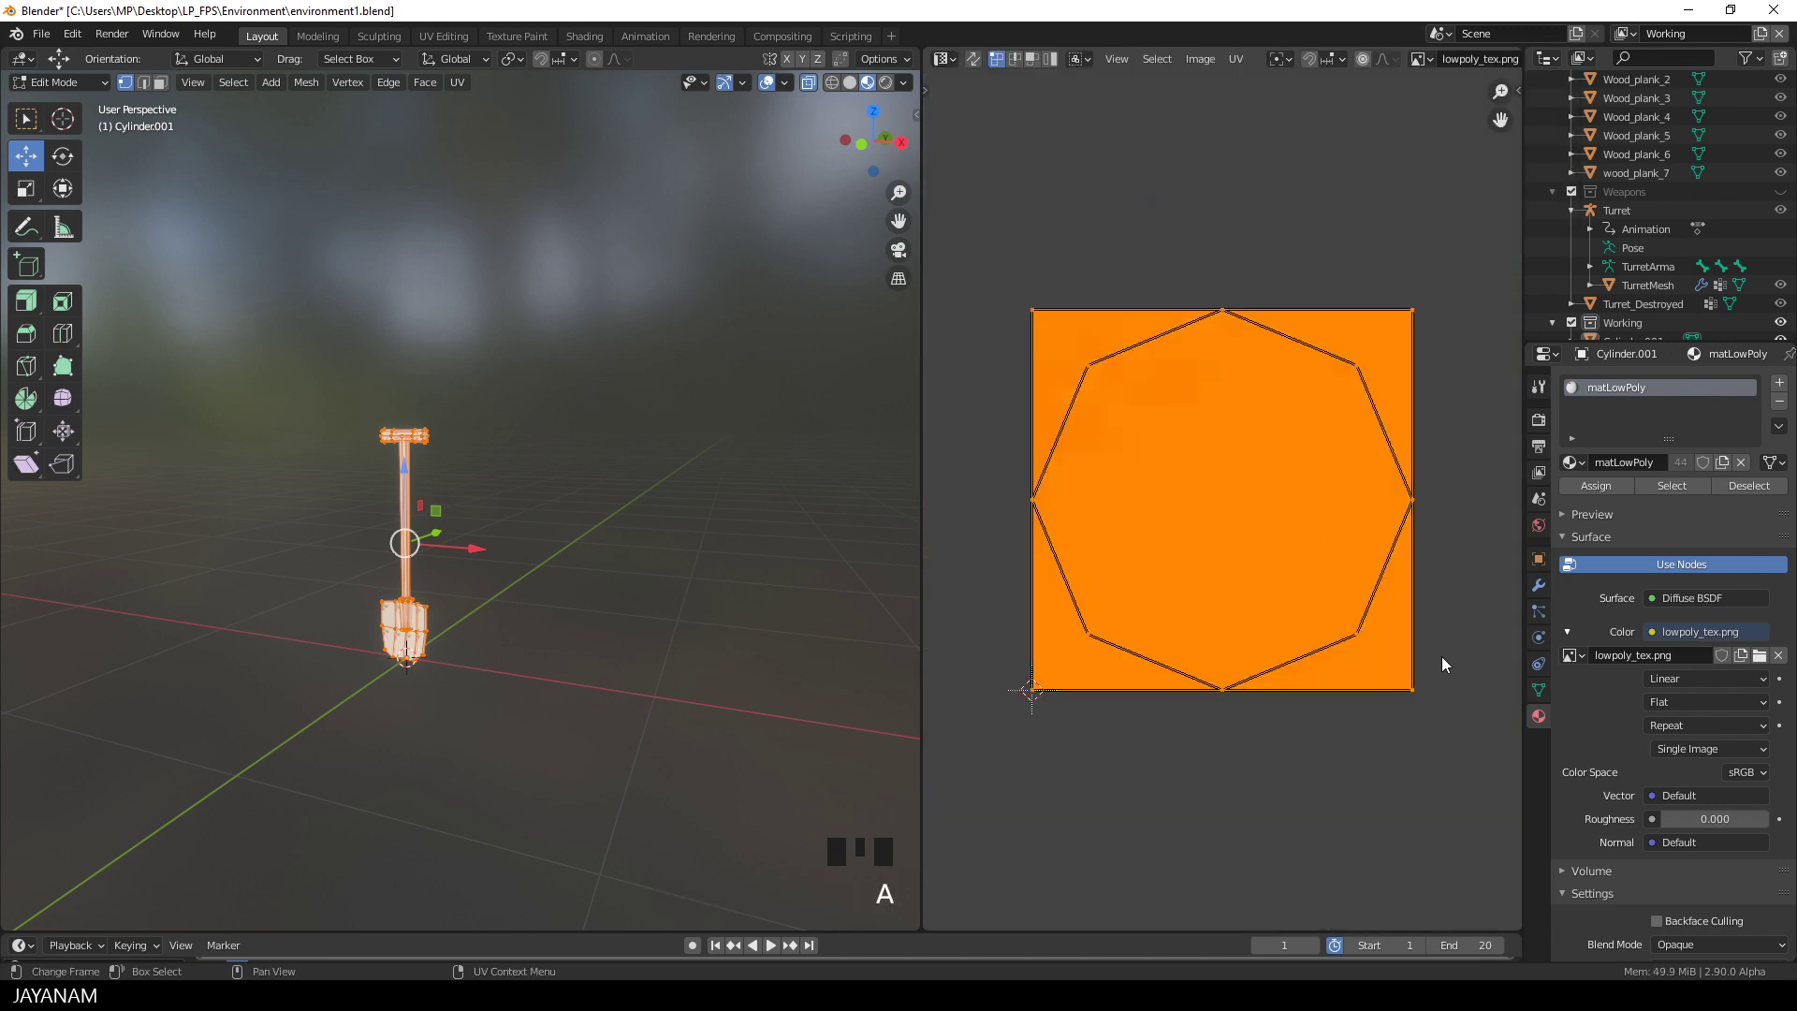
Step: Shrink the handle UVs onto a brown wood swatch and move the blade UVs onto light grey
{"action": "key", "text": "s"}
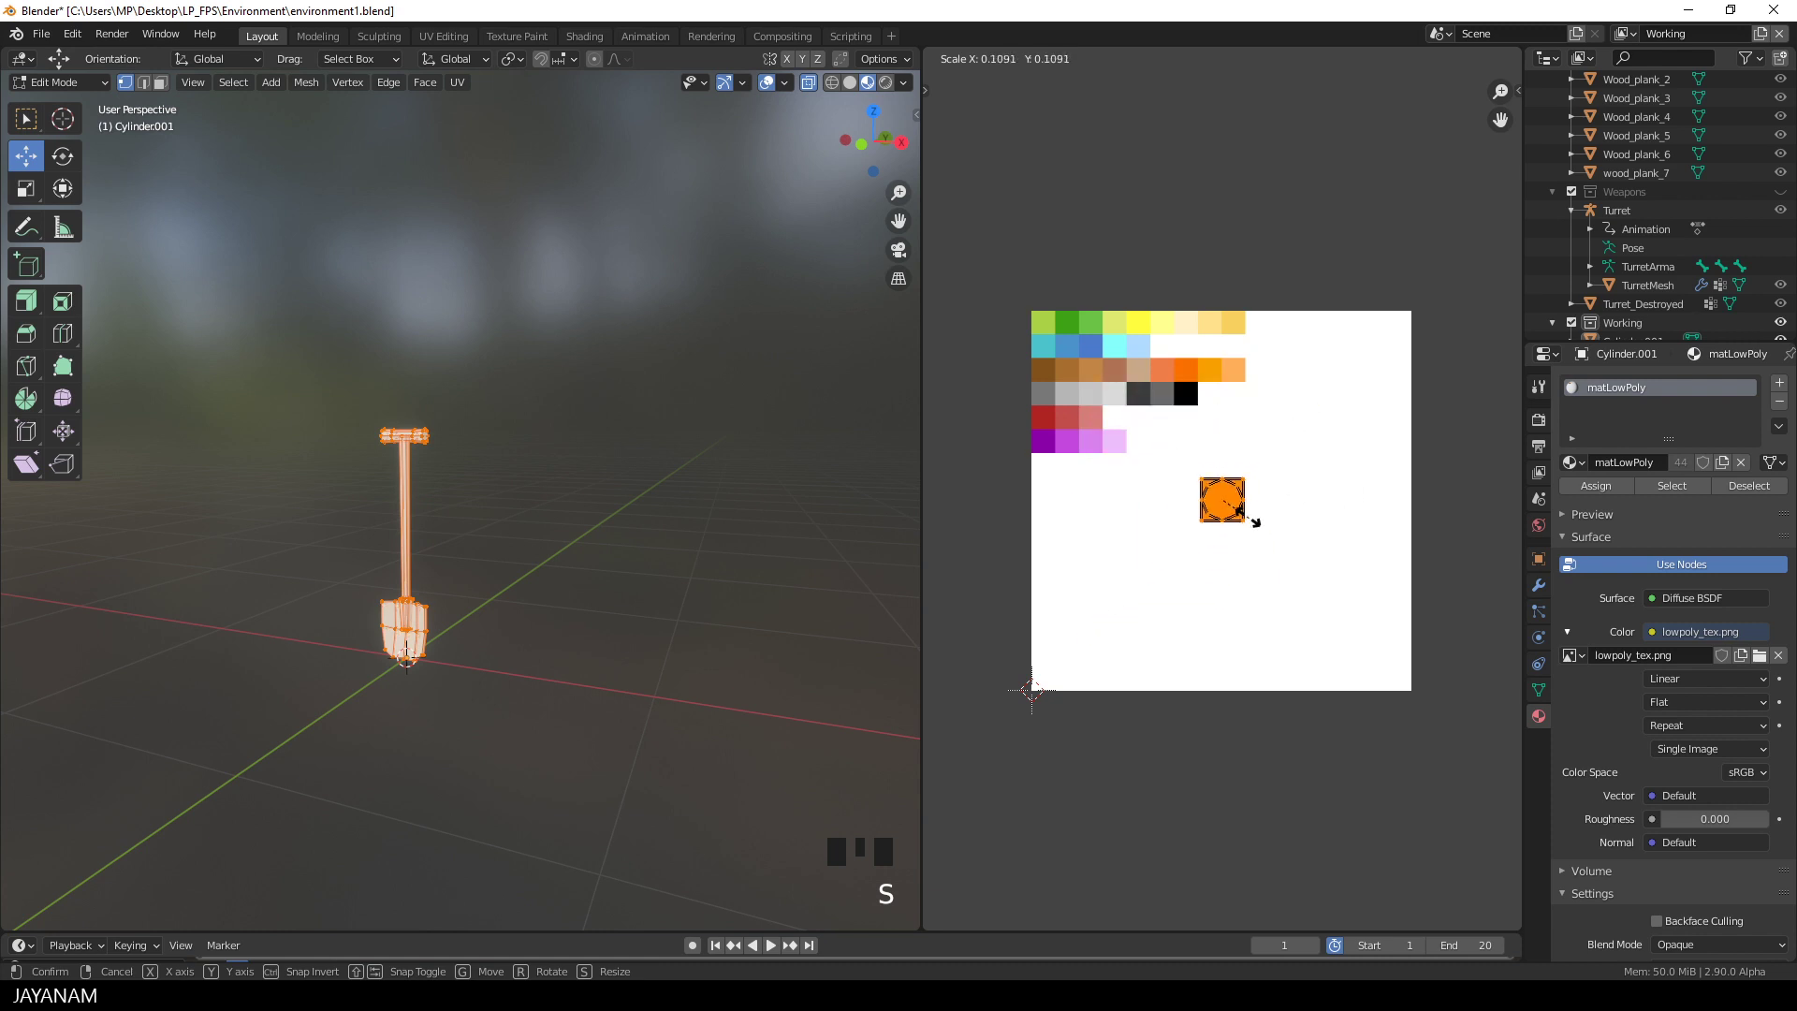
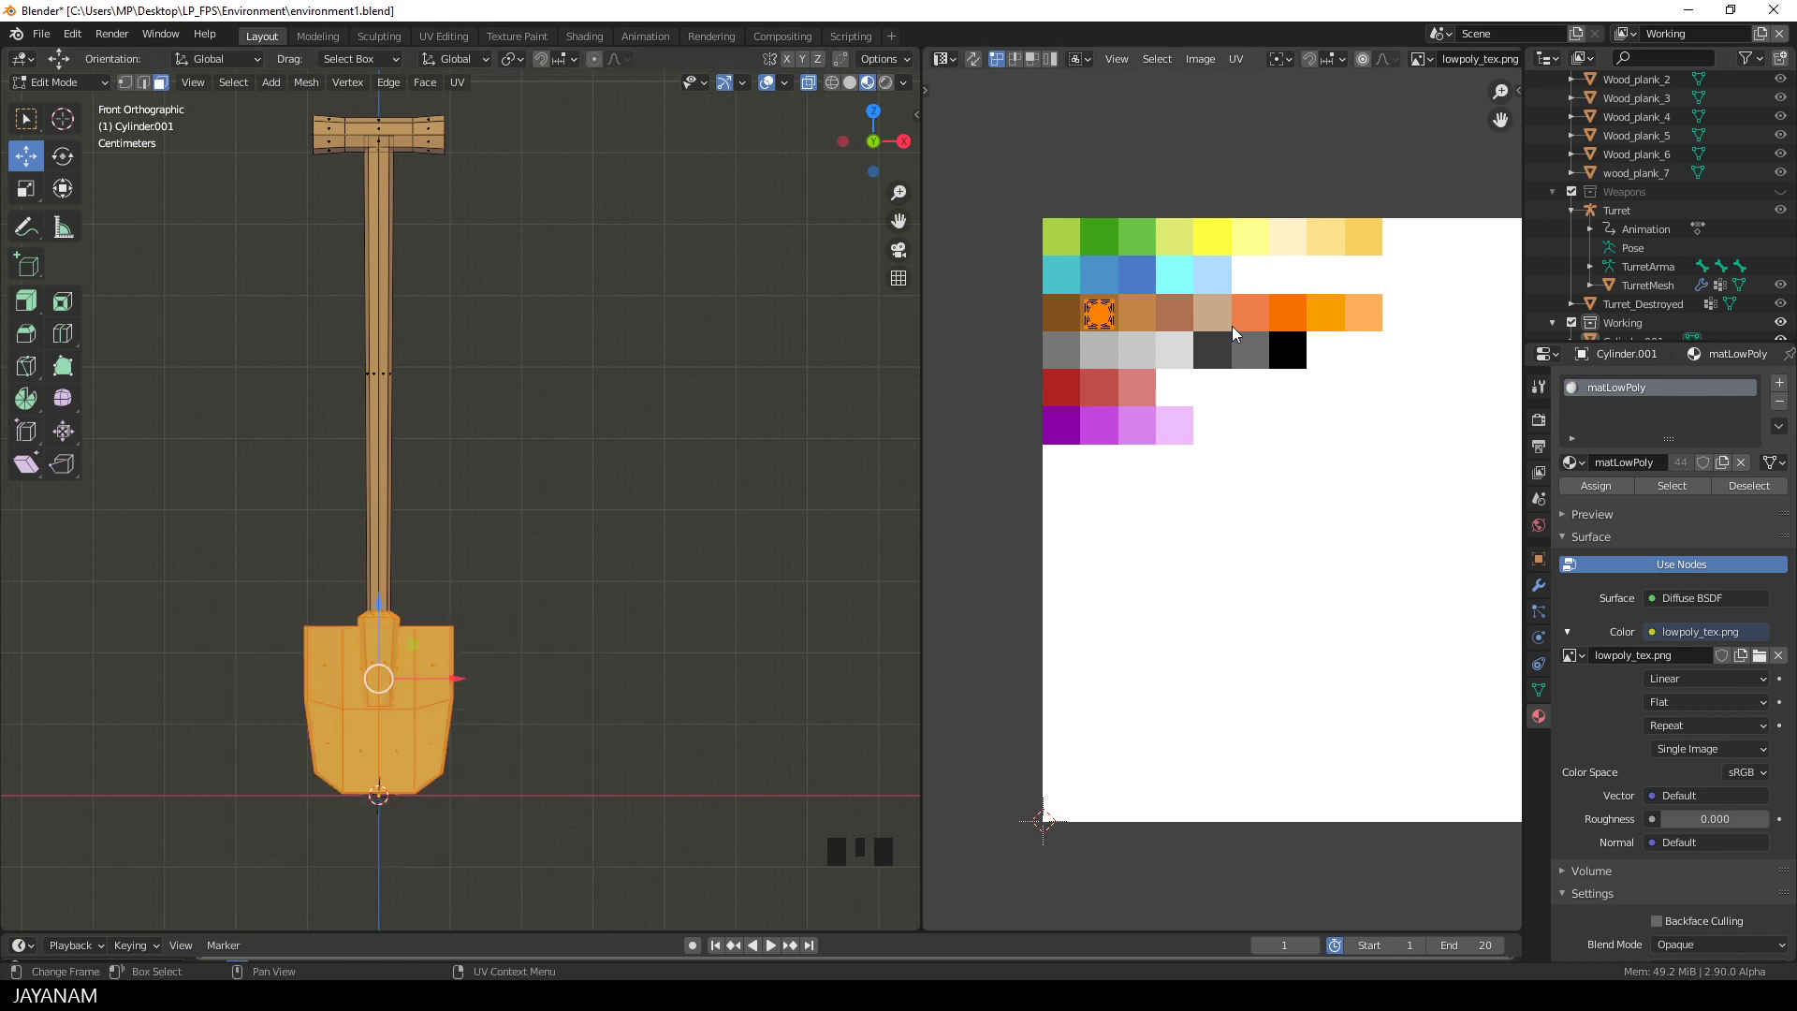
{"action": "key", "text": "g"}
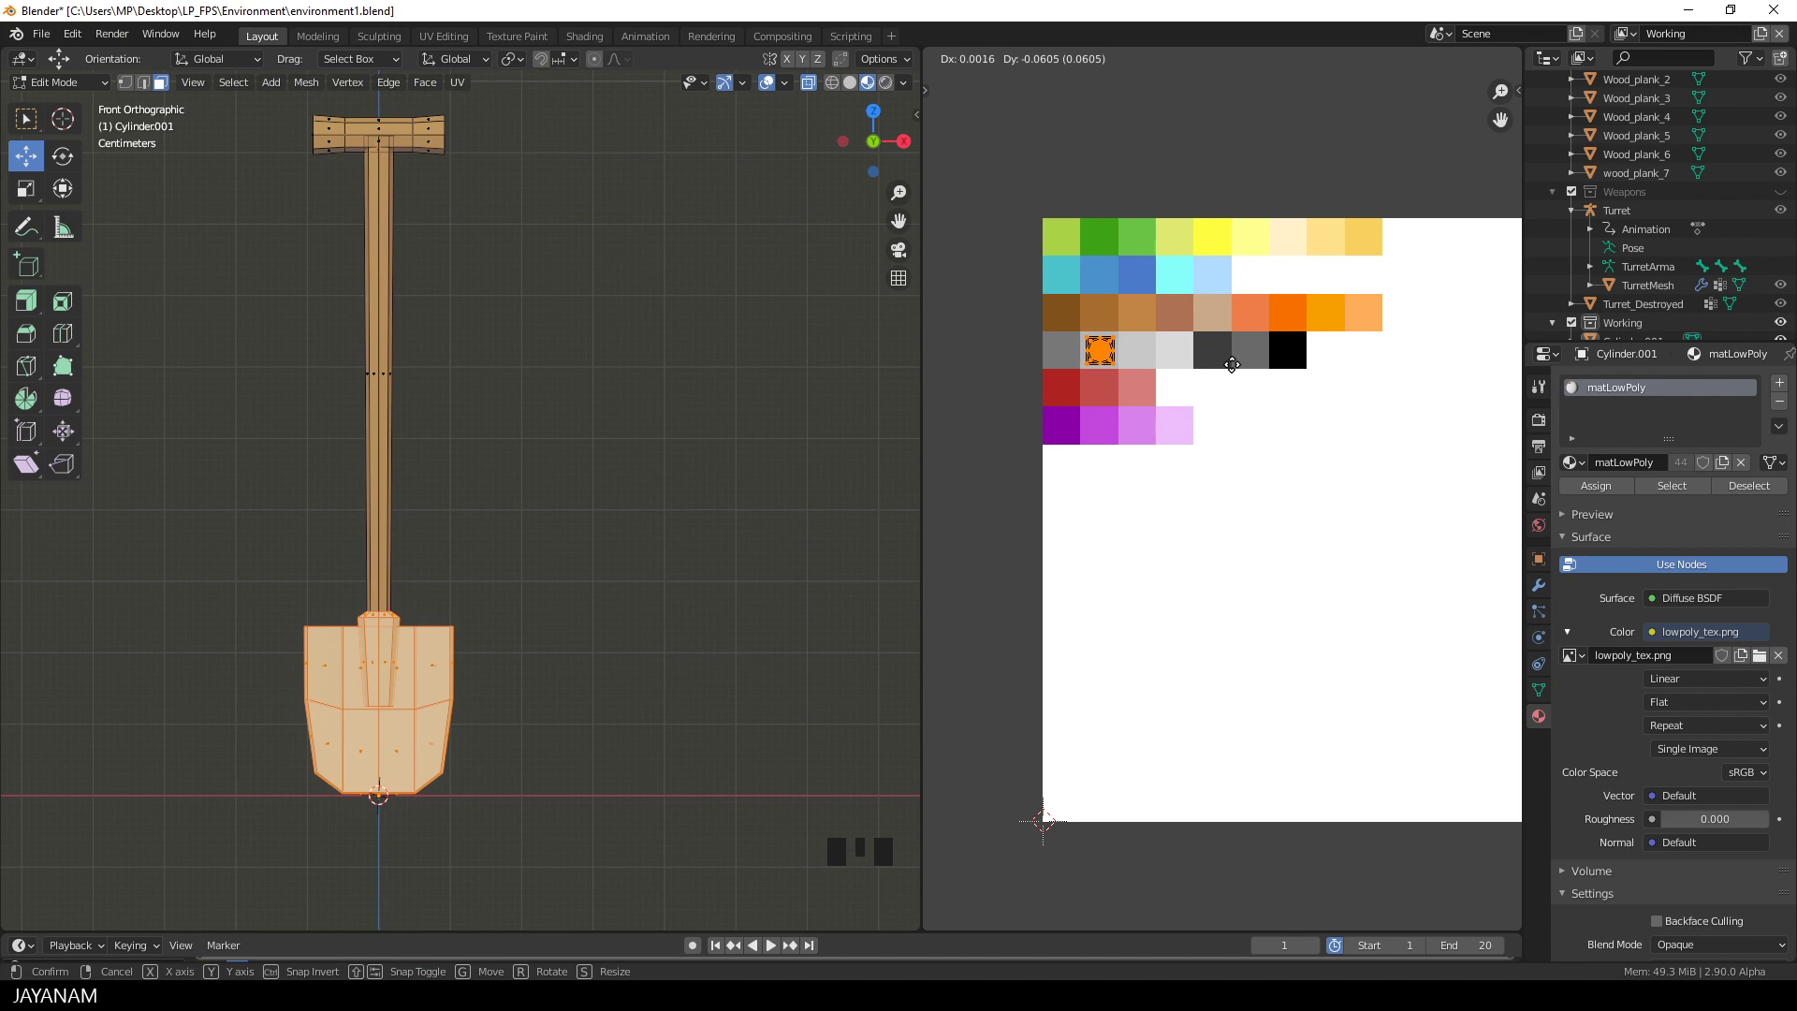
{"action": "scroll", "scroll_direction": "down", "scroll_amount": 3}
Step: Apply the shovel's scale via Ctrl+A so its scale values read 1
{"action": "key", "text": "Tab"}
{"action": "left_click_drag", "start_coordinate": [722, 511], "coordinate": [693, 579]}
{"action": "key", "text": "n"}
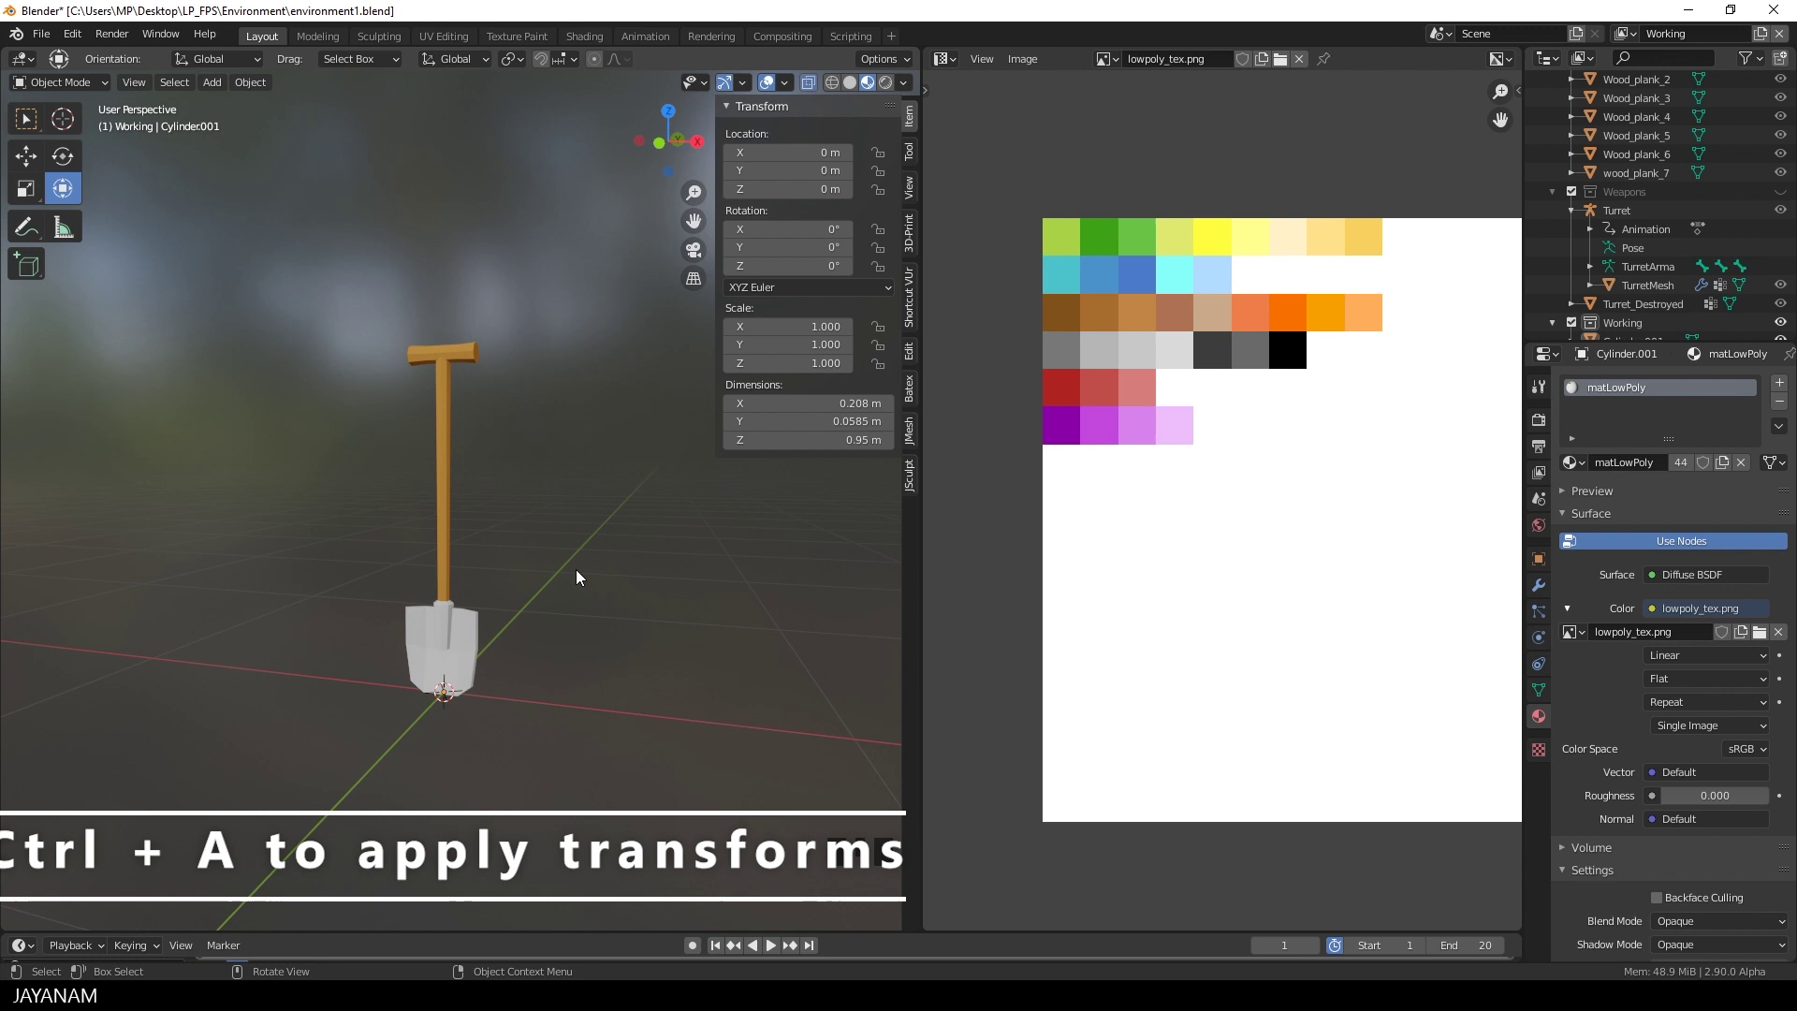
{"action": "key", "text": "ctrl+a"}
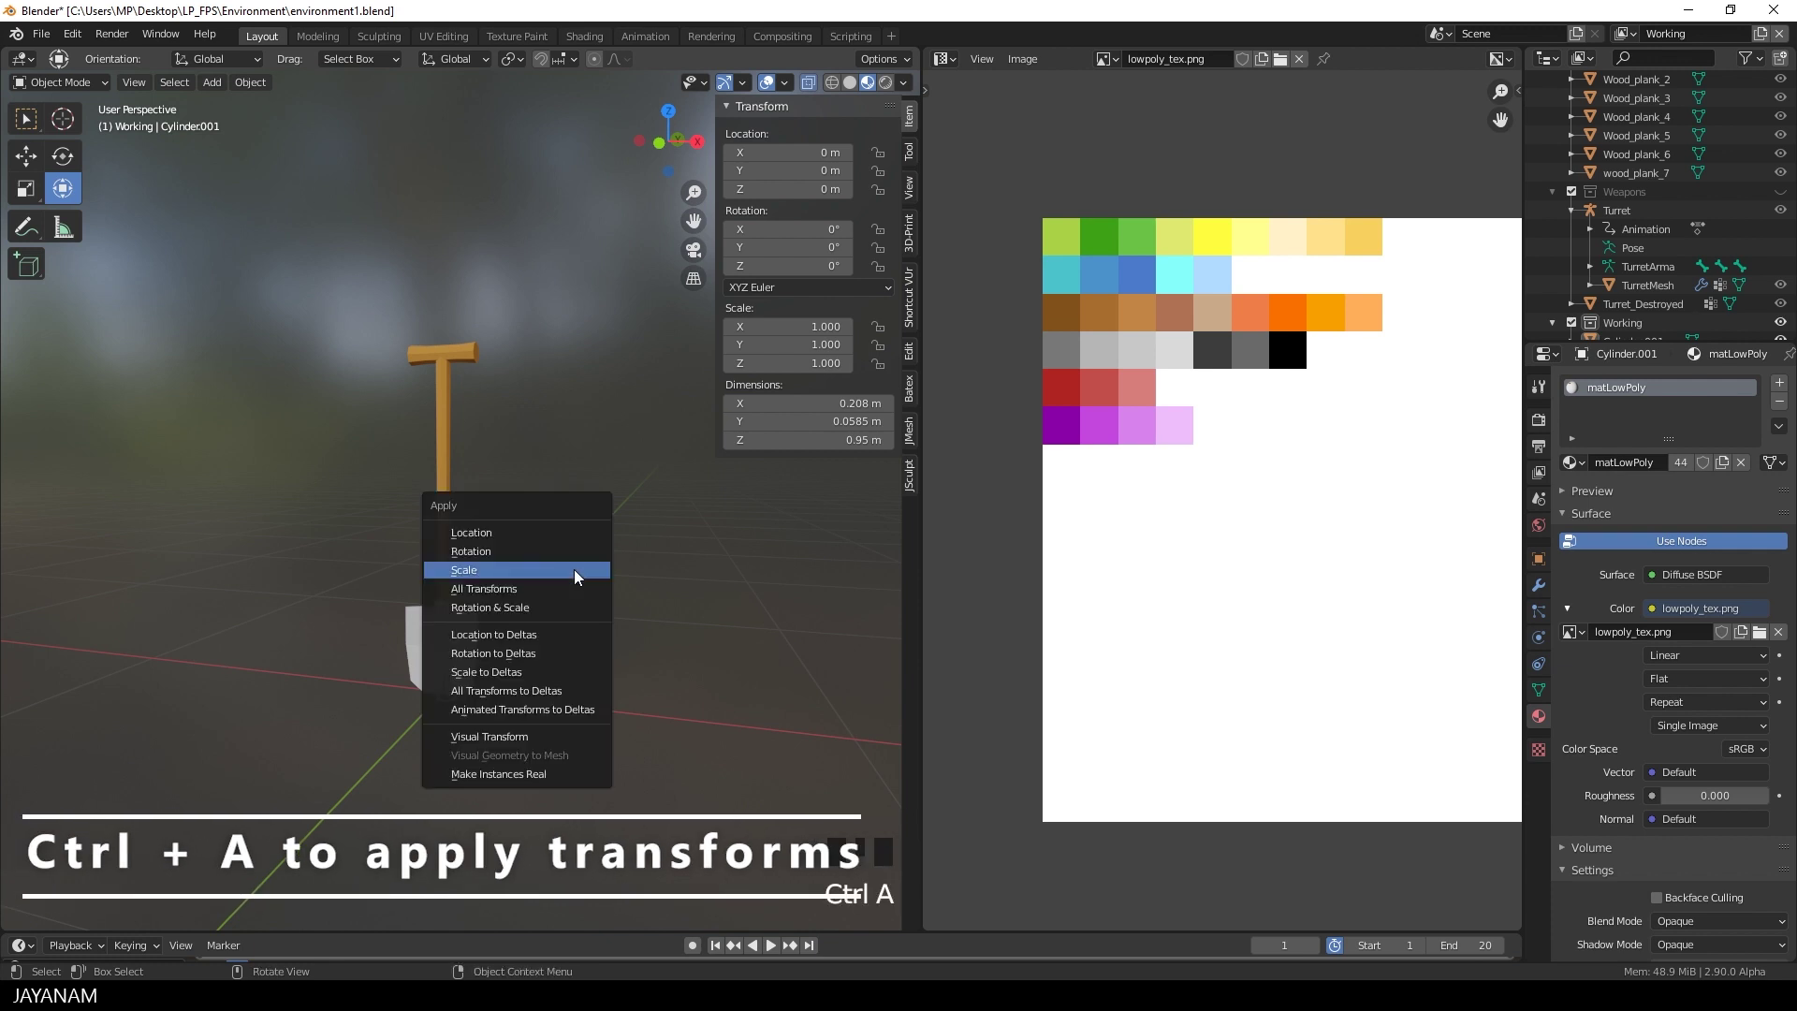